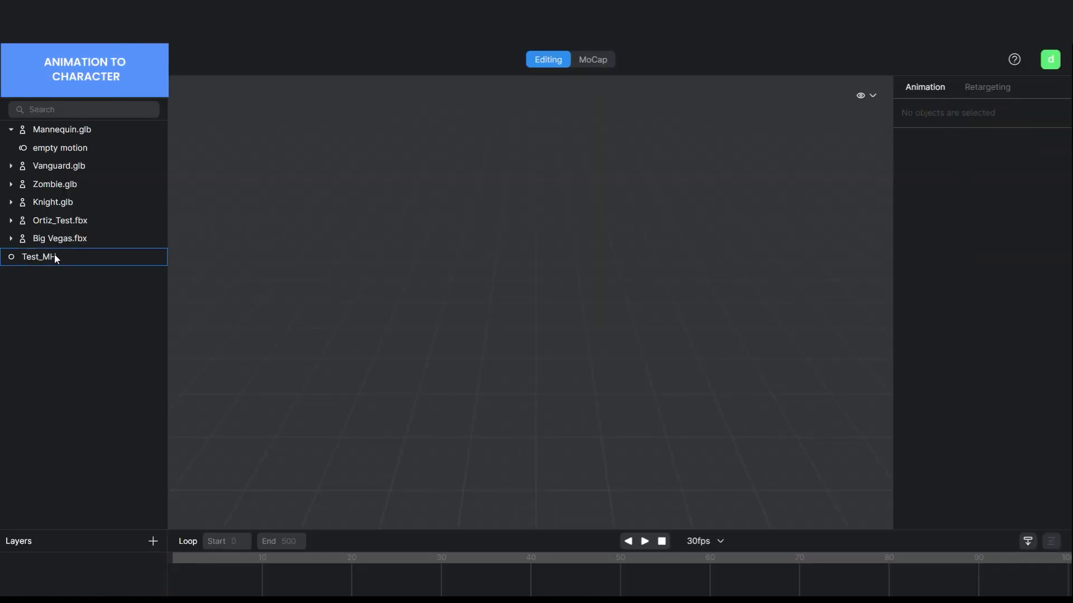
# Apply the Test_MH motion to Mannequin.glb and play it back to preview
pyautogui.click(85, 126)
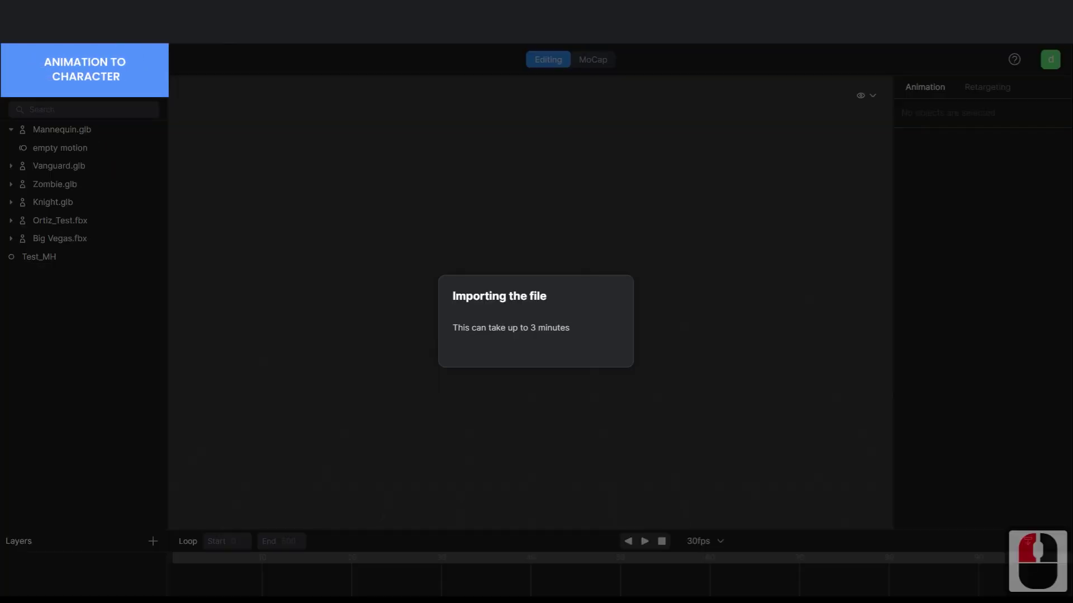
pyautogui.click(354, 554)
pyautogui.press('Return')
pyautogui.press('Return')
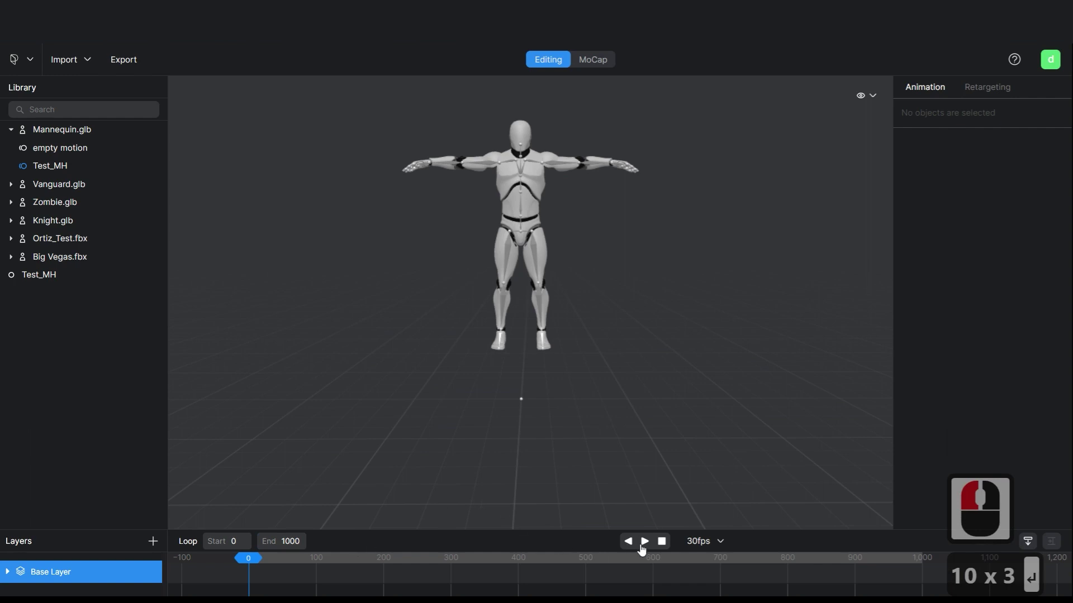
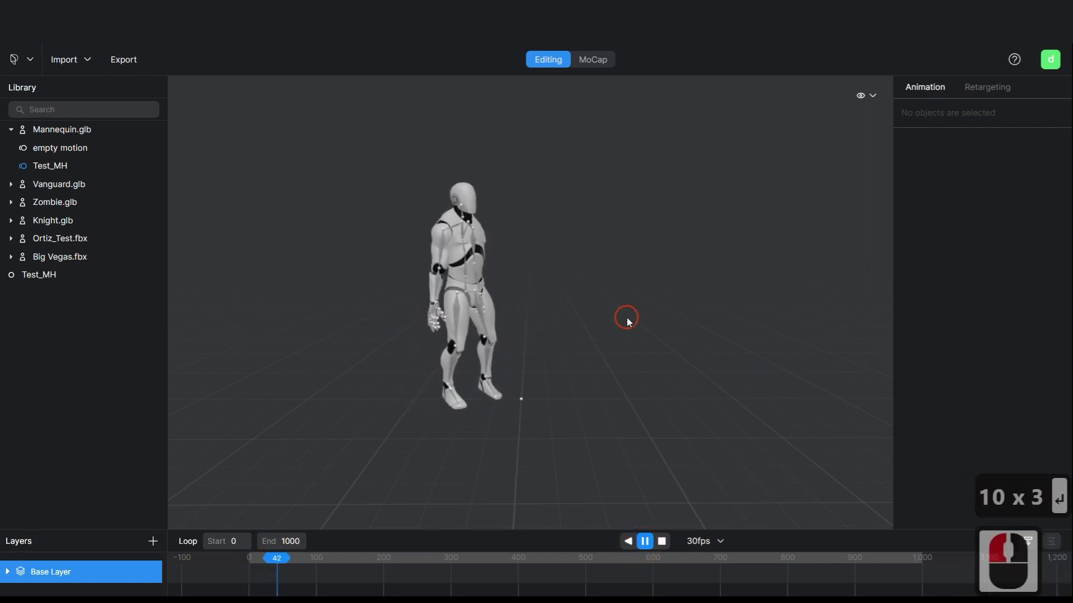
pyautogui.click(421, 305)
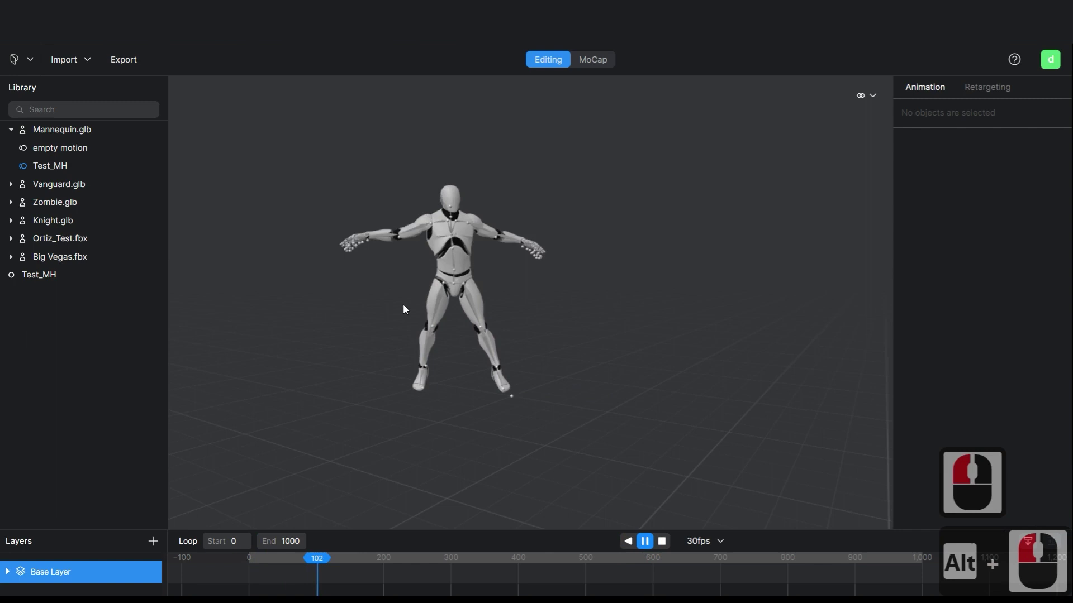
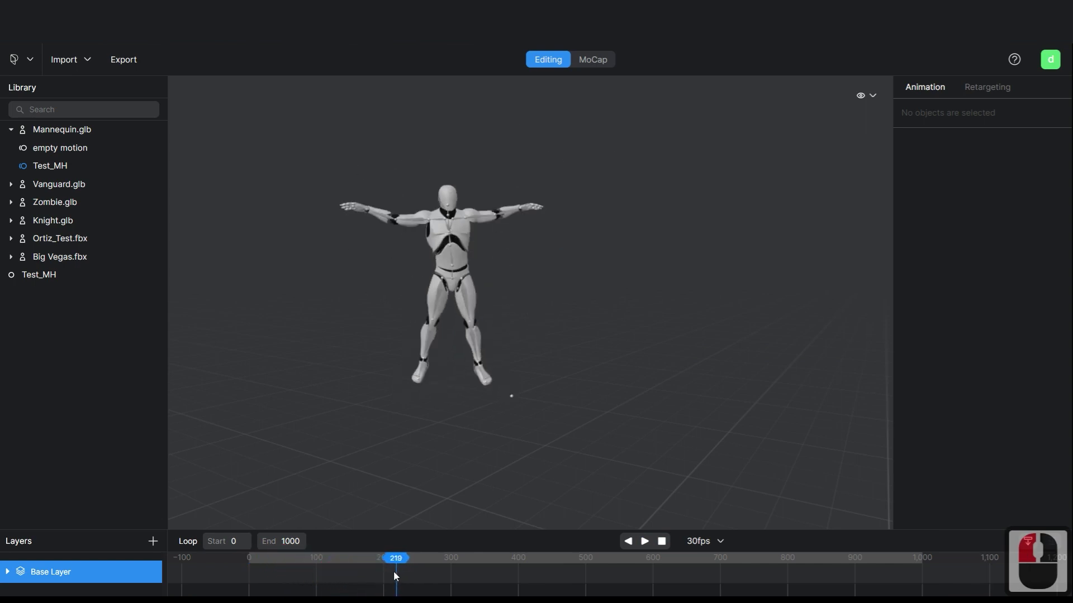
# Limit the timeline by setting the animation end frame to 220
pyautogui.click(399, 576)
pyautogui.click(339, 543)
pyautogui.write('2')
pyautogui.press('Return')
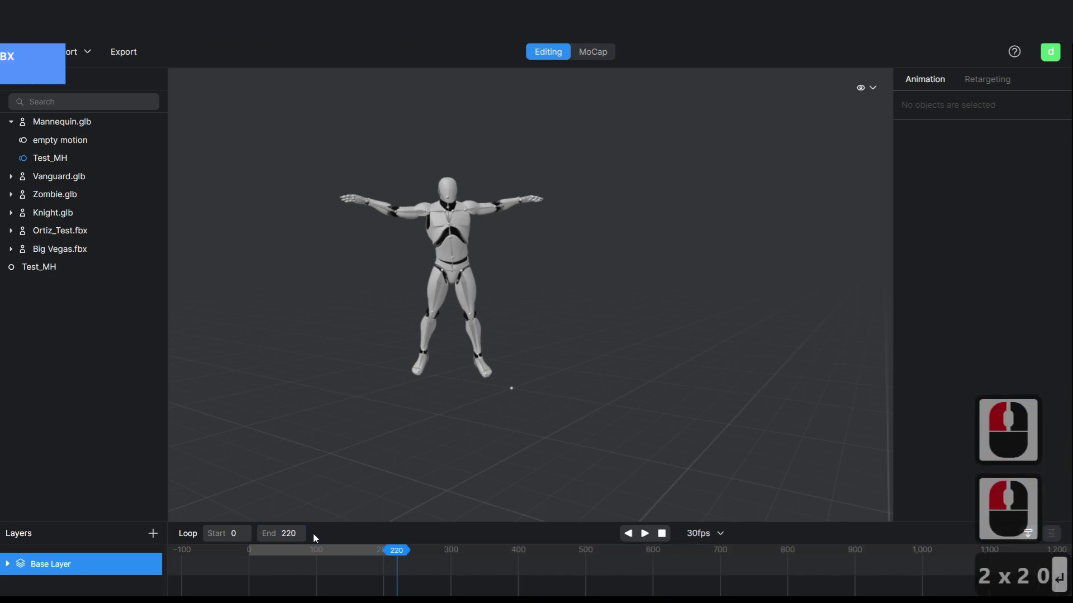
# Start exporting the Test_MH motion in fbx format from Plask
pyautogui.rightClick(62, 155)
pyautogui.write('2x0')
pyautogui.press('Return')
pyautogui.click(89, 259)
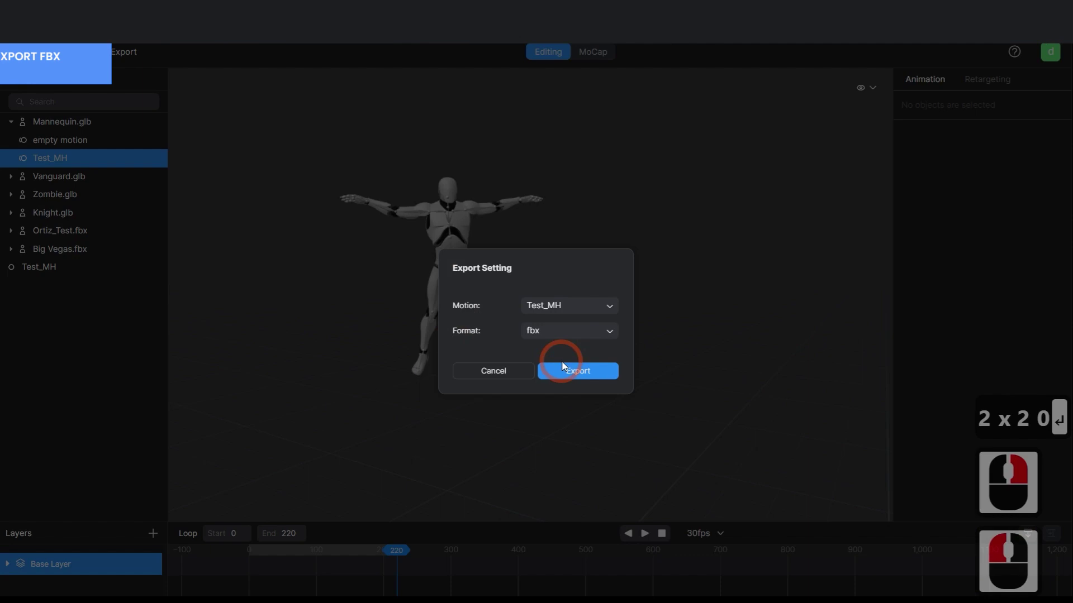
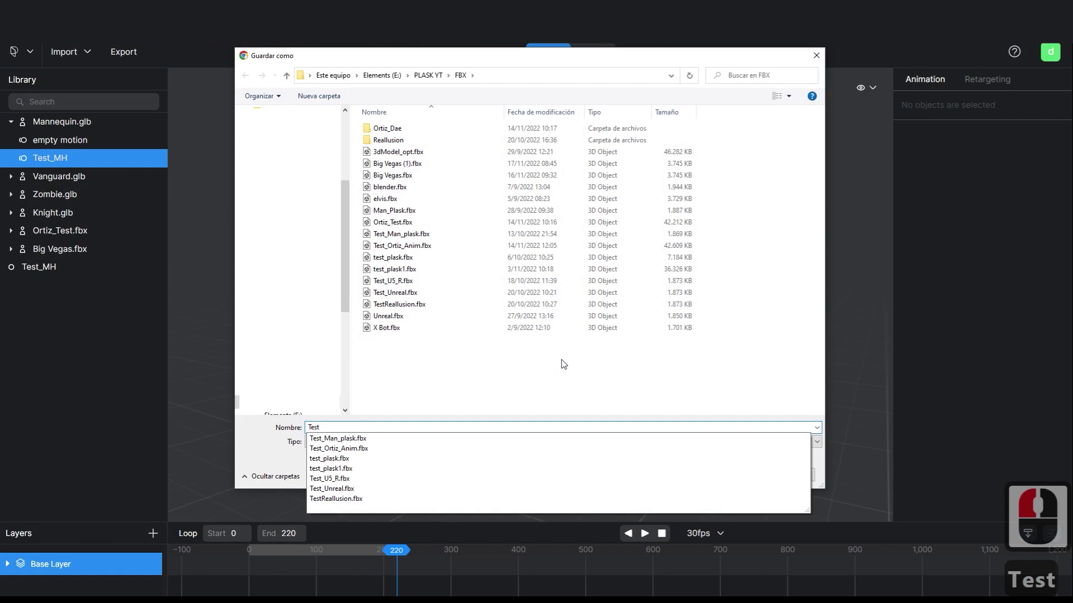
# Name the exported file Test_MH and save it into the FBX folder
pyautogui.write('h')
pyautogui.press('Return')
pyautogui.click(63, 397)
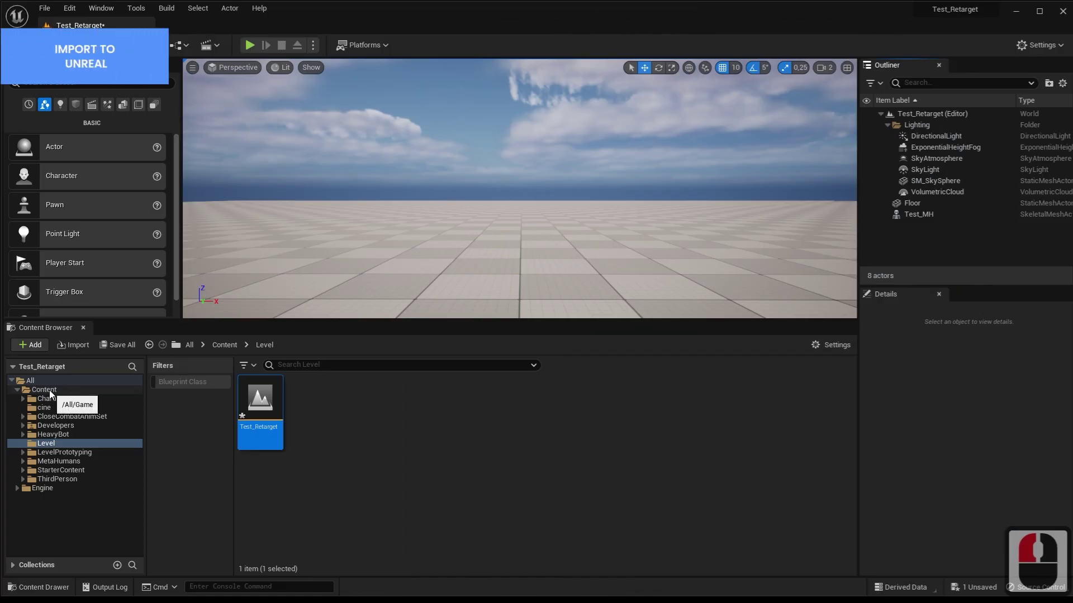
# Create a Plask content folder and import Test_MH.fbx into it with Import All
pyautogui.rightClick(52, 393)
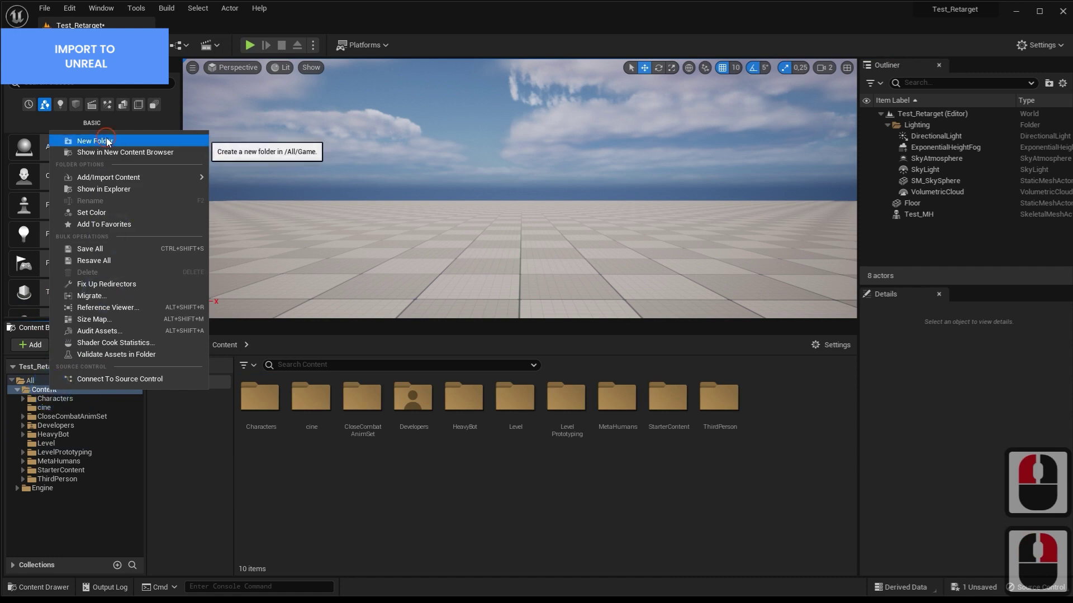
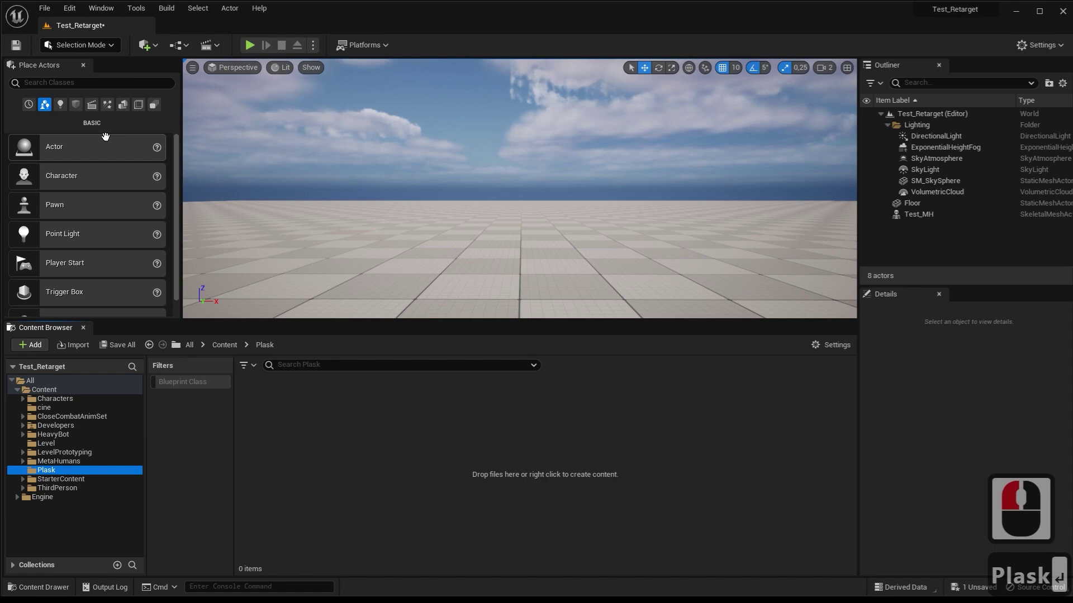
pyautogui.rightClick(307, 400)
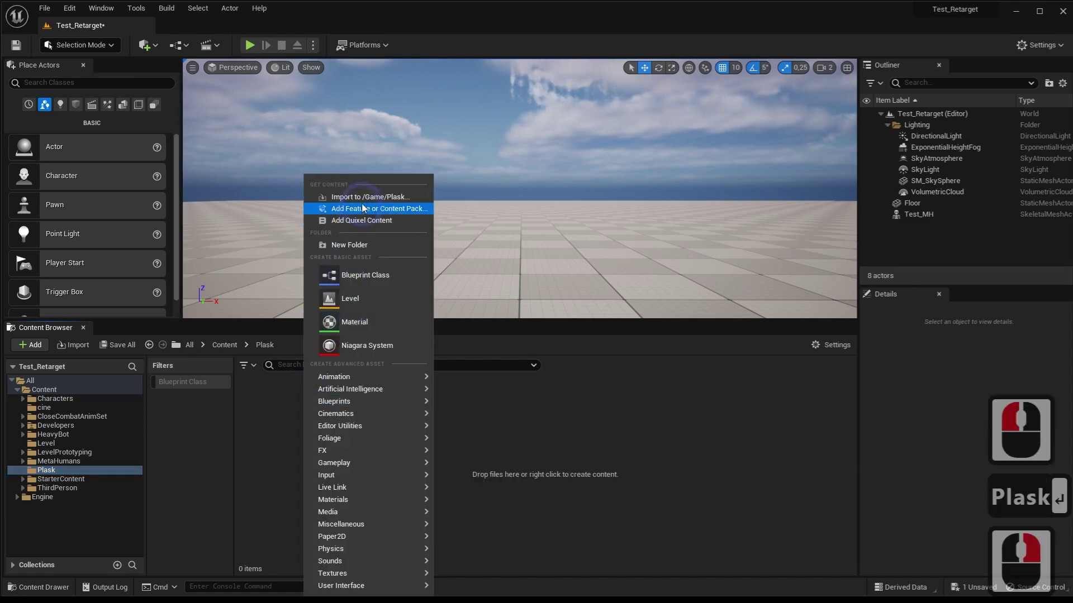
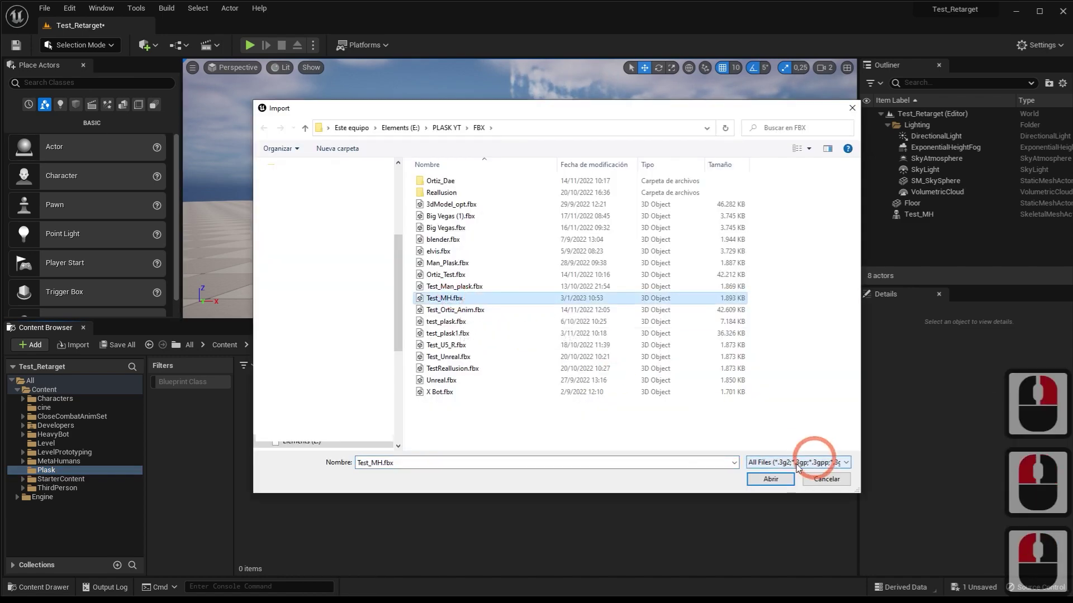
pyautogui.click(699, 447)
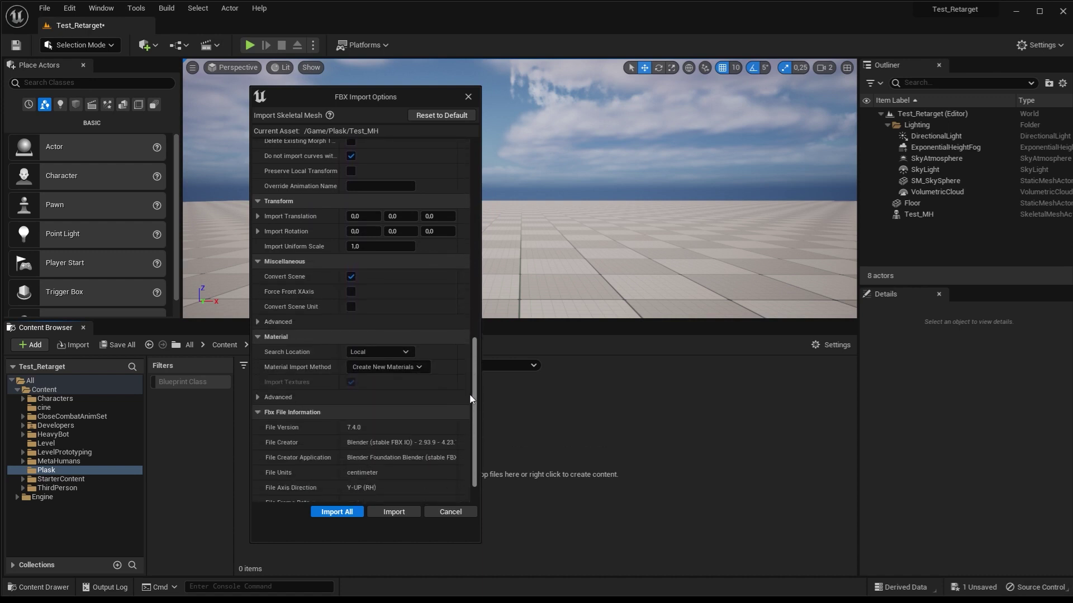
pyautogui.click(474, 408)
pyautogui.click(343, 517)
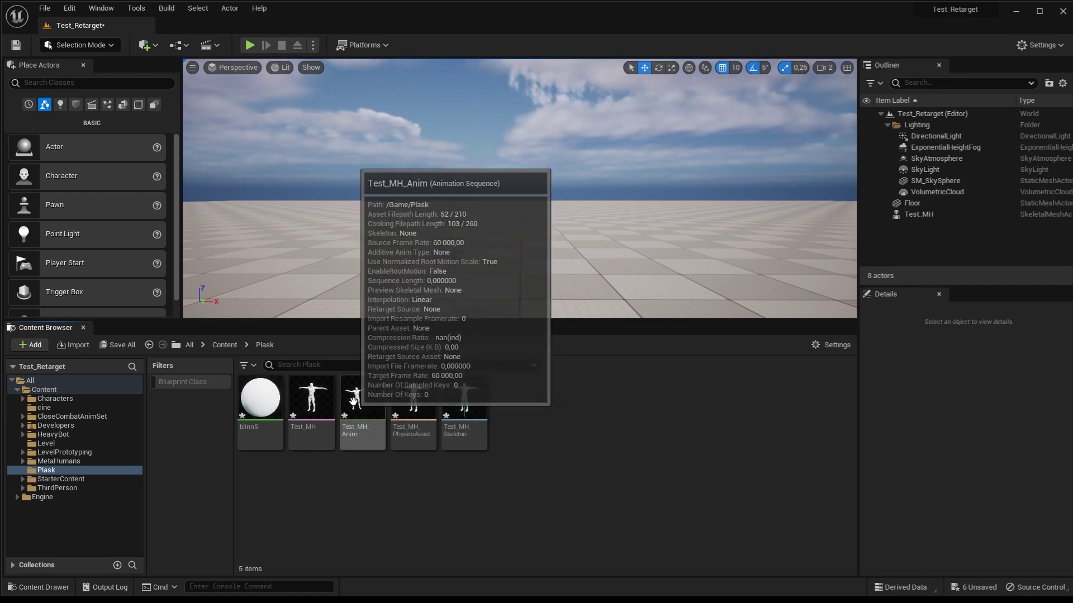
# Preview the imported Test_MH_Anim sequence in the animation editor
pyautogui.doubleClick(359, 405)
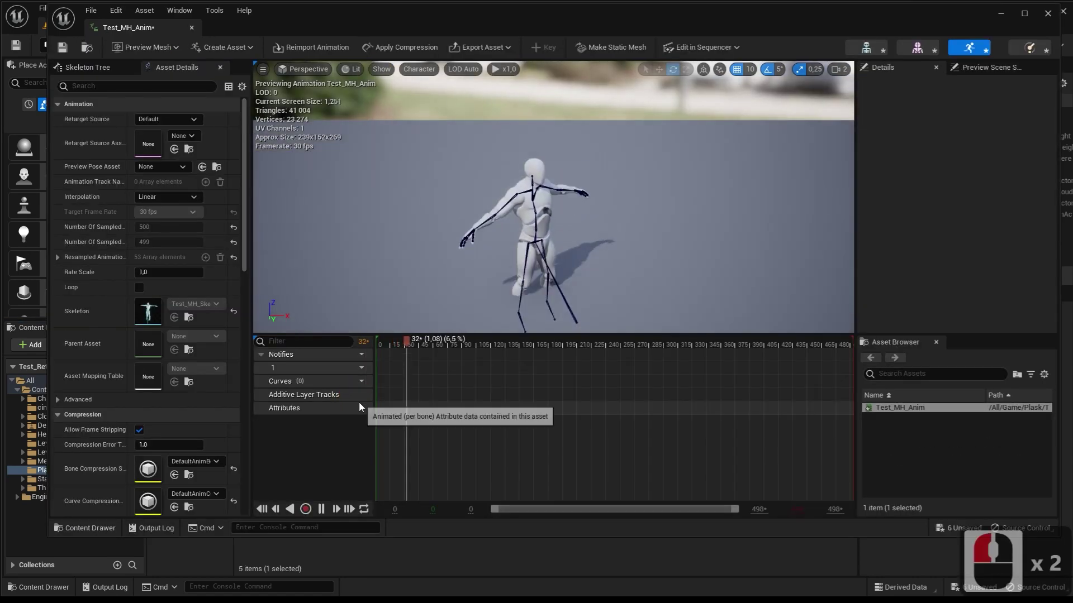
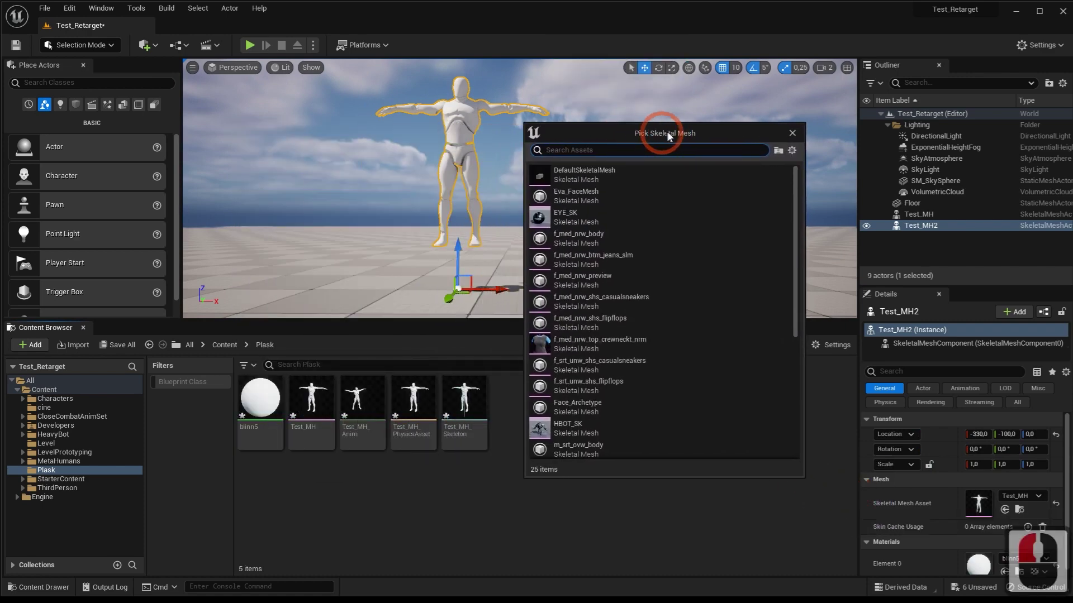
# Pick the Test_MH skeletal mesh and name the new IK Rig asset IKRig_Plask
pyautogui.click(671, 137)
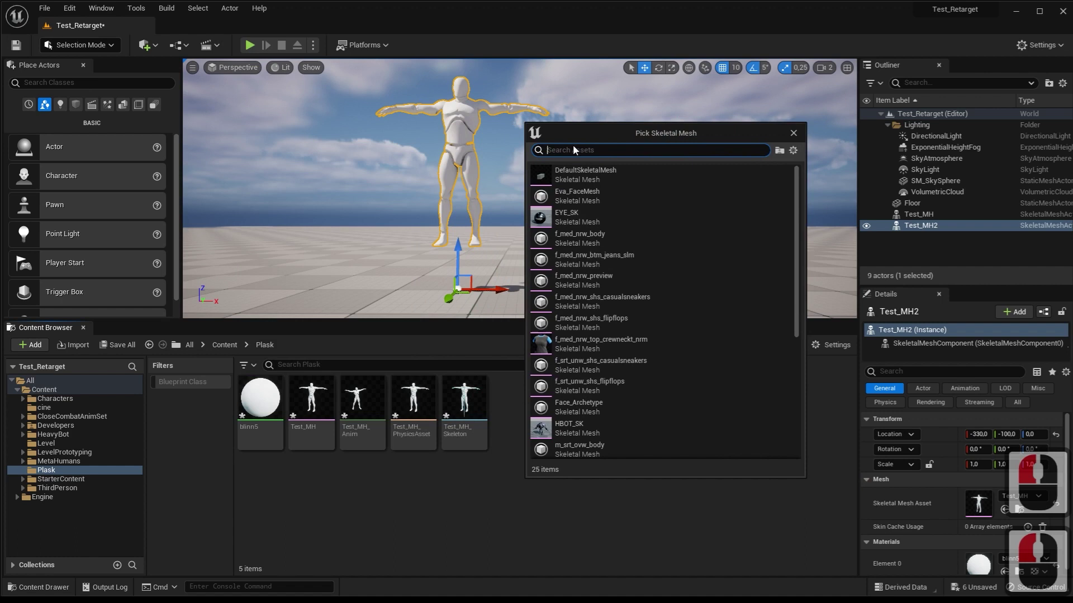
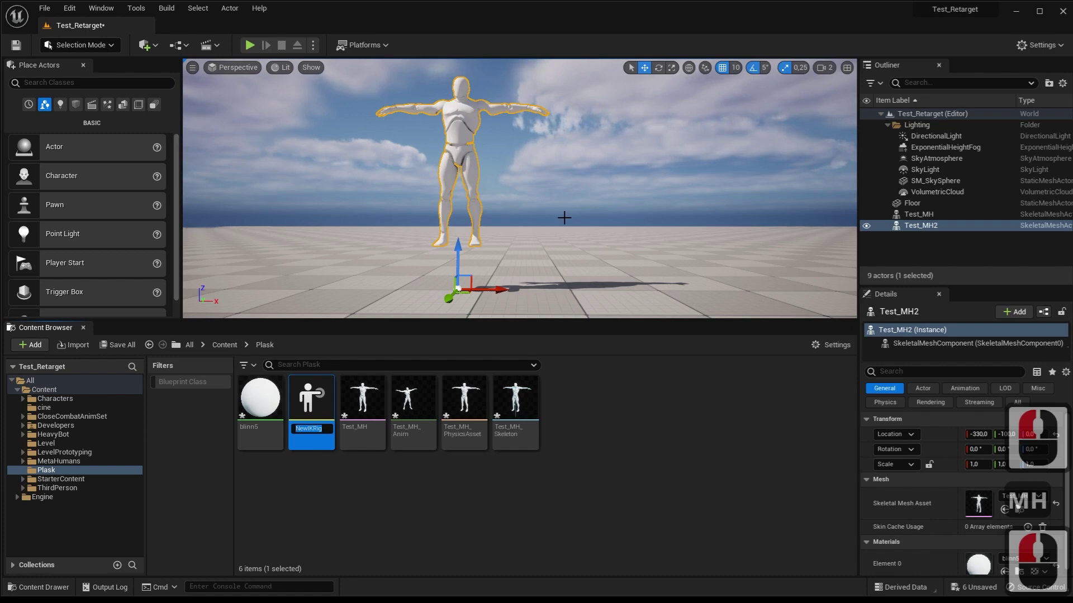
pyautogui.write('ig')
pyautogui.press('BackSpace')
pyautogui.write('lask')
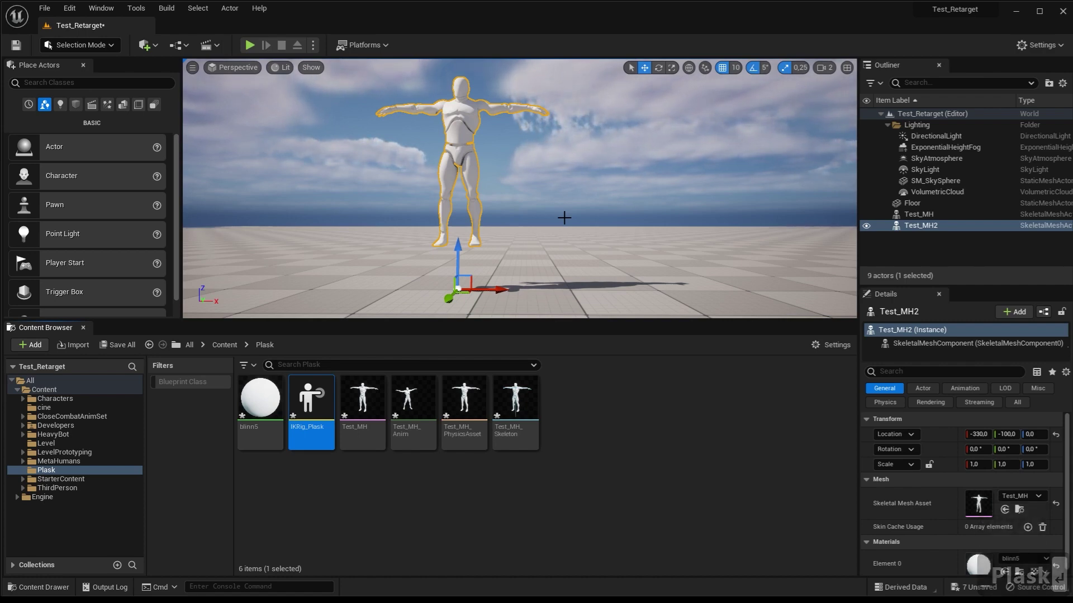
# In IKRig_Plask, set the hips bone as the retarget root
pyautogui.doubleClick(318, 399)
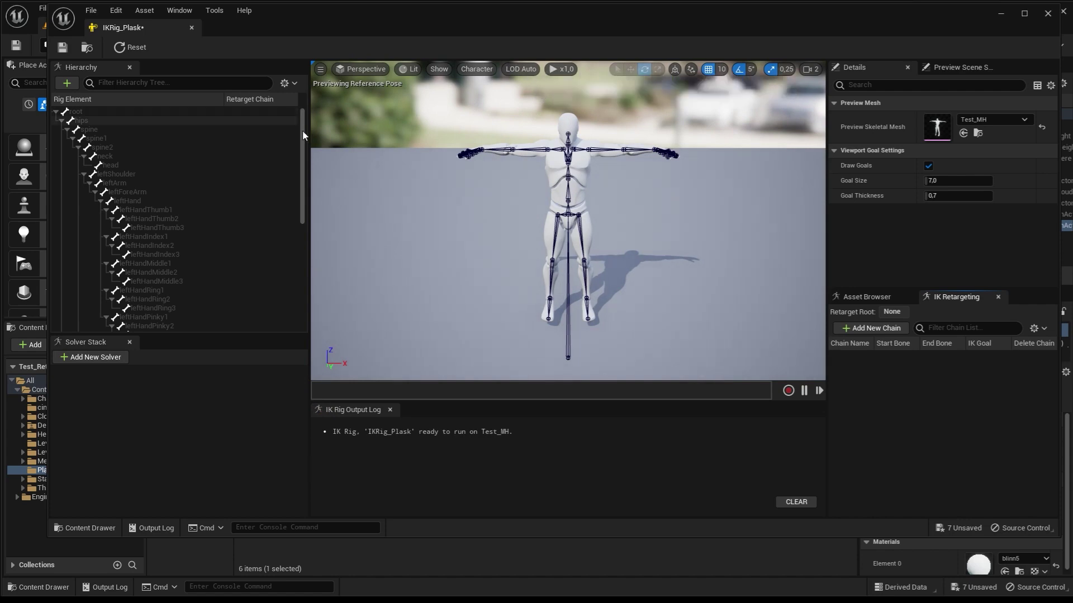
pyautogui.click(307, 116)
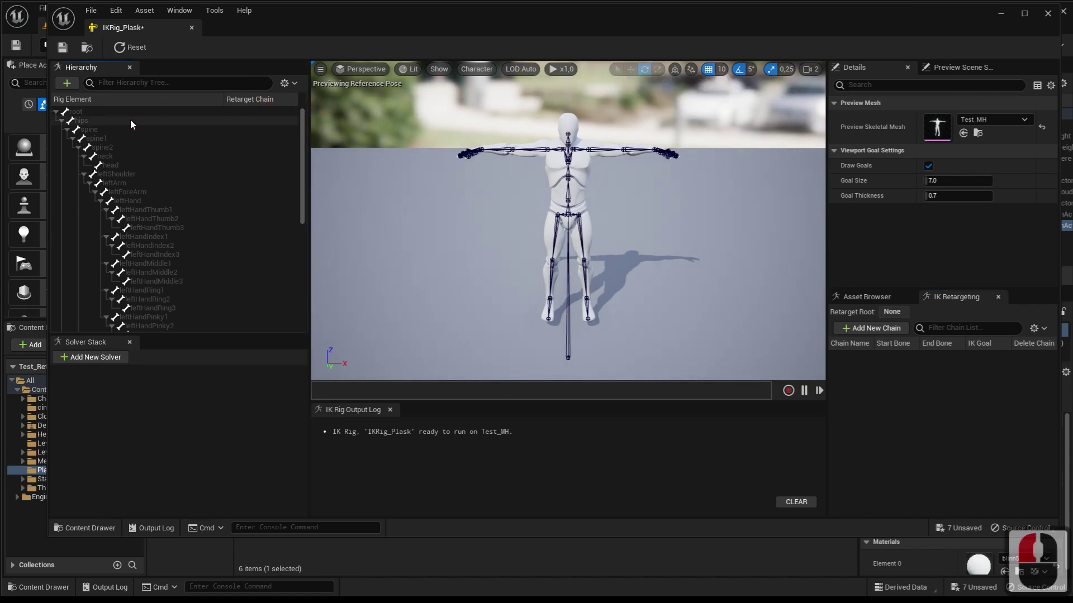
pyautogui.middleClick(121, 128)
pyautogui.click(87, 124)
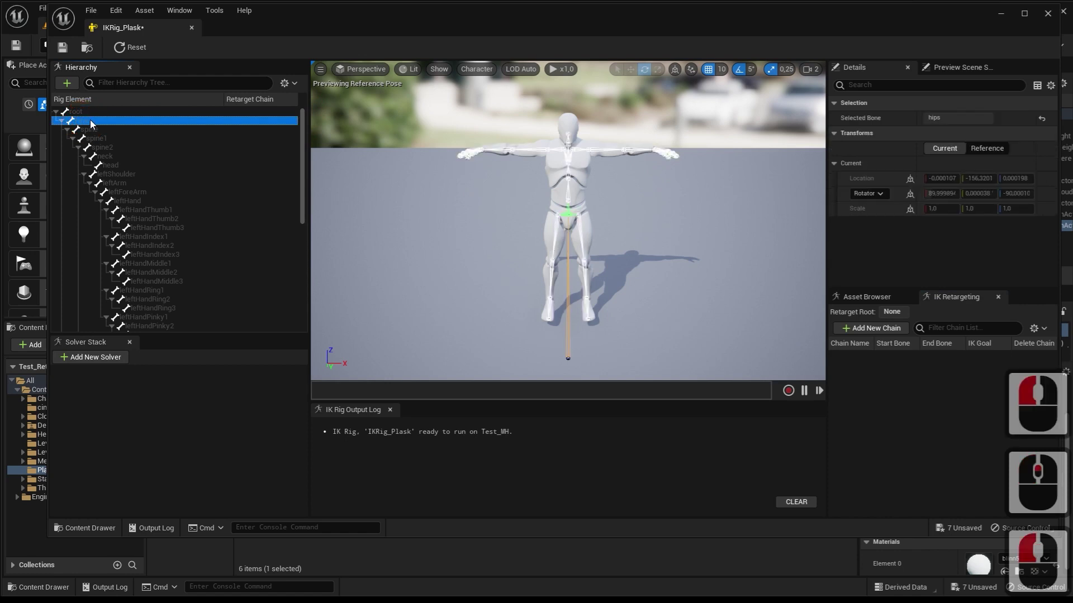
pyautogui.rightClick(93, 123)
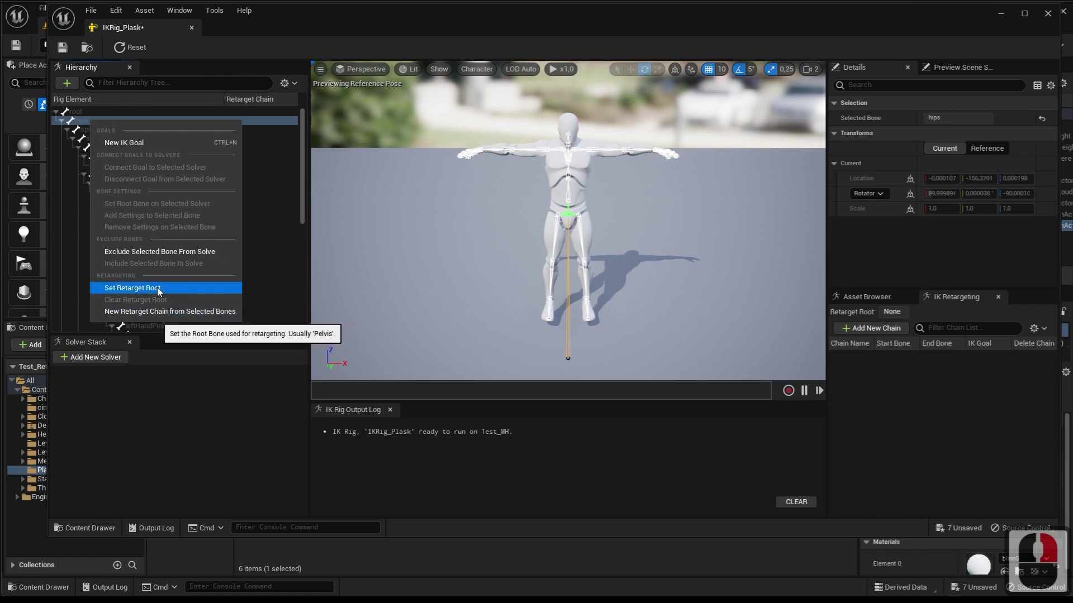
pyautogui.click(161, 290)
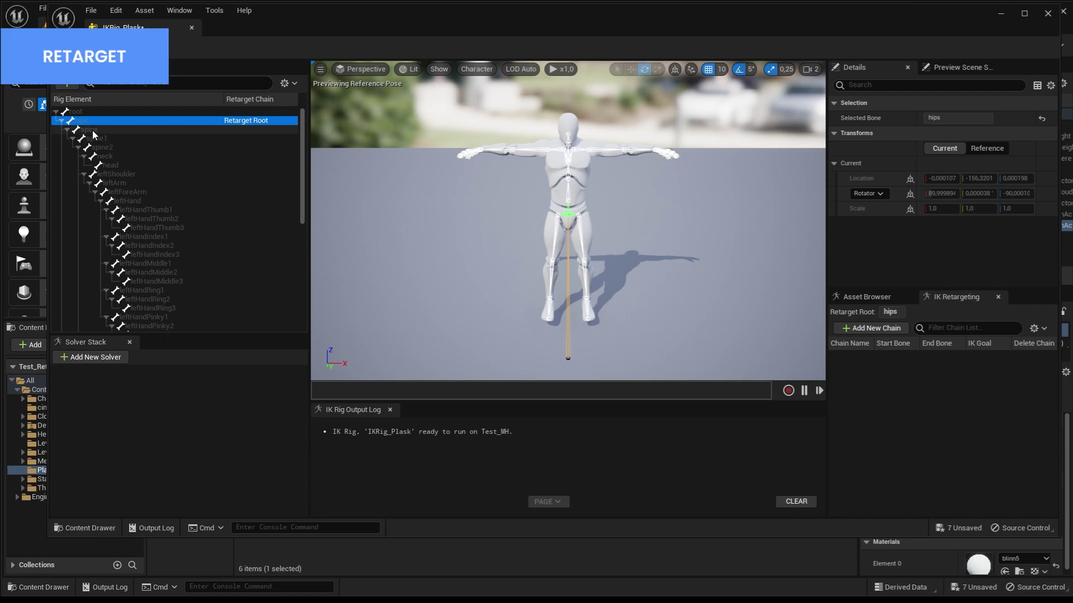
# Add Spine, Head and LeftArm retarget chains from selected bone ranges
pyautogui.click(96, 133)
pyautogui.click(104, 143)
pyautogui.doubleClick(112, 149)
pyautogui.click(112, 149)
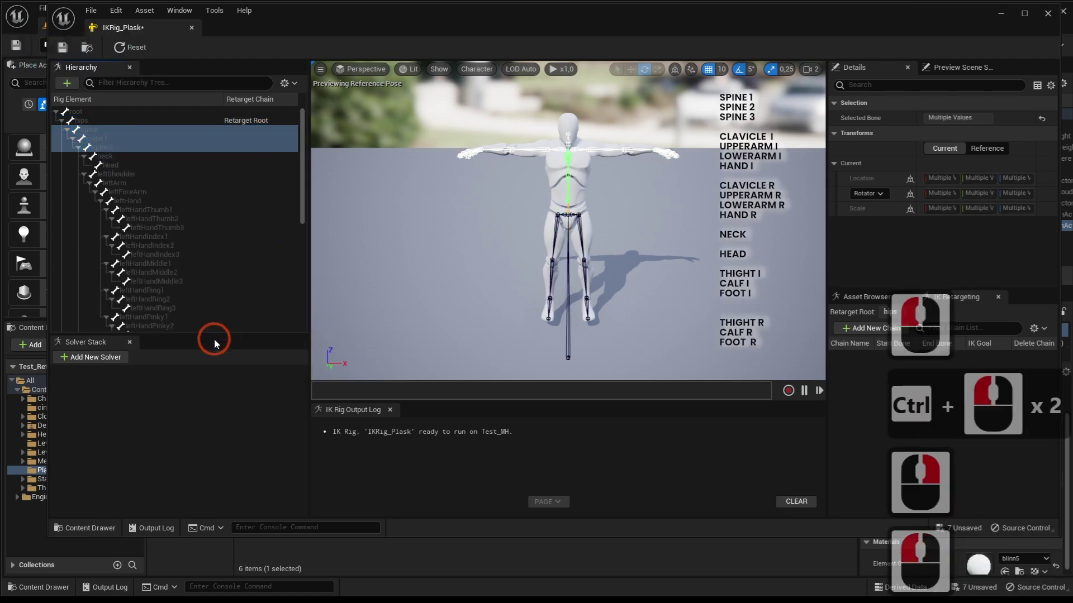
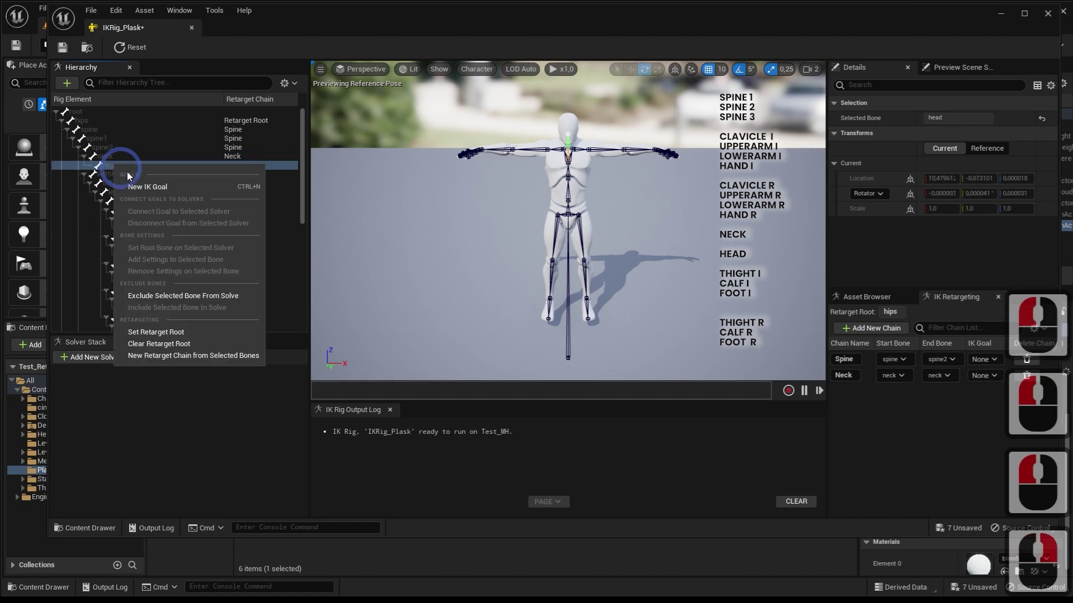
pyautogui.click(190, 357)
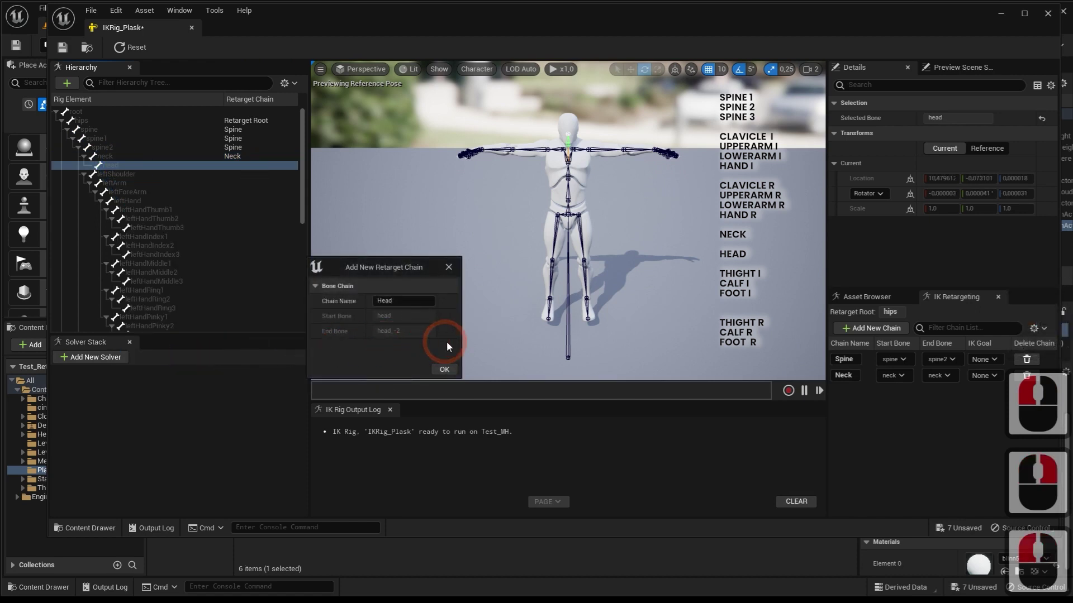
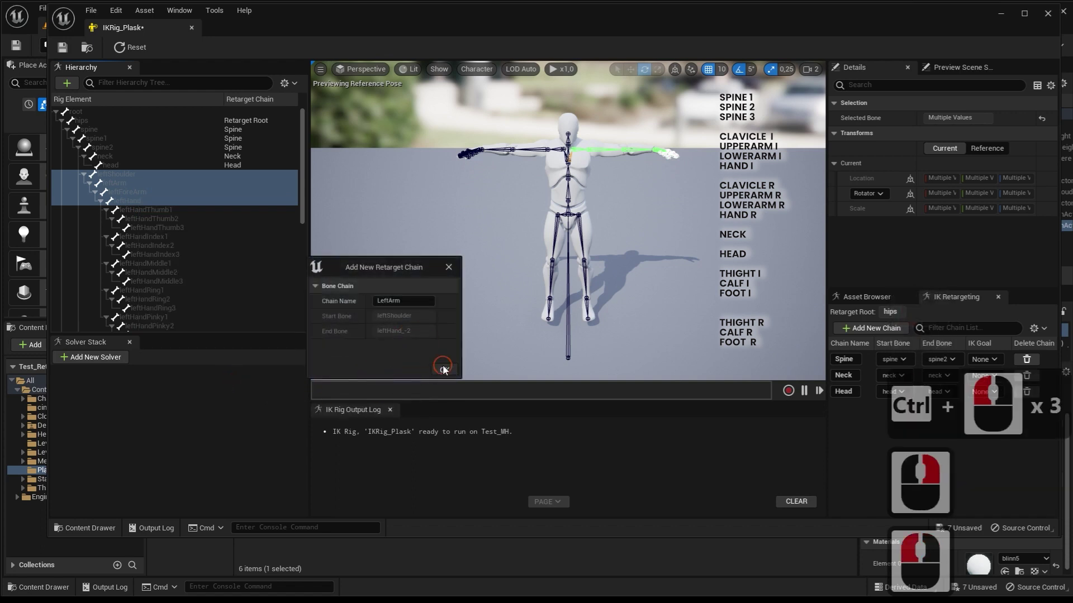
pyautogui.click(192, 242)
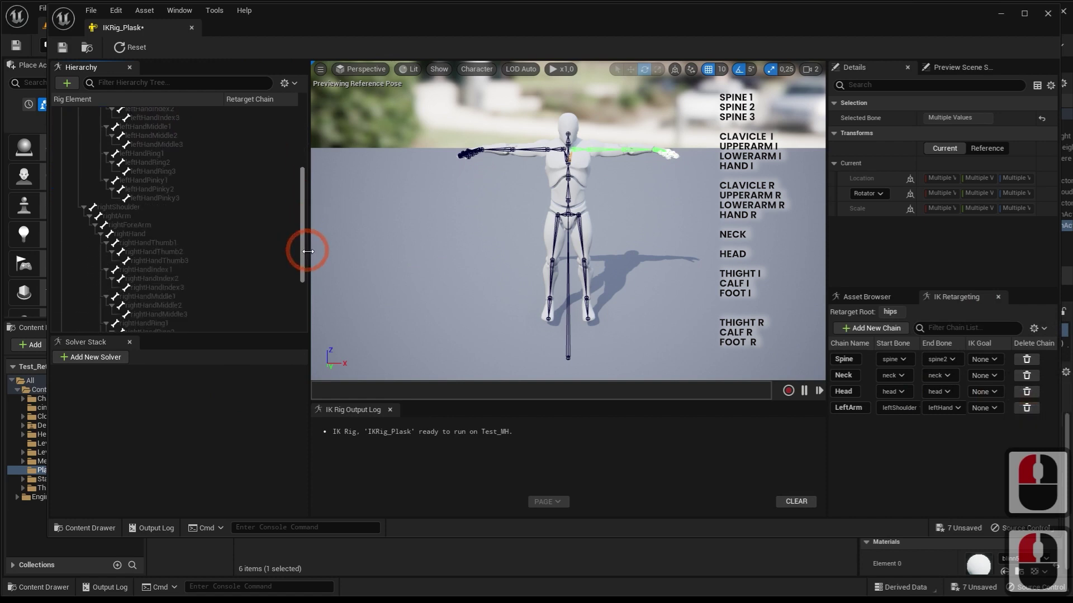
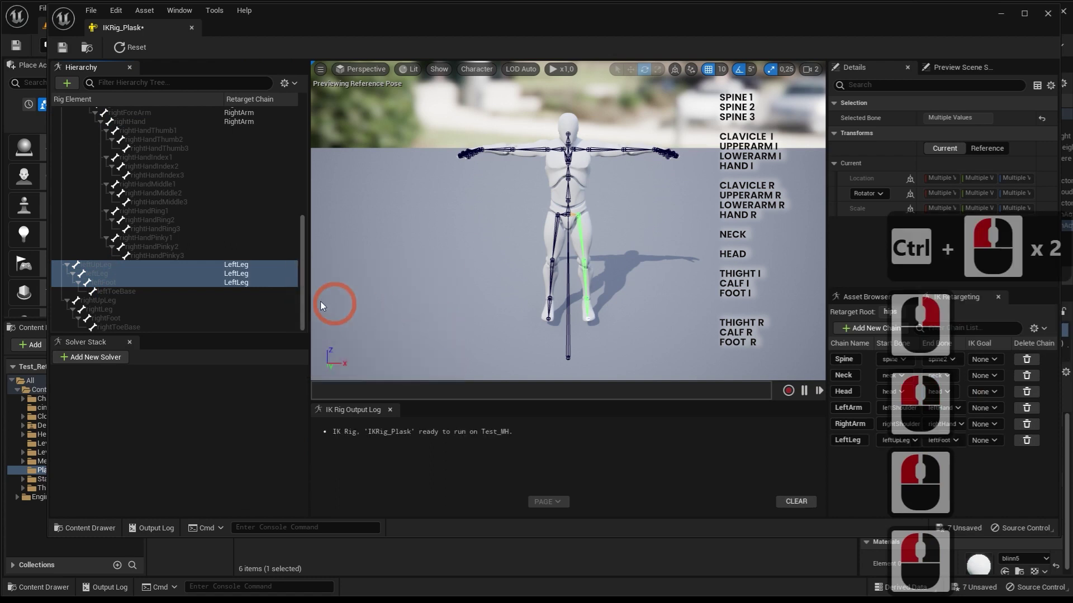
# Add the RightLeg retarget chain with no goal and save IKRig_Plask
pyautogui.click(112, 306)
pyautogui.click(115, 317)
pyautogui.click(119, 323)
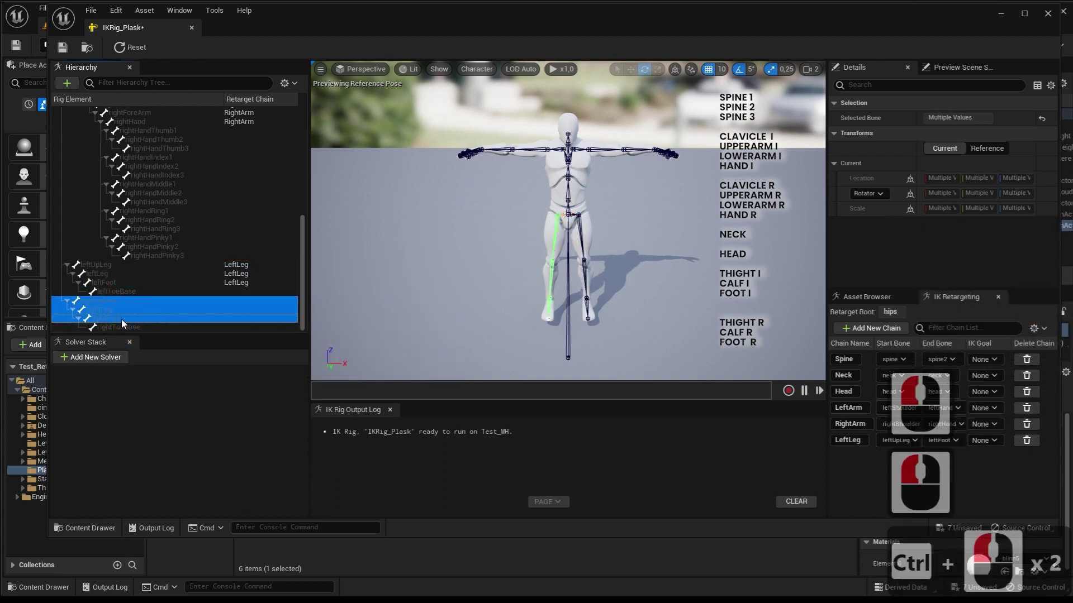
pyautogui.click(126, 324)
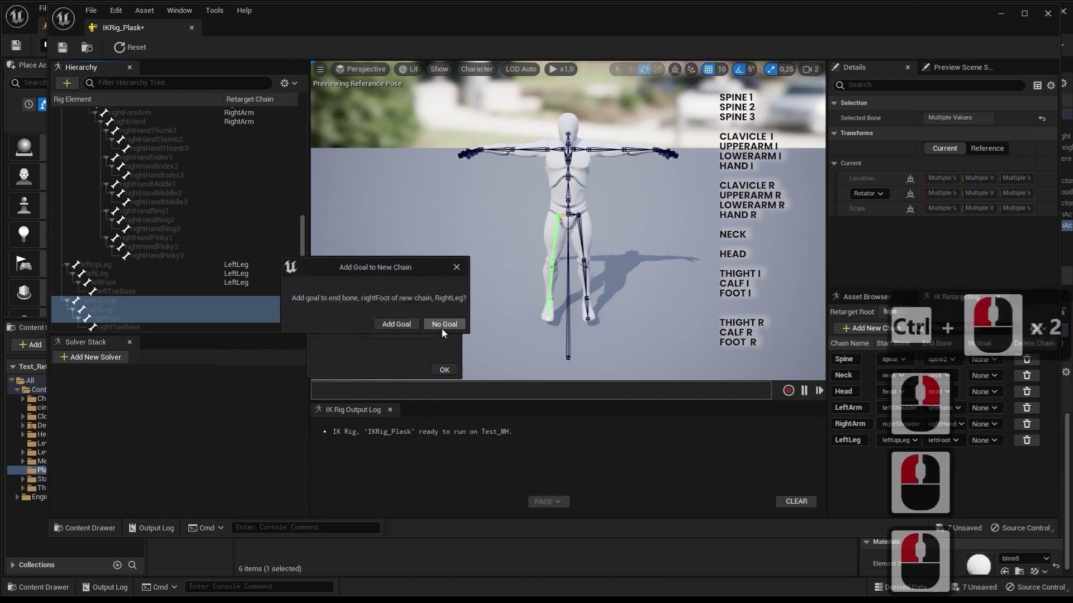
pyautogui.click(443, 334)
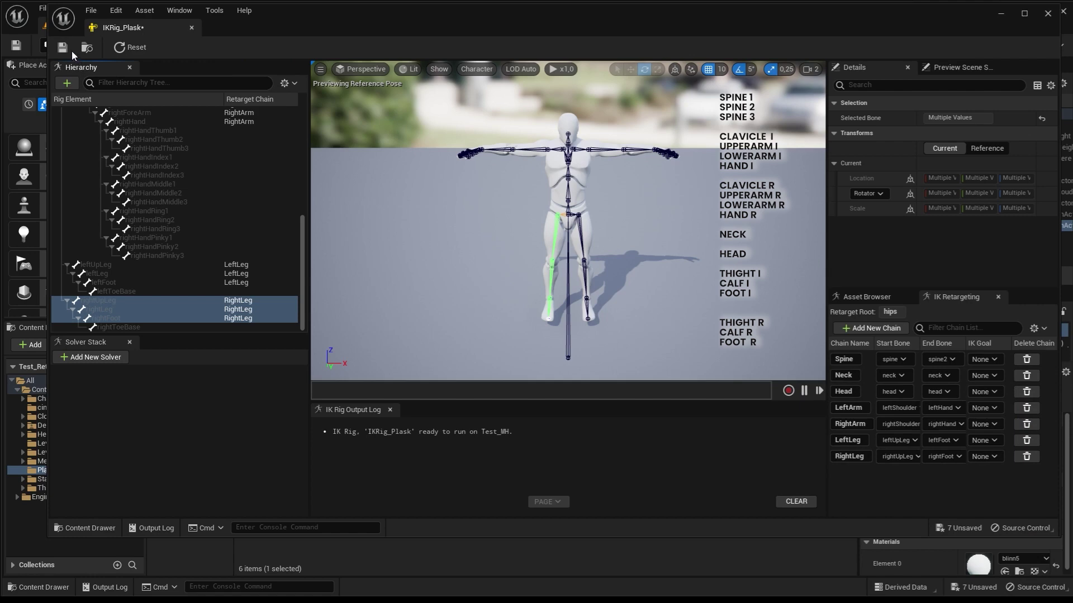
pyautogui.click(71, 54)
# Place BP_Eva from MetaHumans > Eva in the level and locate her Body mesh component
pyautogui.click(1049, 16)
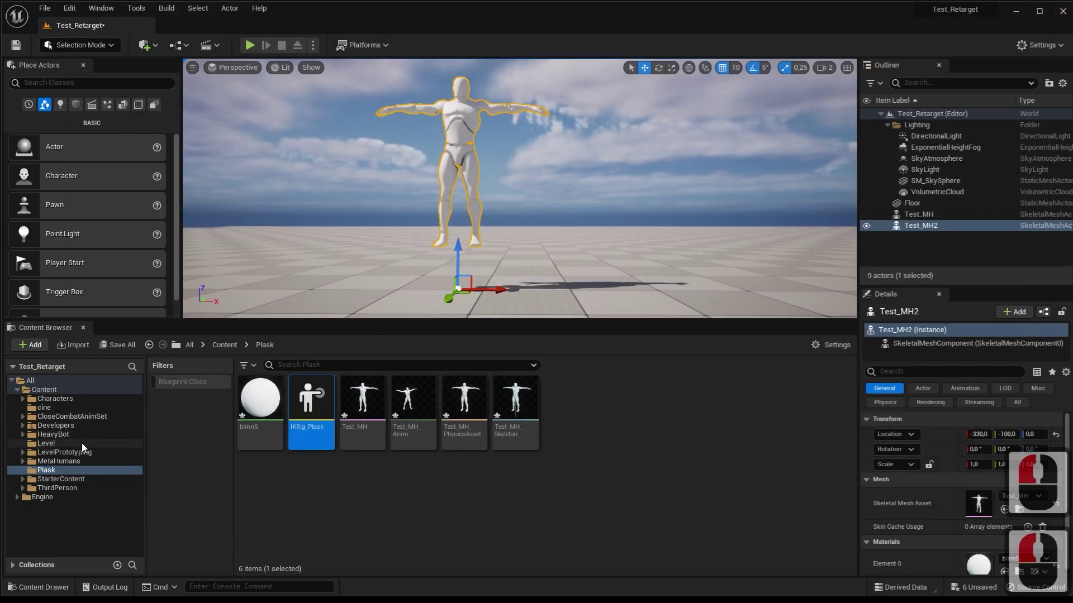
pyautogui.click(53, 468)
pyautogui.click(30, 464)
pyautogui.click(51, 481)
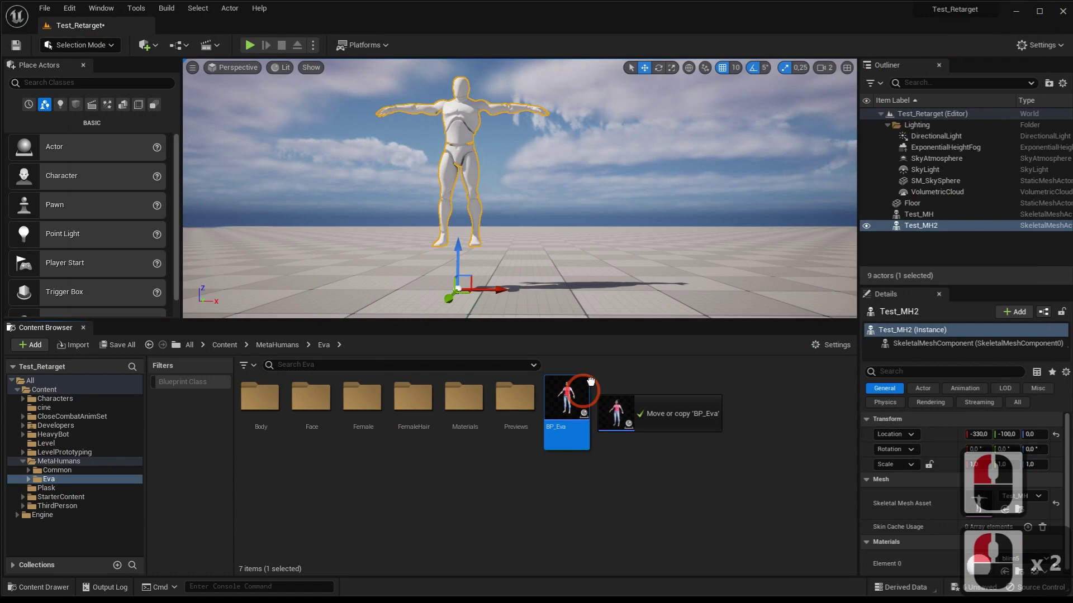
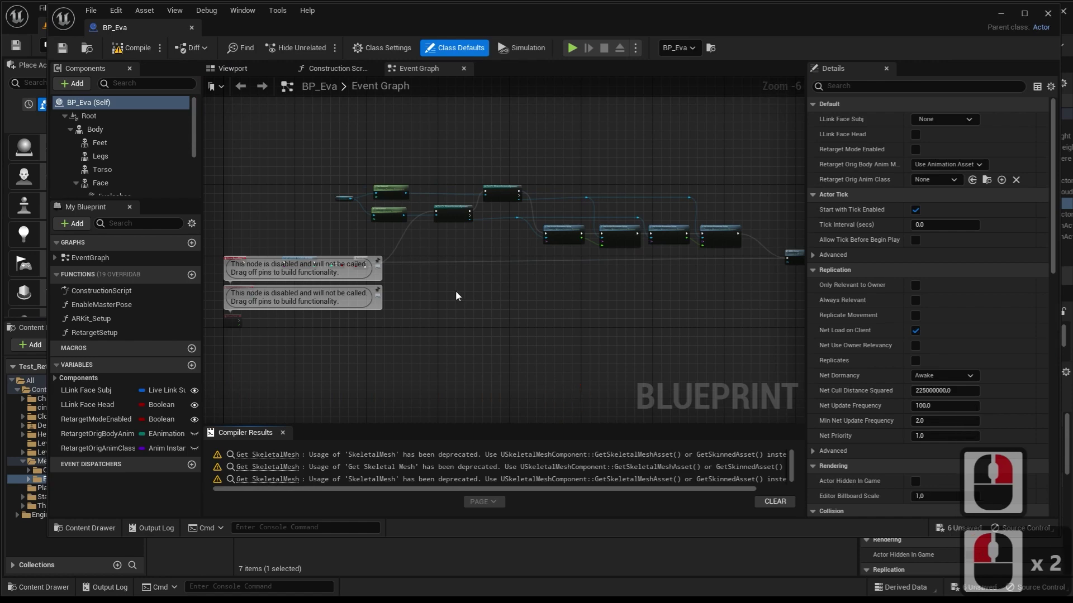
pyautogui.click(249, 73)
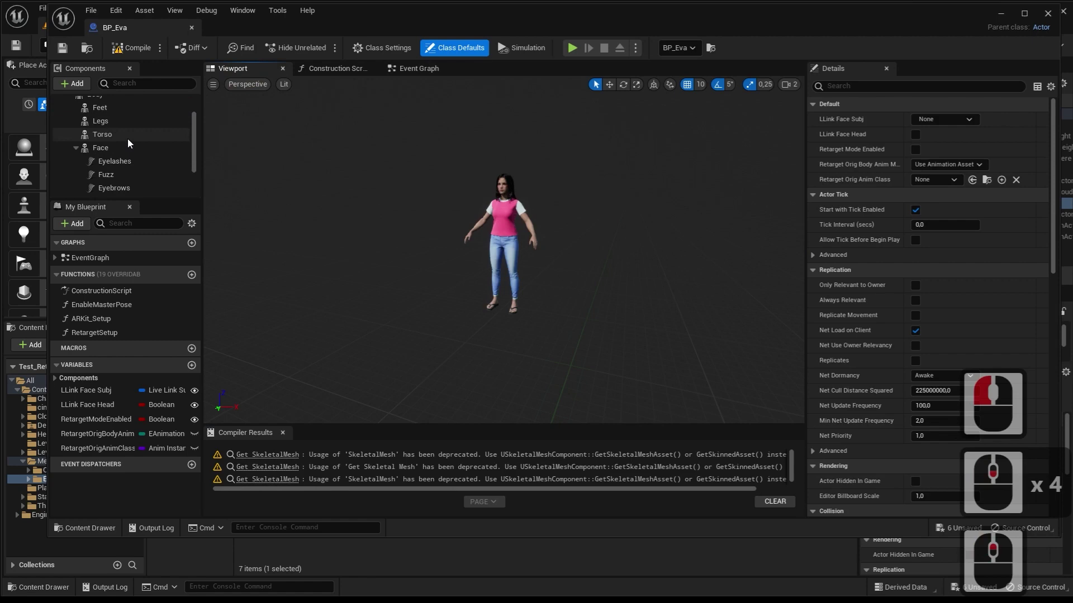
pyautogui.click(104, 131)
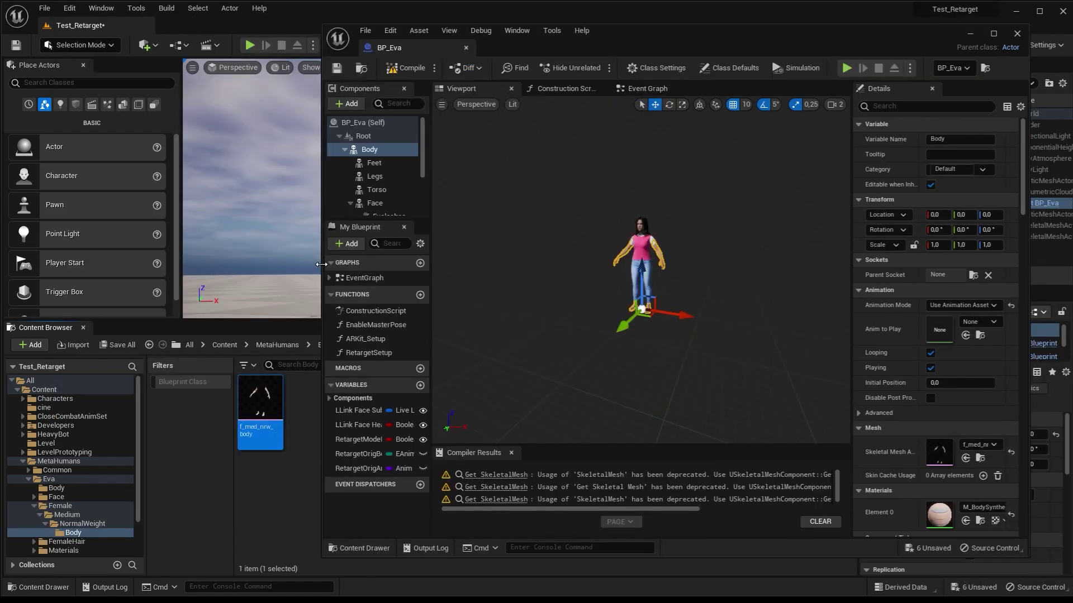
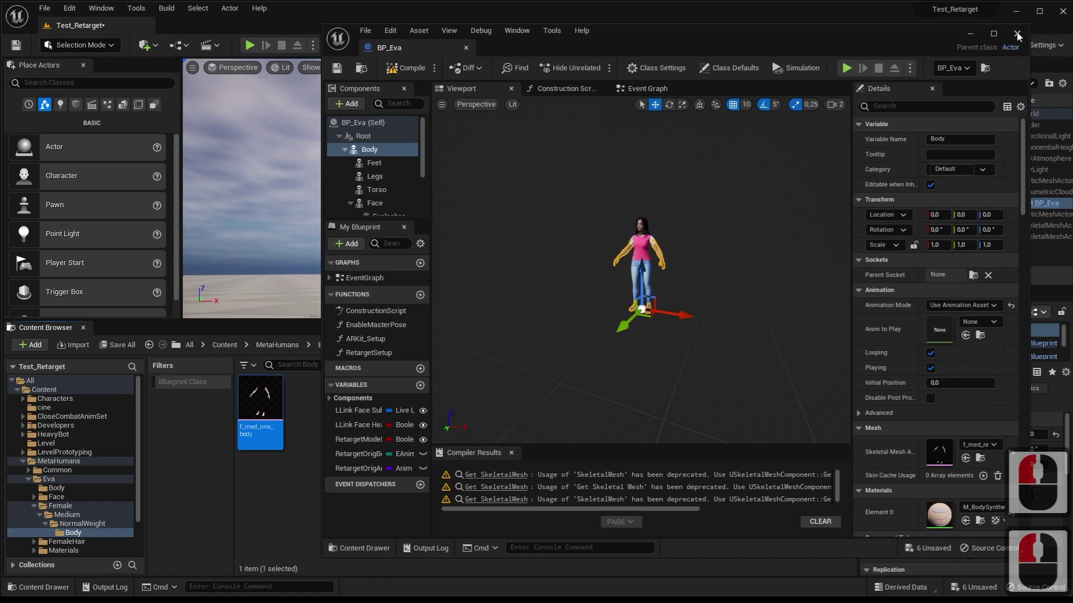
# Create a new IK Rig in Eva's Body folder based on f_med_nrw_body
pyautogui.click(1021, 39)
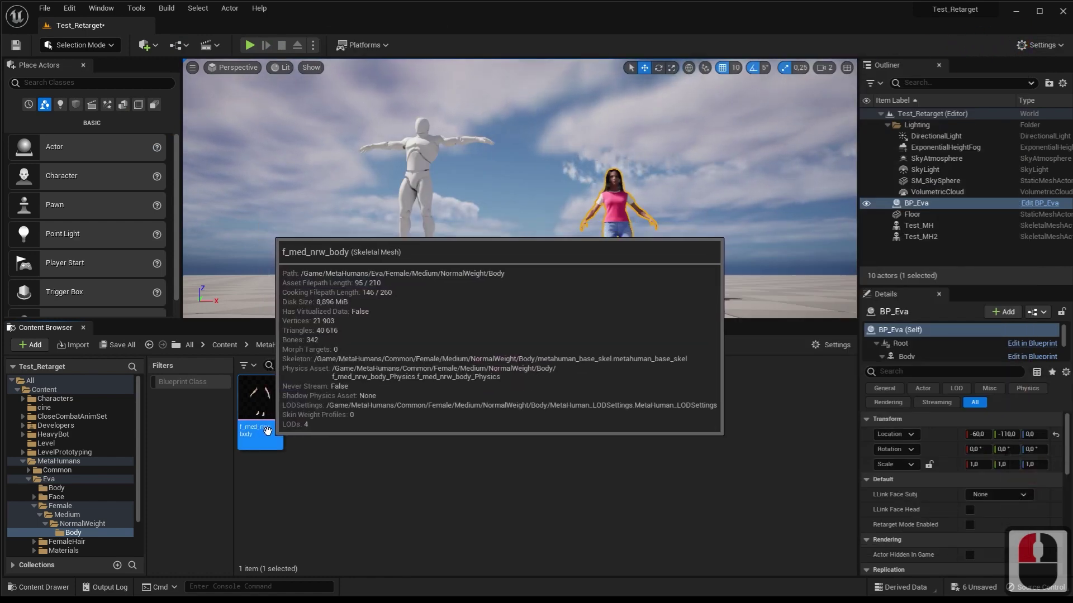
pyautogui.rightClick(363, 438)
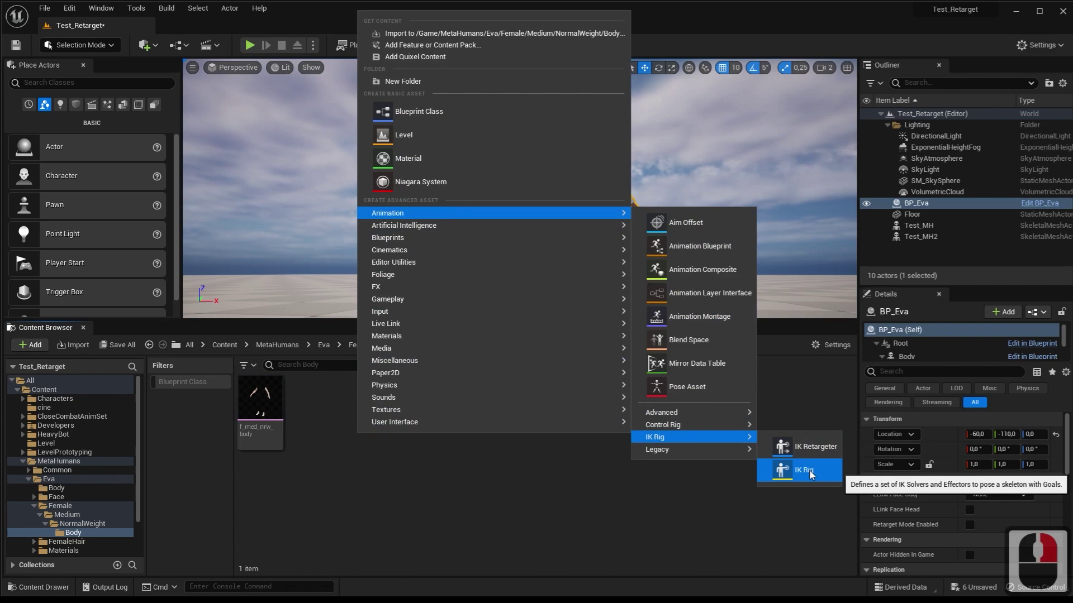
pyautogui.click(813, 475)
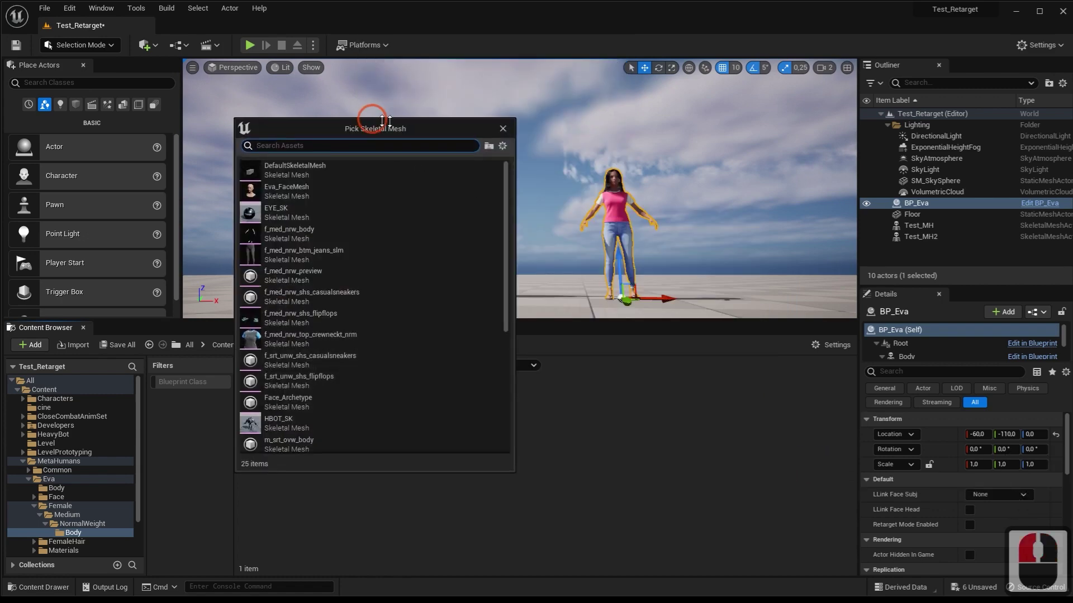
pyautogui.click(443, 98)
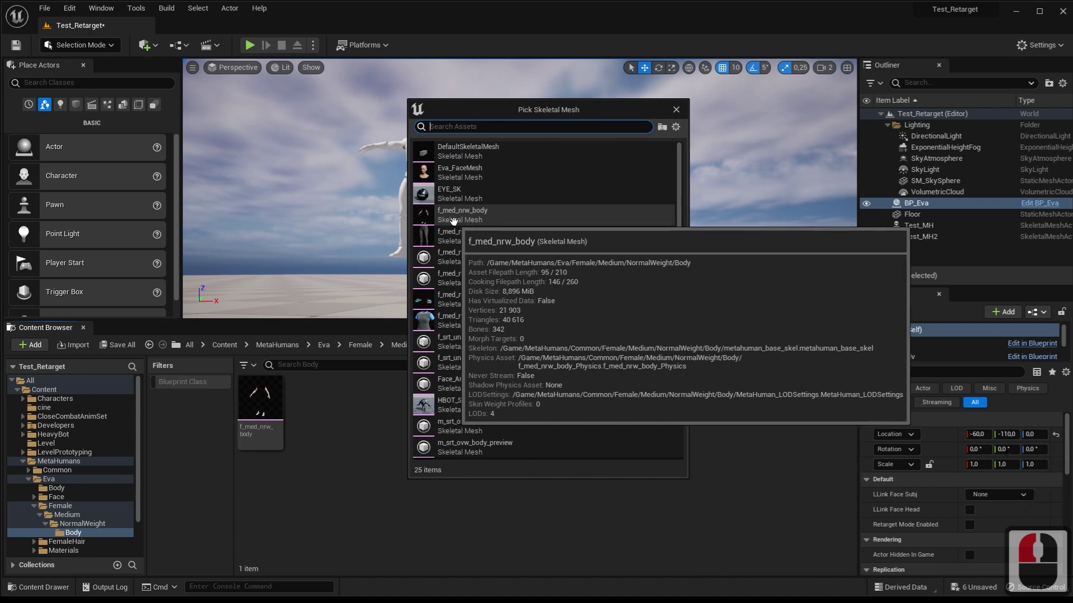
pyautogui.click(469, 216)
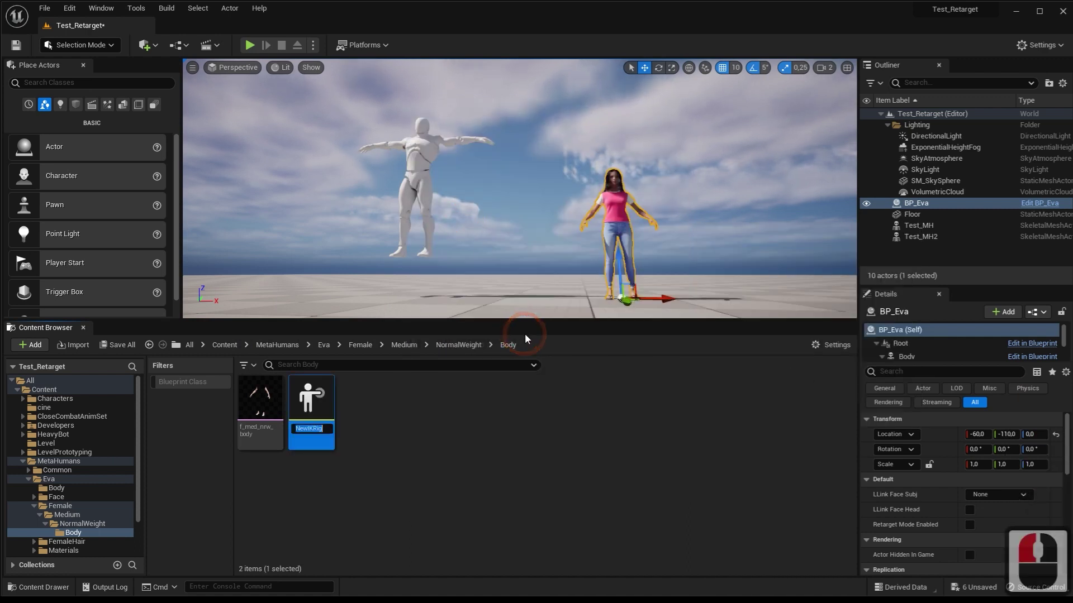
# Name the rig IKRig_MH and open it in the IK Rig editor
pyautogui.write('ikrig')
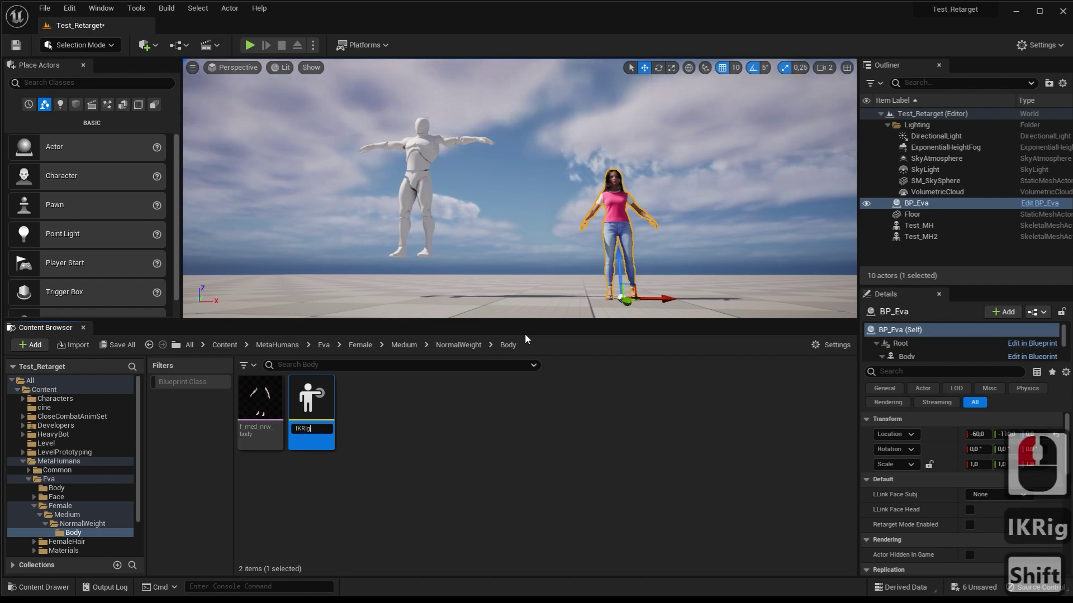
pyautogui.write('h')
pyautogui.press('Return')
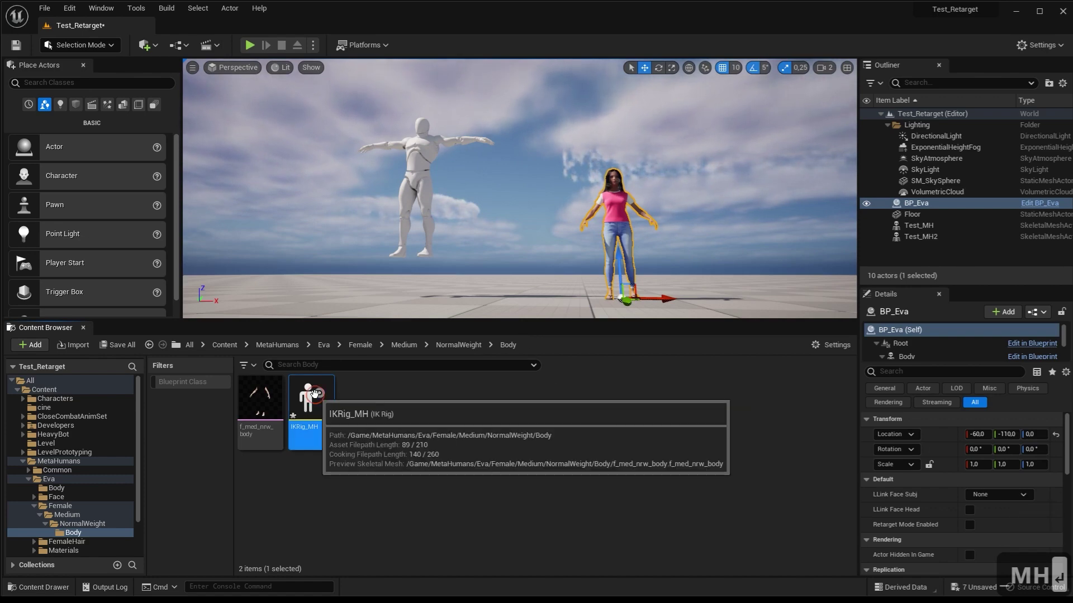
pyautogui.doubleClick(319, 398)
pyautogui.write('ewg')
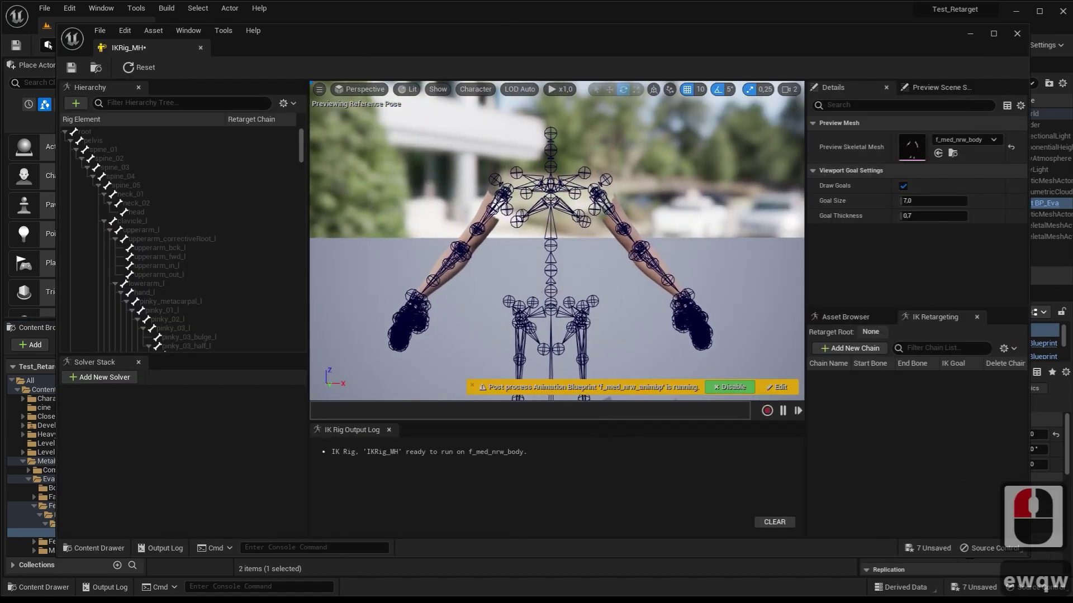
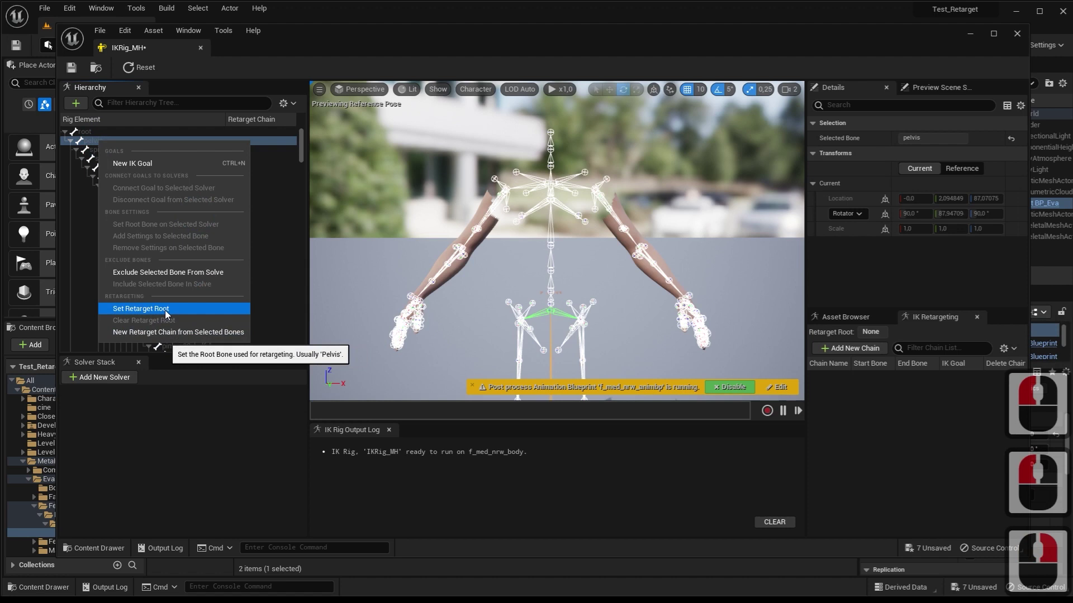
# Set pelvis as retarget root and create a Spine chain from spine_01 to spine_05
pyautogui.click(167, 313)
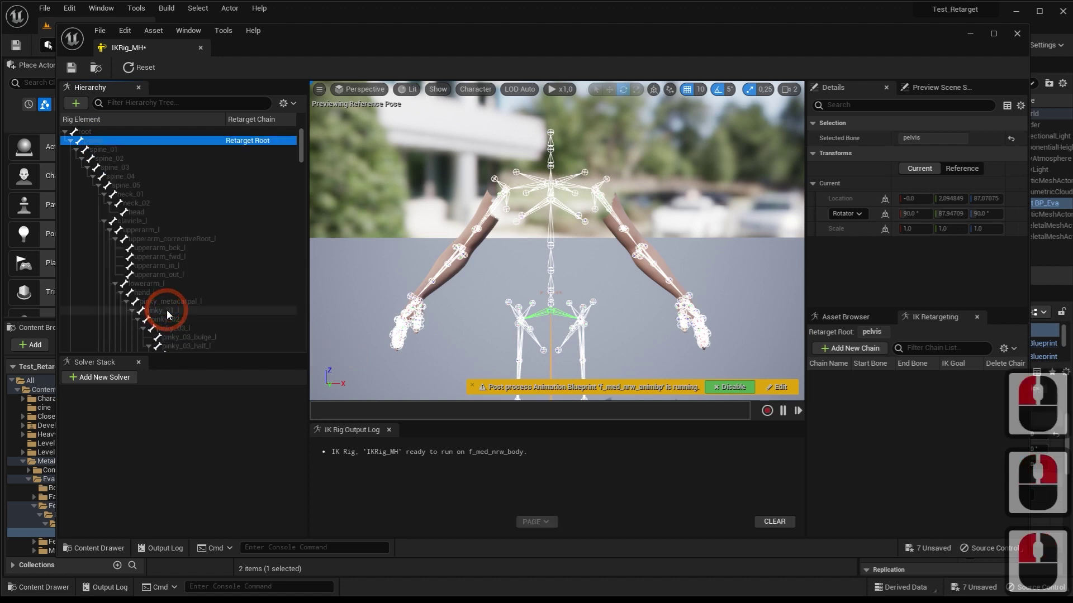
pyautogui.click(114, 149)
pyautogui.click(125, 165)
pyautogui.click(130, 170)
pyautogui.click(135, 179)
pyautogui.click(138, 187)
pyautogui.click(138, 186)
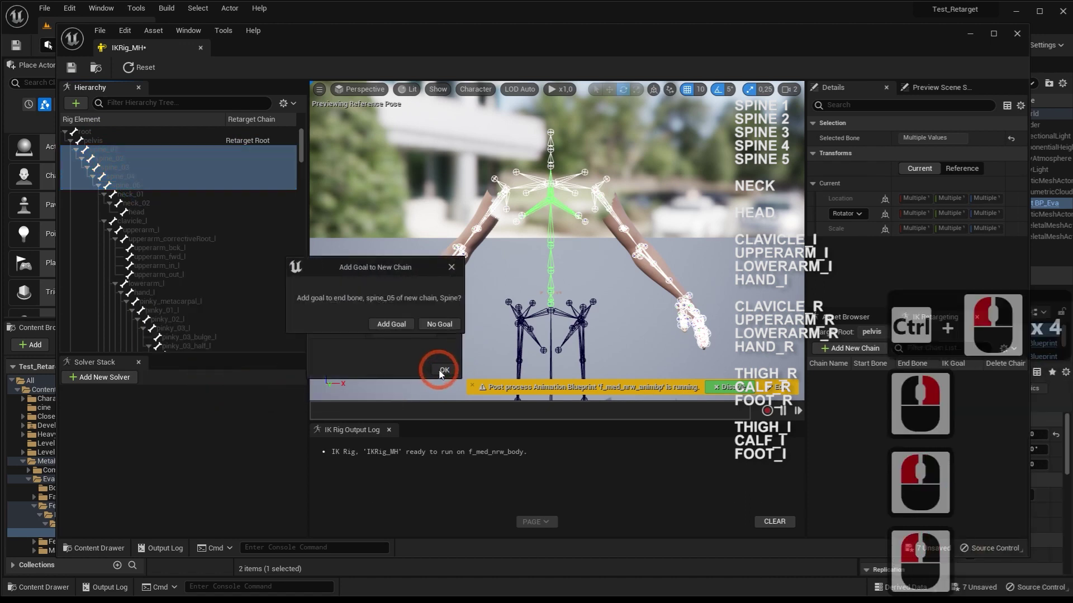
# Finish the Spine chain without a goal and add a Neck retarget chain from the neck bones, also with no goal
pyautogui.click(141, 193)
pyautogui.click(147, 203)
pyautogui.rightClick(147, 202)
pyautogui.click(222, 395)
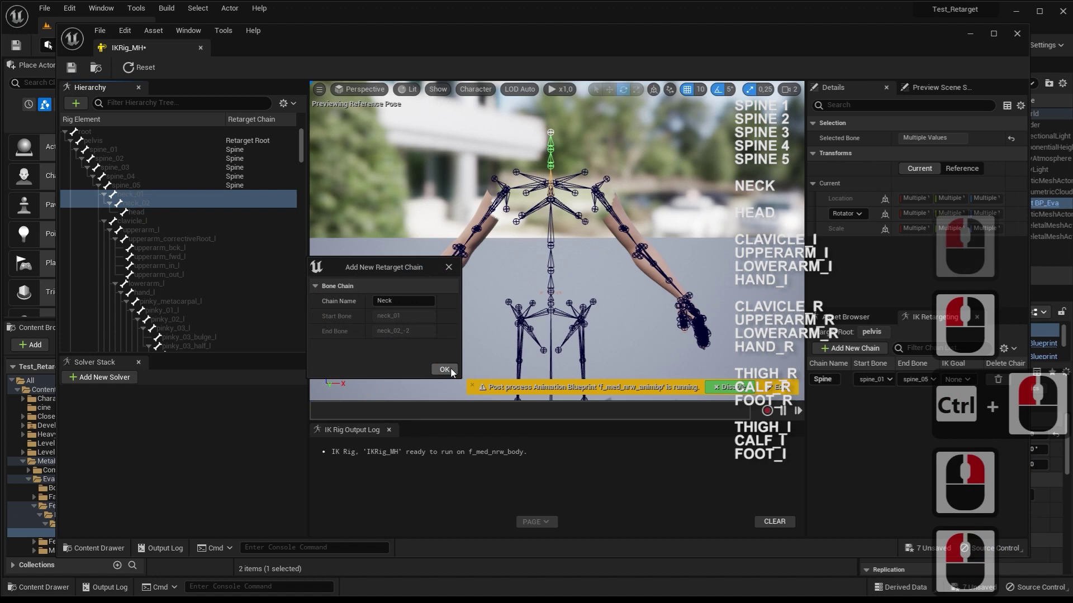
pyautogui.click(452, 374)
pyautogui.click(442, 320)
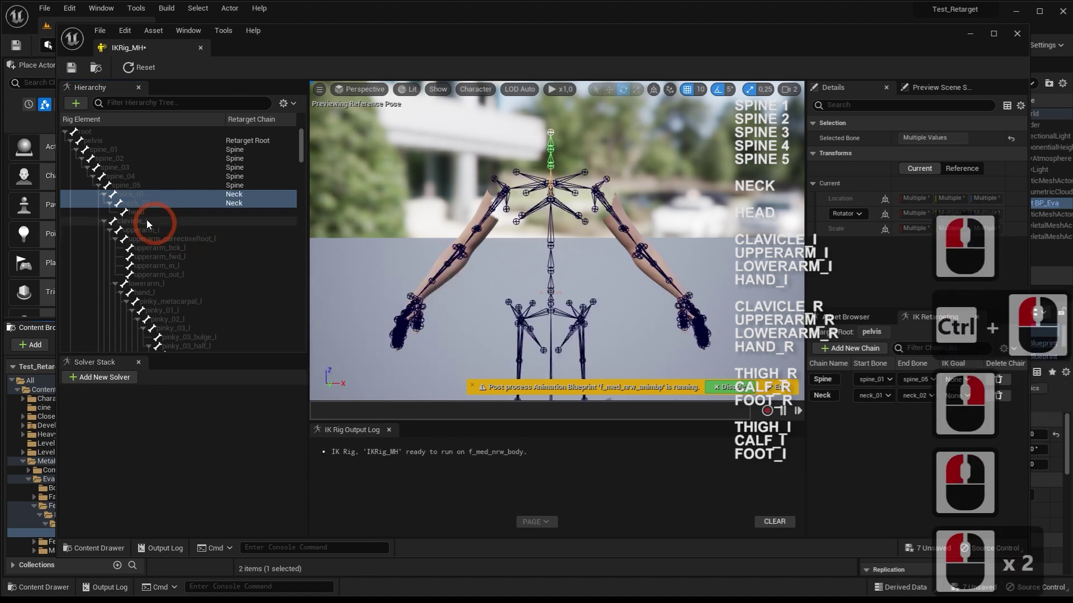
# Add a Head retarget chain from the head bone with no IK goal
pyautogui.click(140, 216)
pyautogui.rightClick(140, 217)
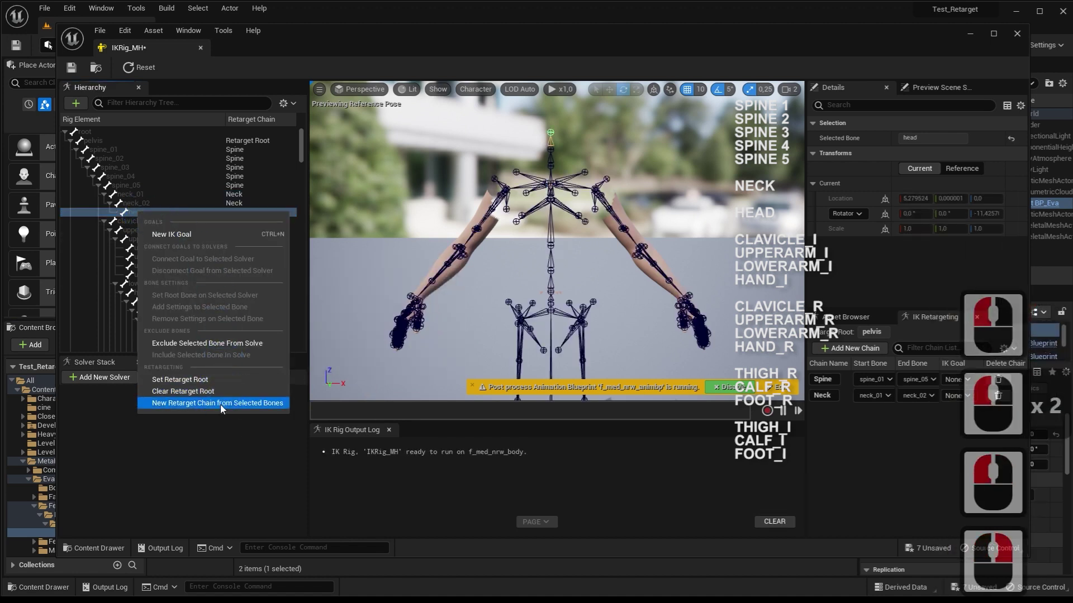
pyautogui.click(222, 410)
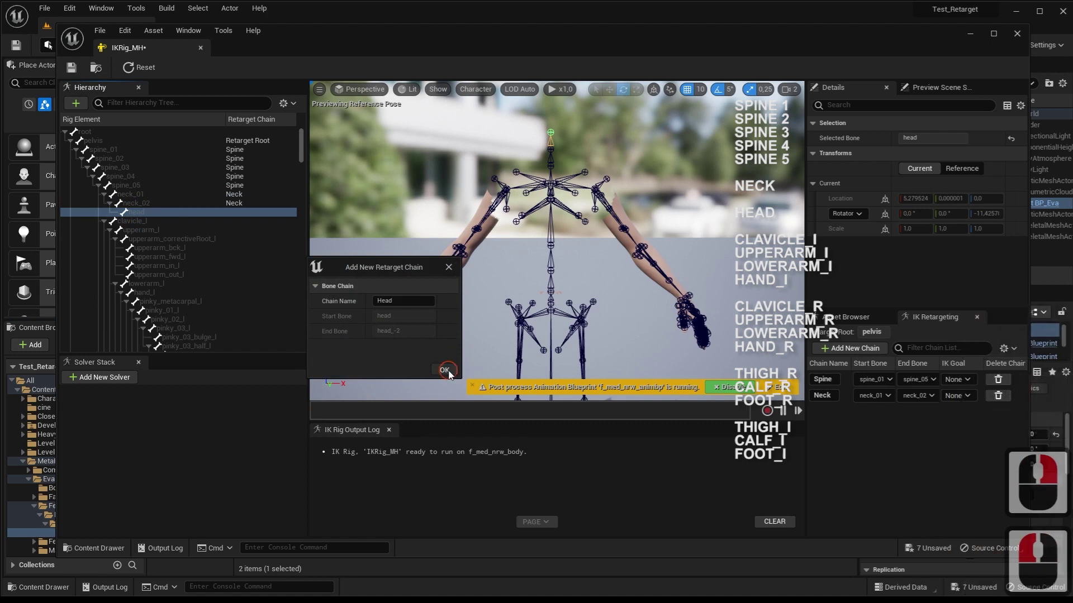
pyautogui.click(450, 376)
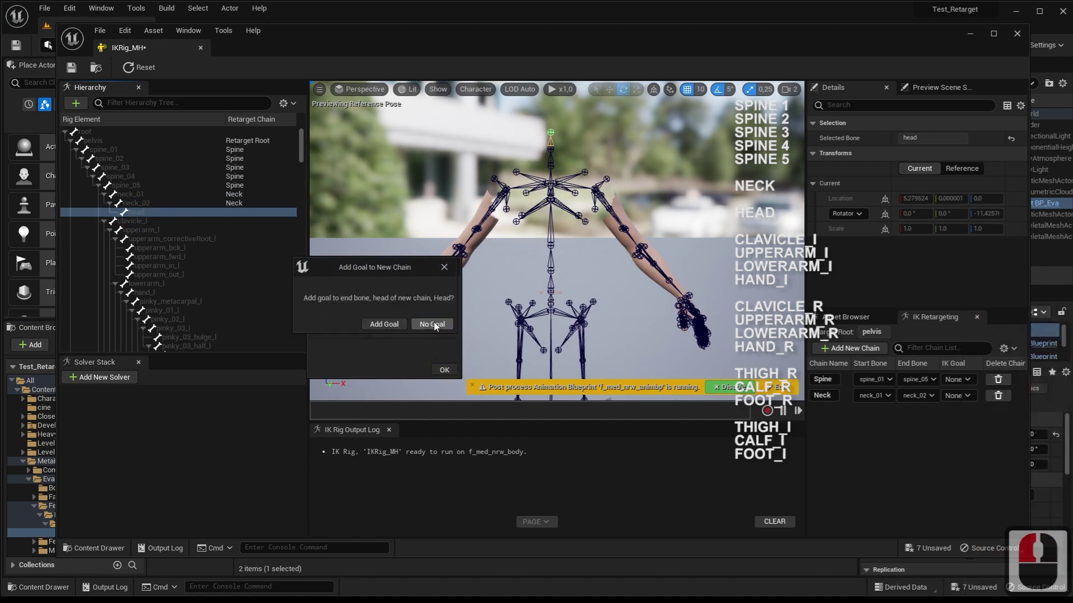
pyautogui.click(436, 327)
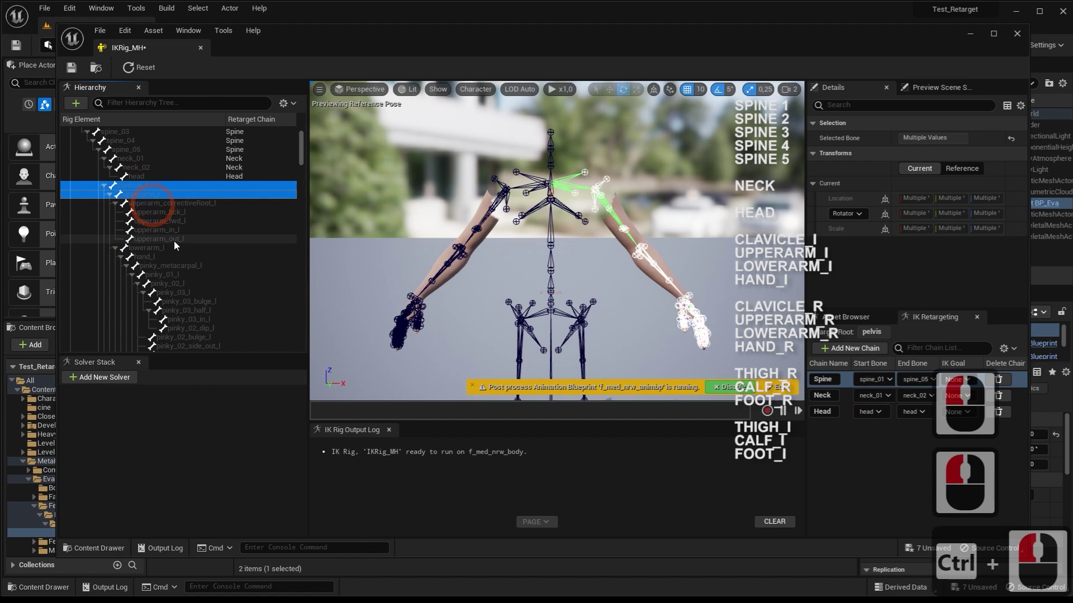
# Create LeftArm and RightArm retarget chains from the clavicle-to-hand bones of each arm
pyautogui.doubleClick(149, 251)
pyautogui.click(153, 263)
pyautogui.click(157, 259)
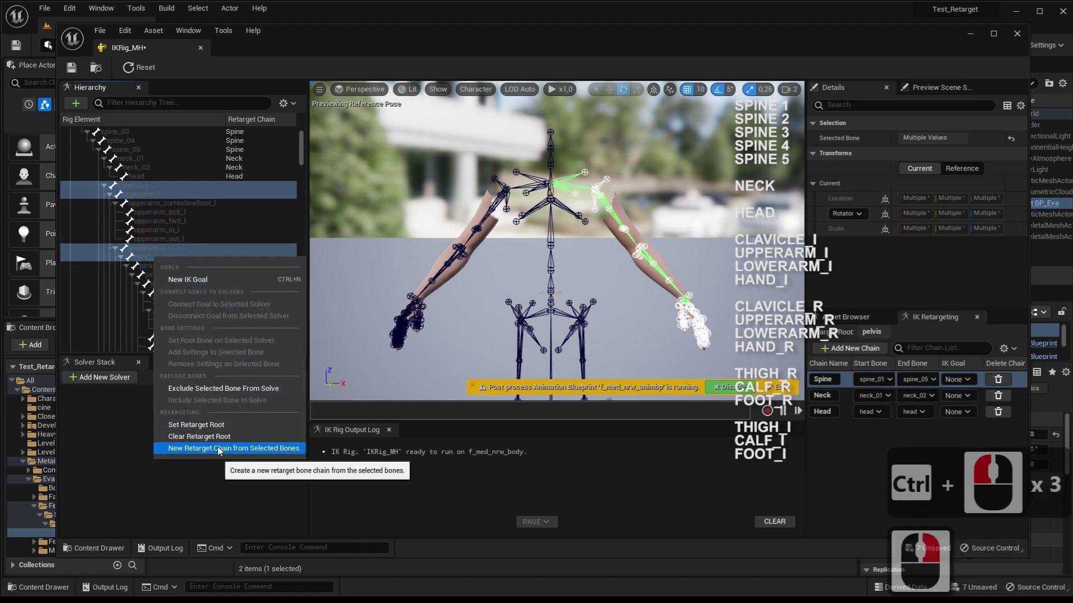
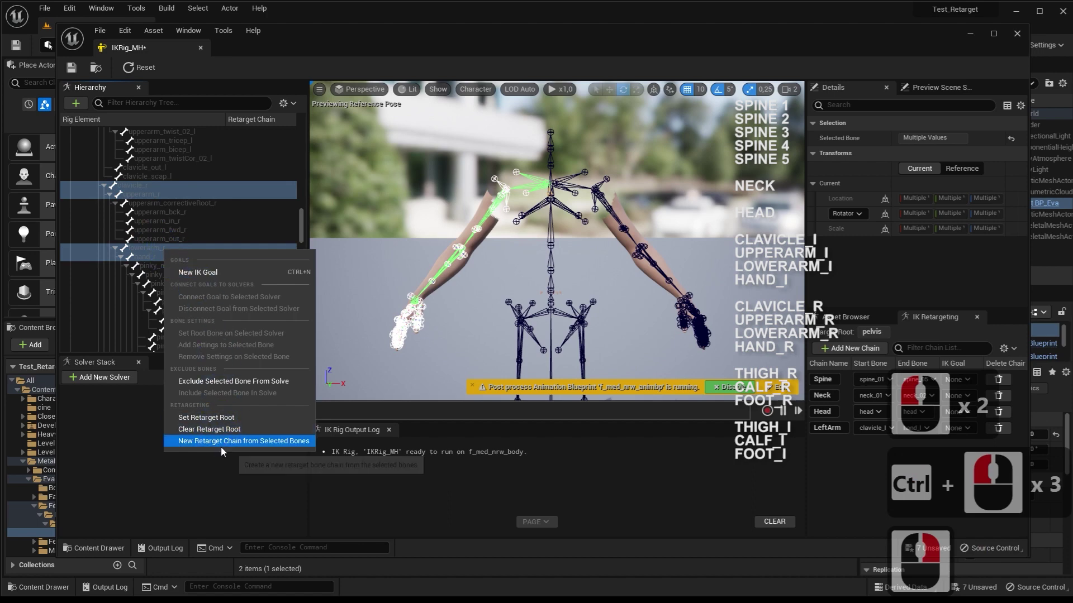
pyautogui.click(222, 444)
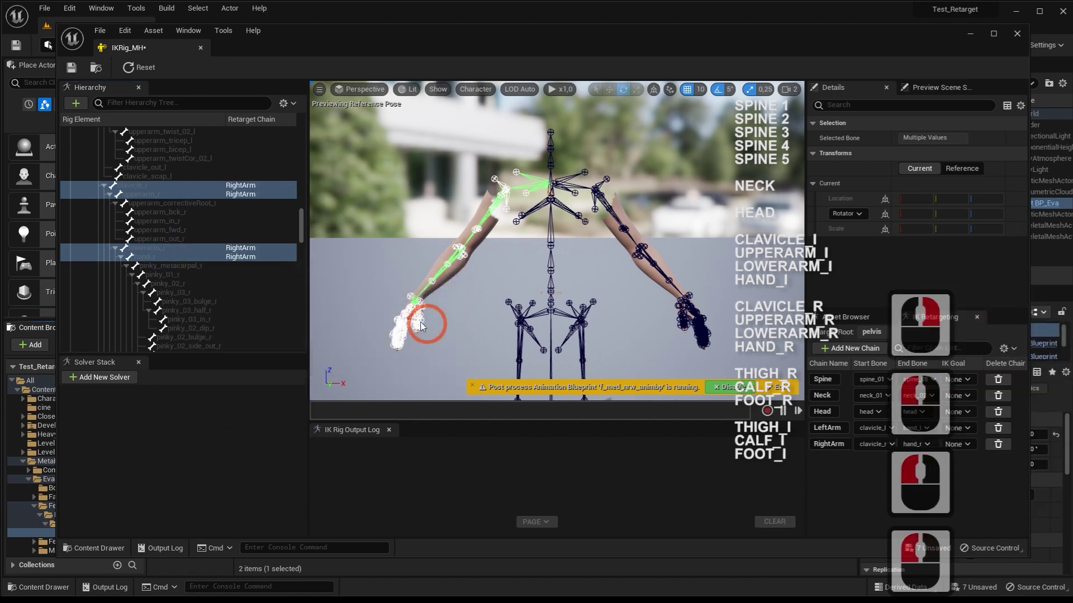
pyautogui.click(320, 257)
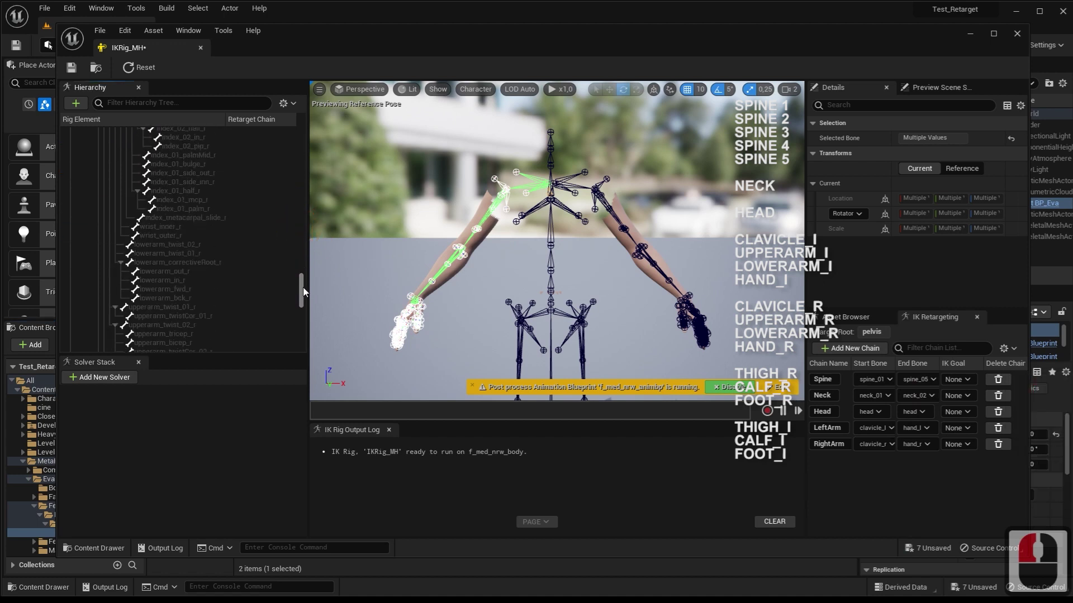
# Create a LeftLeg retarget chain from thigh_l down to foot_l
pyautogui.click(304, 317)
pyautogui.click(109, 271)
pyautogui.click(114, 278)
pyautogui.click(116, 283)
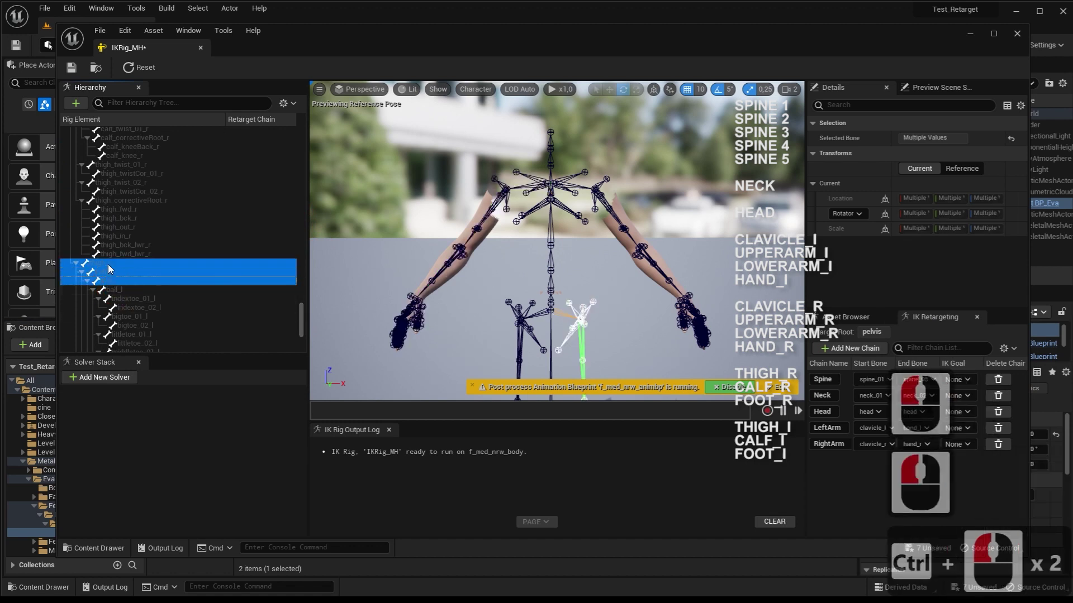
pyautogui.click(113, 268)
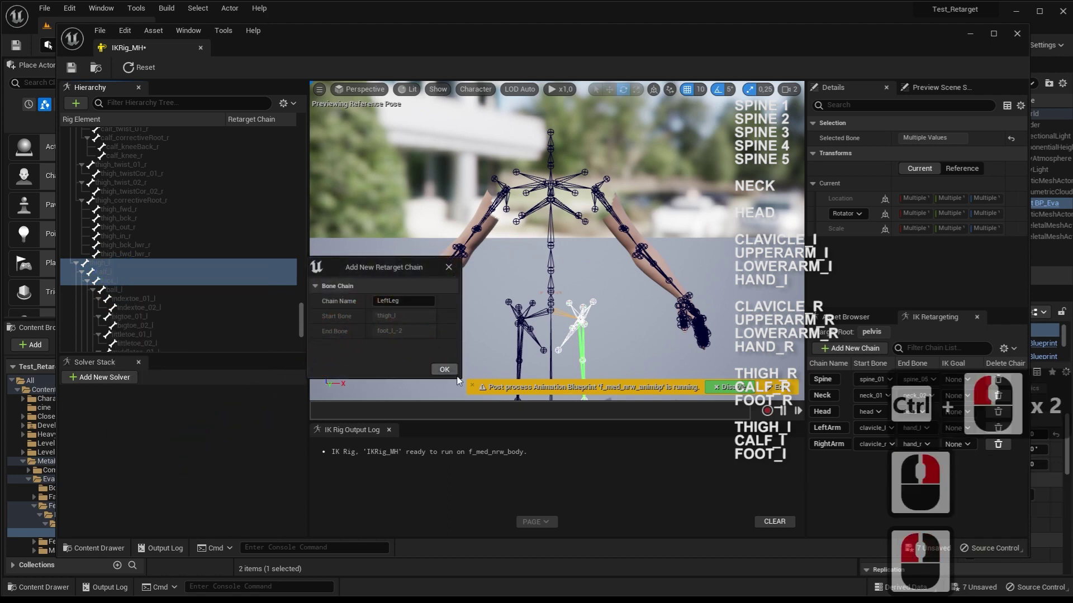
pyautogui.click(435, 328)
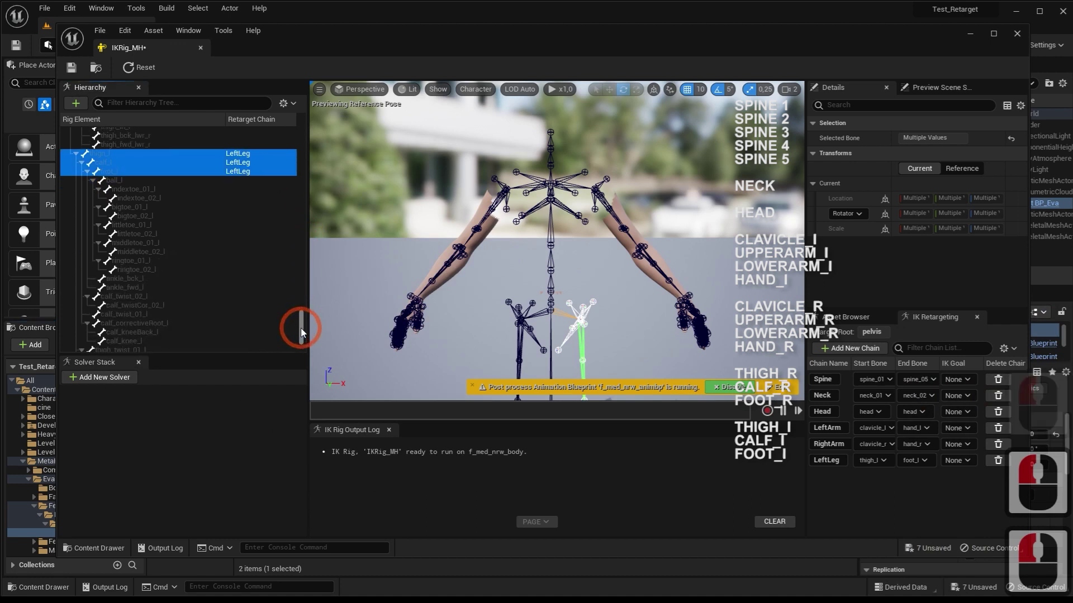
# Create a RightLeg retarget chain from the right thigh down, then save IKRig_MH
pyautogui.click(305, 344)
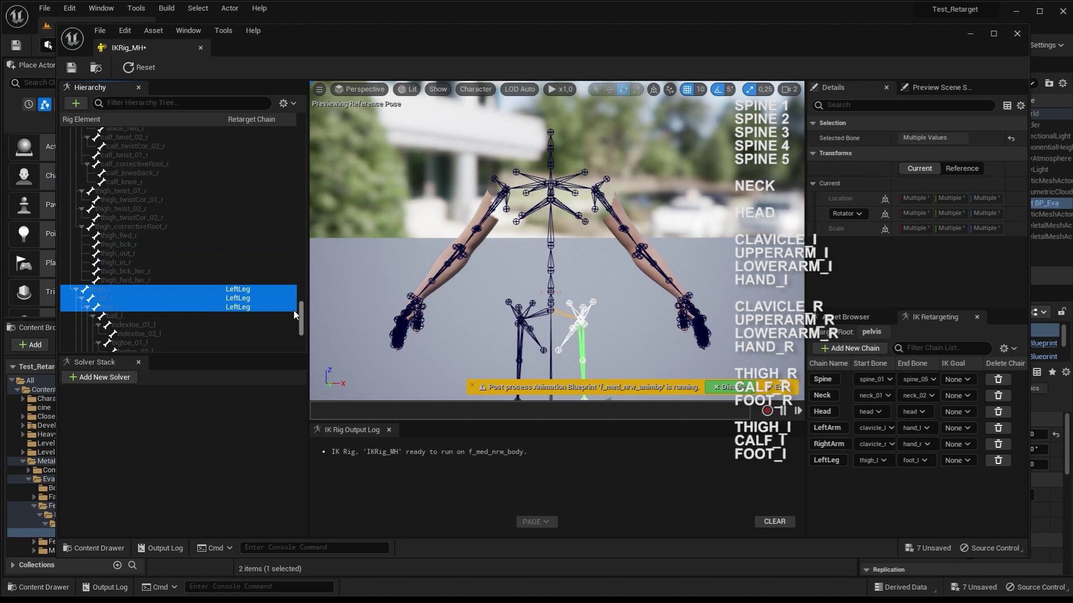
pyautogui.click(293, 293)
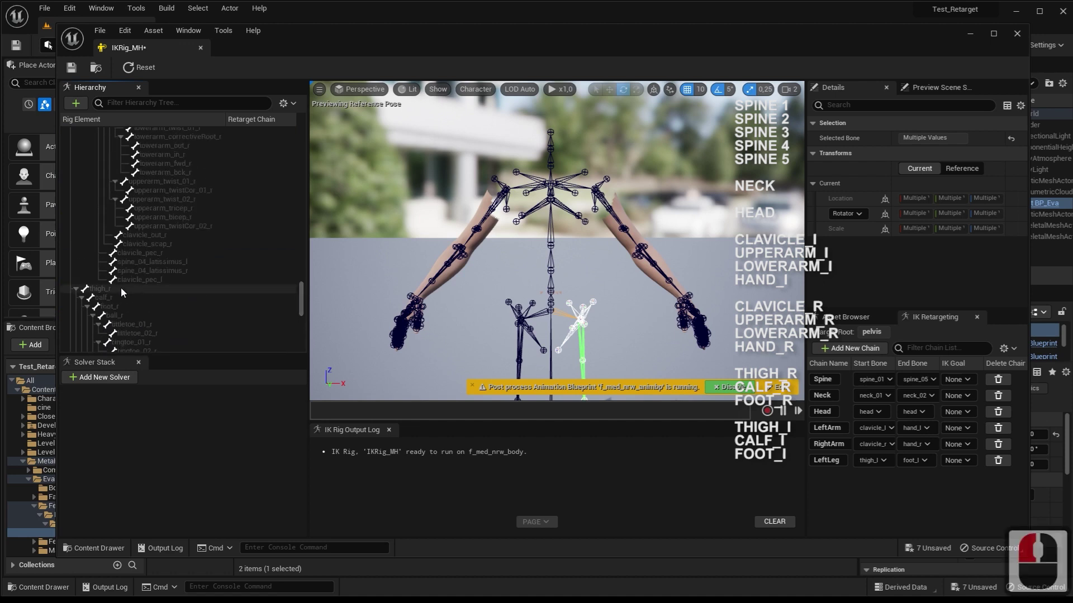
pyautogui.click(117, 292)
pyautogui.click(116, 303)
pyautogui.click(121, 312)
pyautogui.click(116, 305)
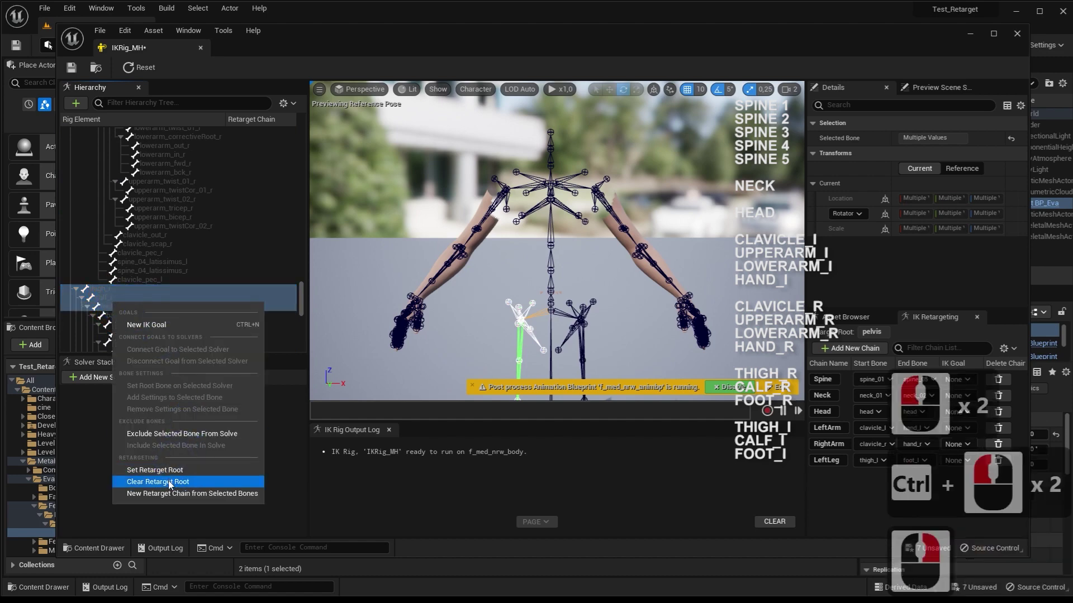
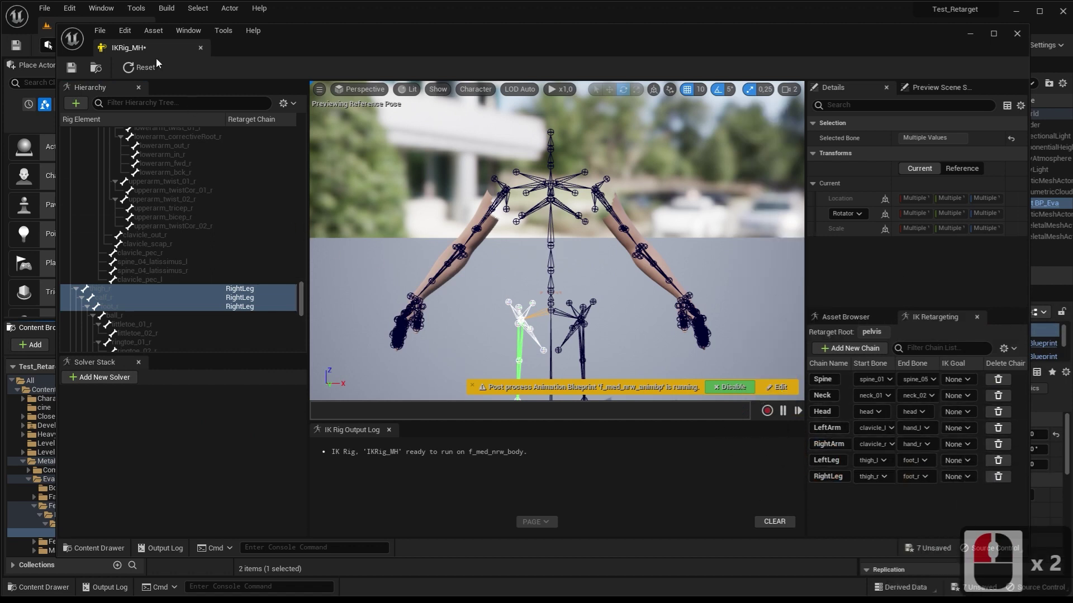
pyautogui.click(73, 72)
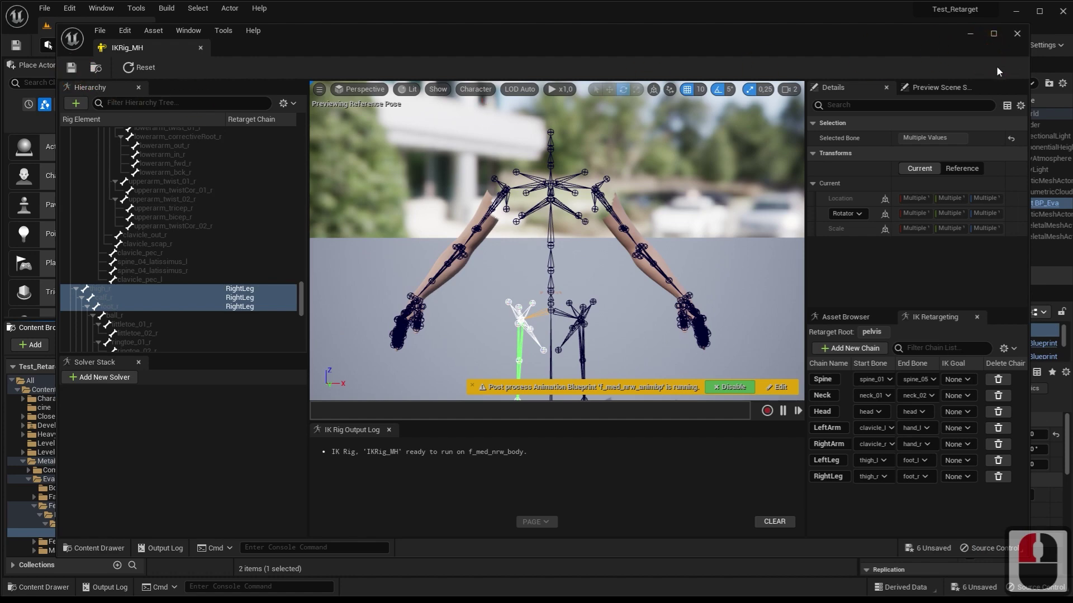
# Leave the IK Rig editor and go to the Plask folder to create a new asset there
pyautogui.click(1019, 37)
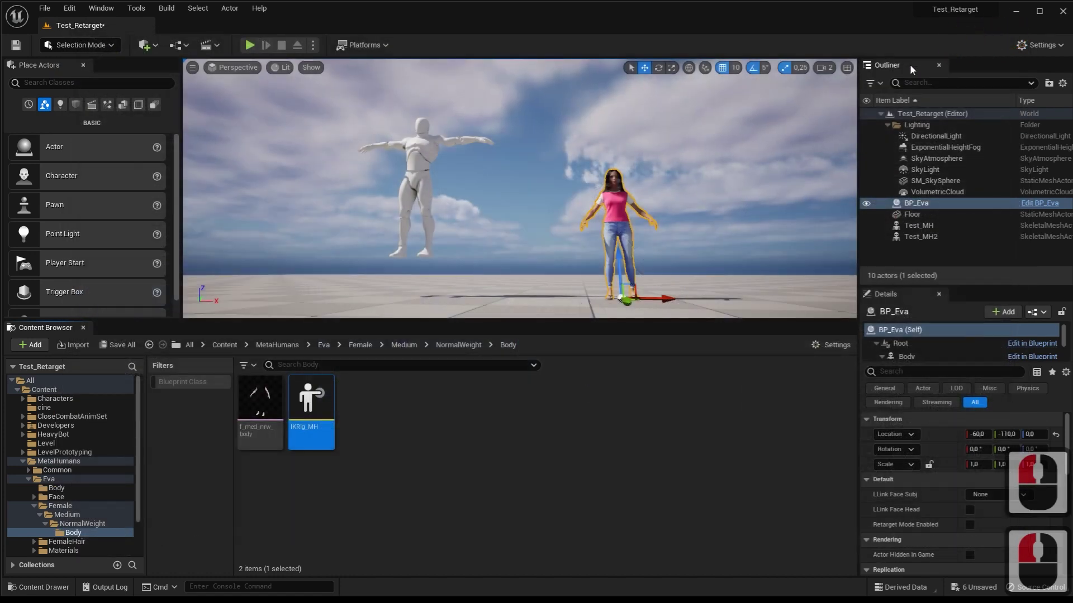
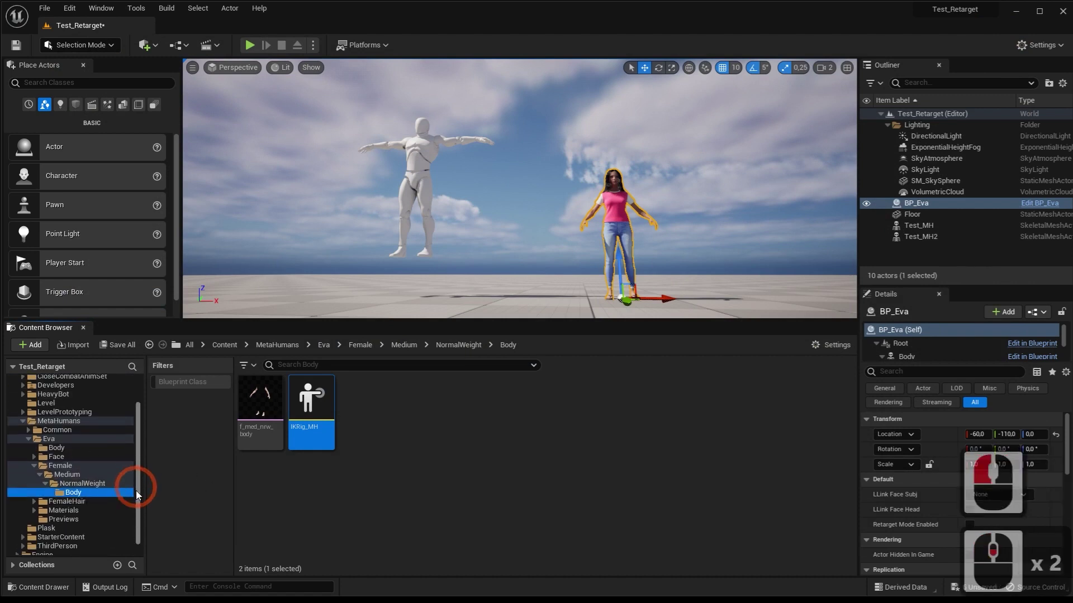
pyautogui.click(137, 529)
pyautogui.click(59, 517)
pyautogui.rightClick(593, 473)
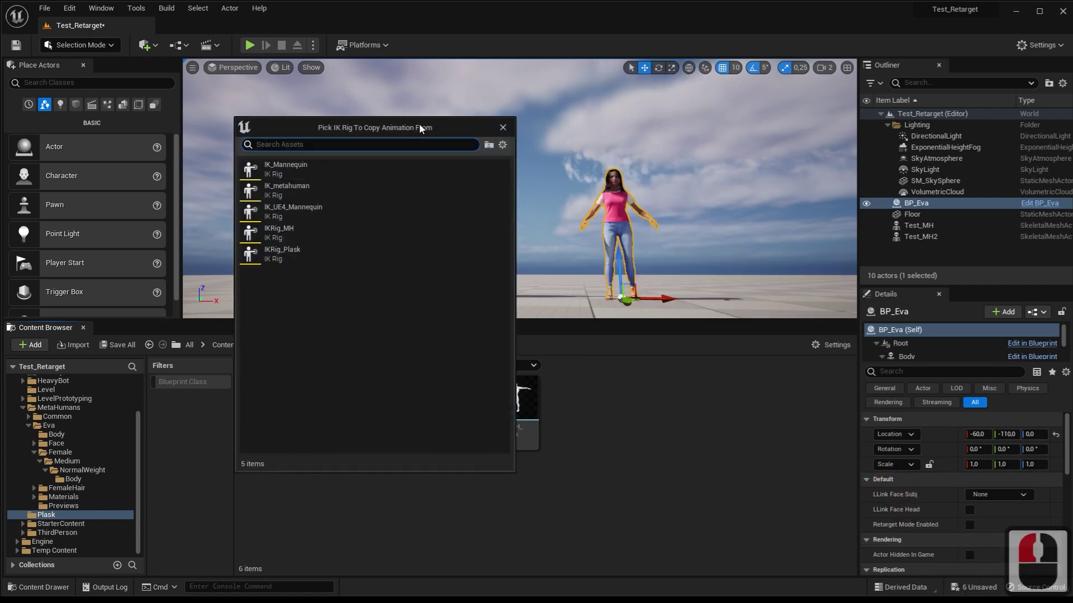
# Create an IK Retargeter from IKRig_Plask named Retarg_P_MH and open it
pyautogui.click(765, 141)
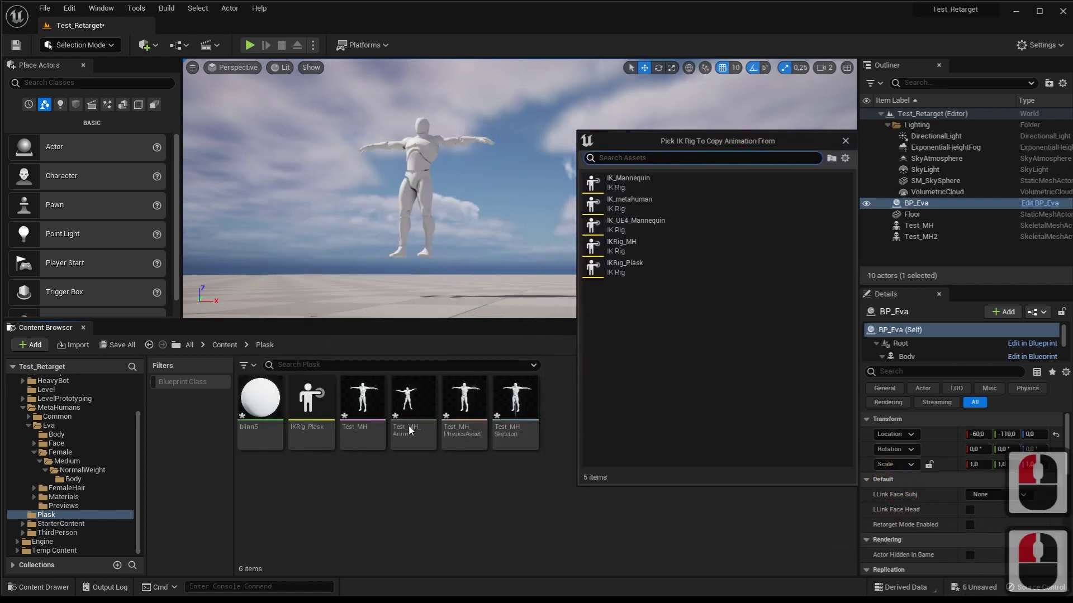
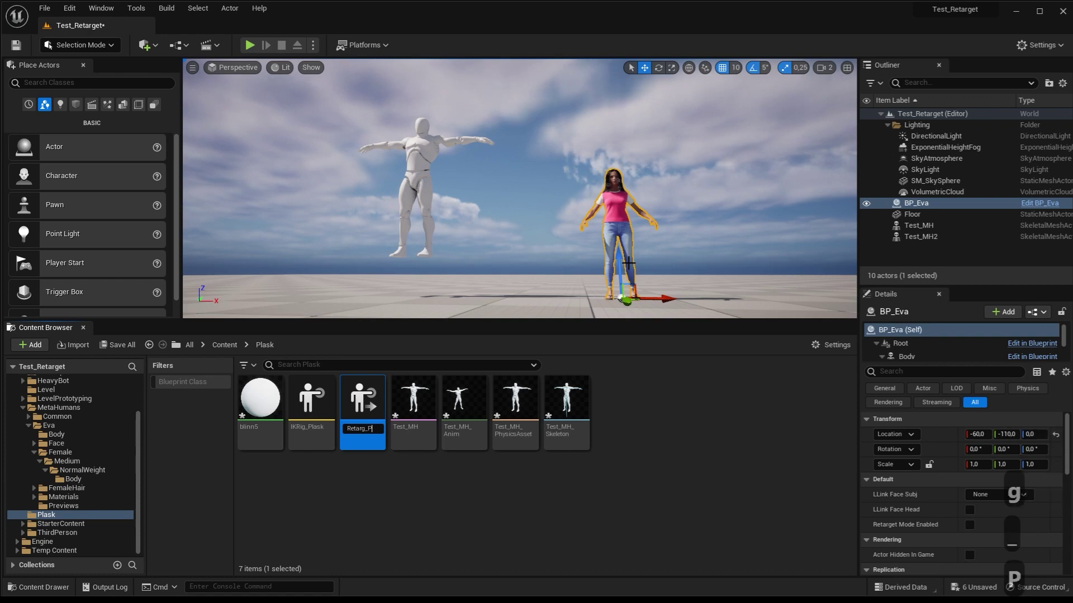
pyautogui.write('_mh')
pyautogui.press('Return')
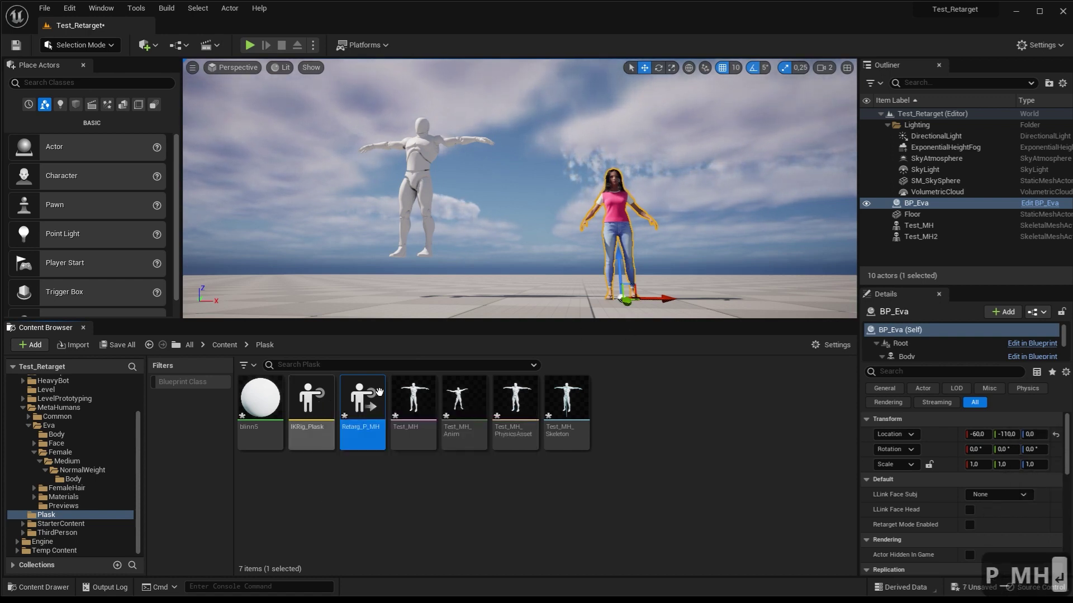
pyautogui.press('Return')
# Set the retargeter's Target IKRig Asset to IKRig_MH
pyautogui.doubleClick(370, 405)
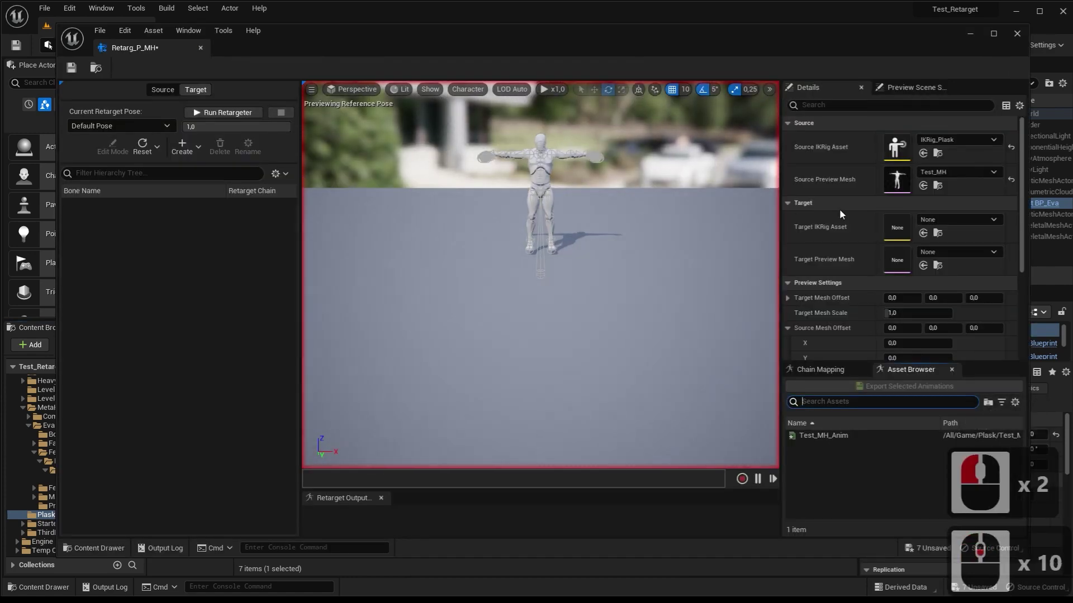
pyautogui.click(975, 223)
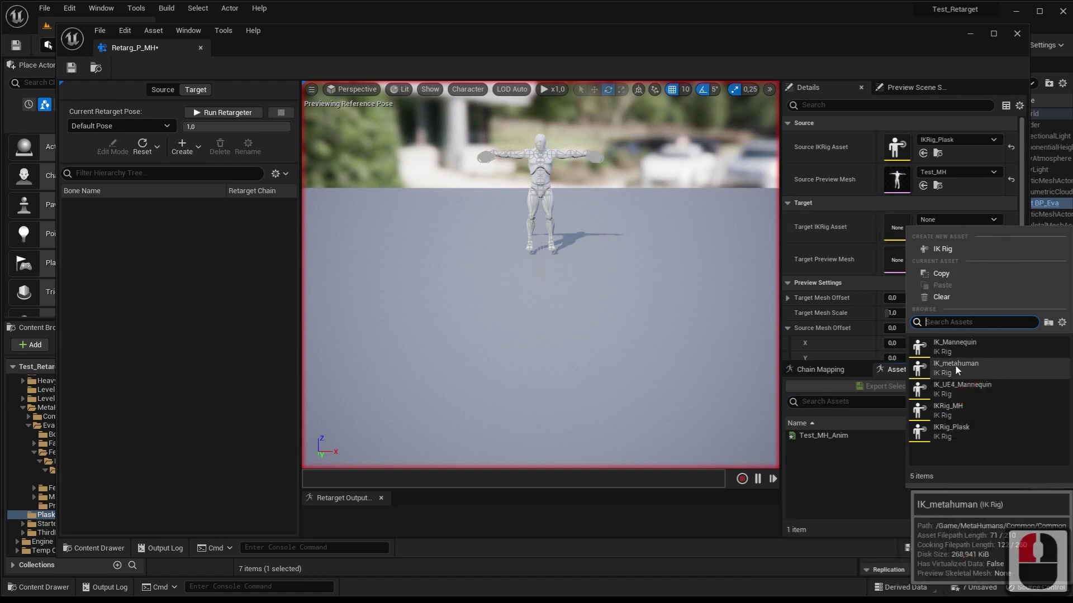
pyautogui.click(958, 370)
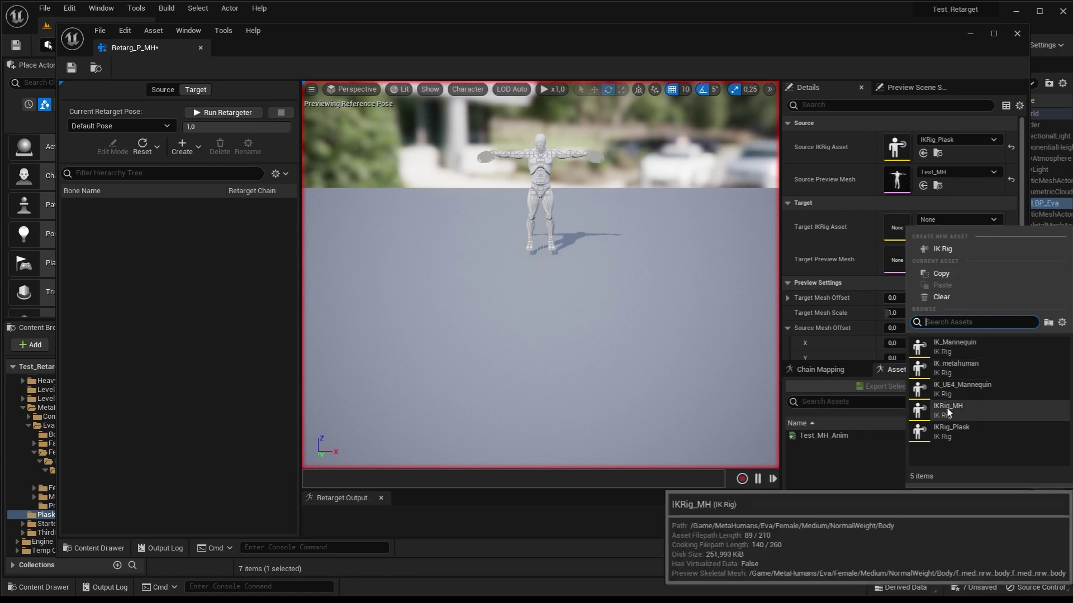
pyautogui.doubleClick(951, 413)
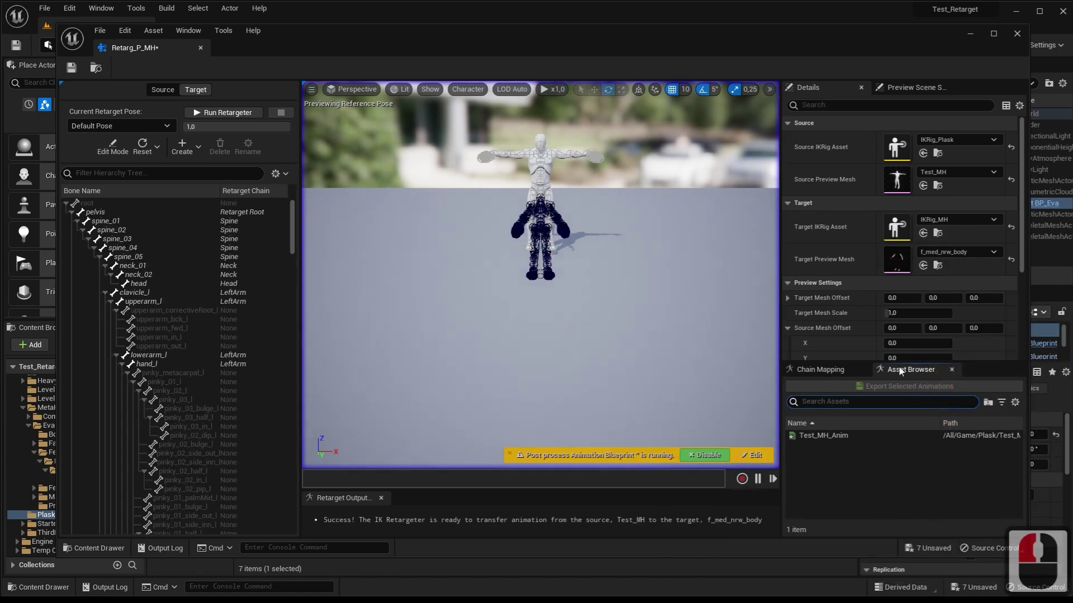
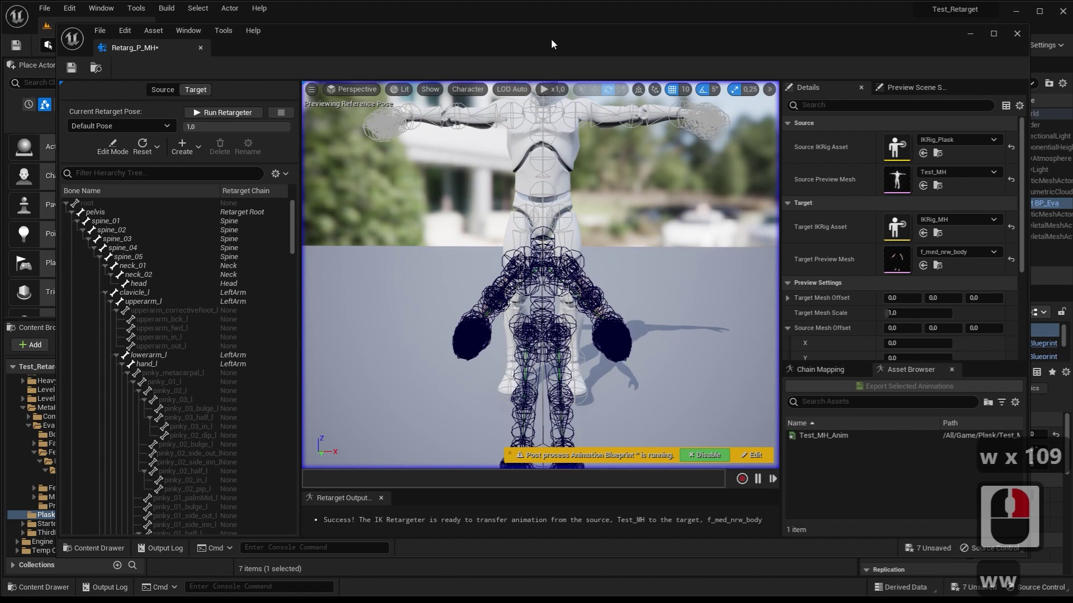
# Shrink the preview bone drawing size and set the target preview mesh to f_med_nrw_body
pyautogui.click(468, 94)
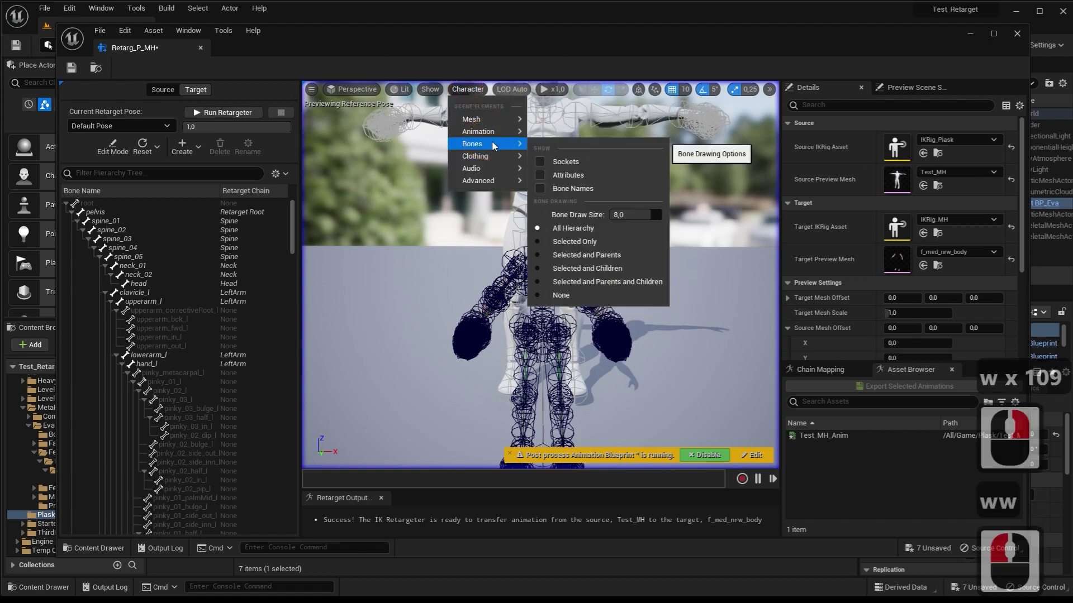
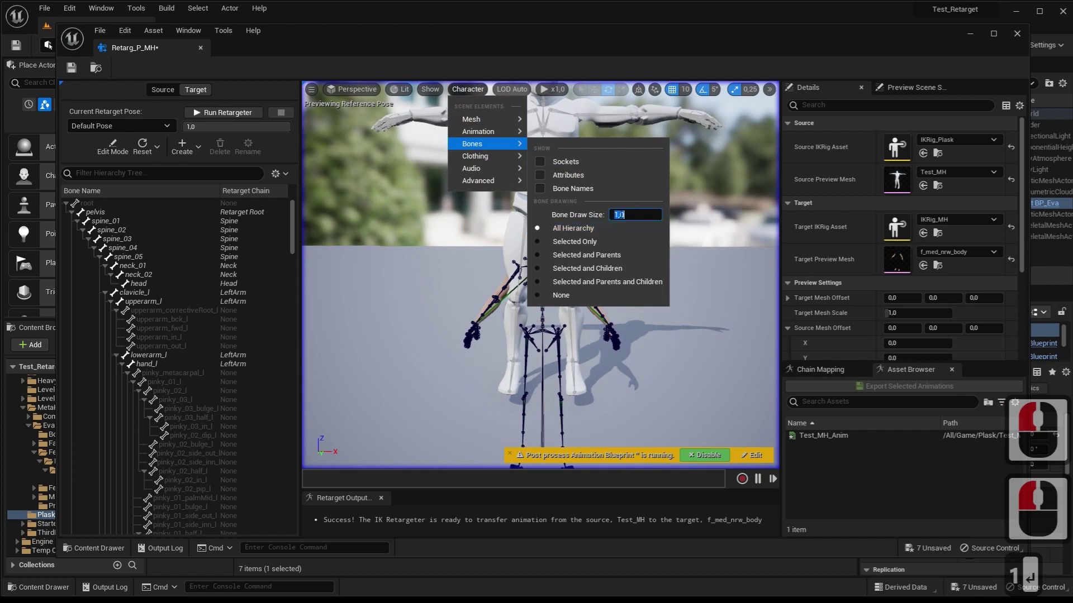
pyautogui.click(736, 225)
pyautogui.press('d')
pyautogui.press('d')
pyautogui.press('d')
pyautogui.press('d')
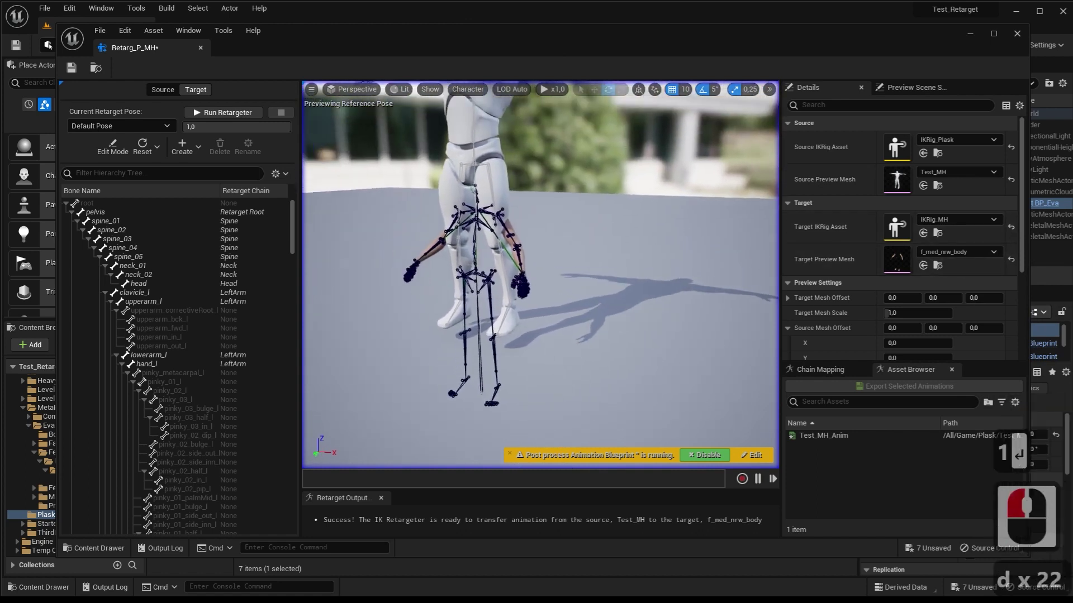
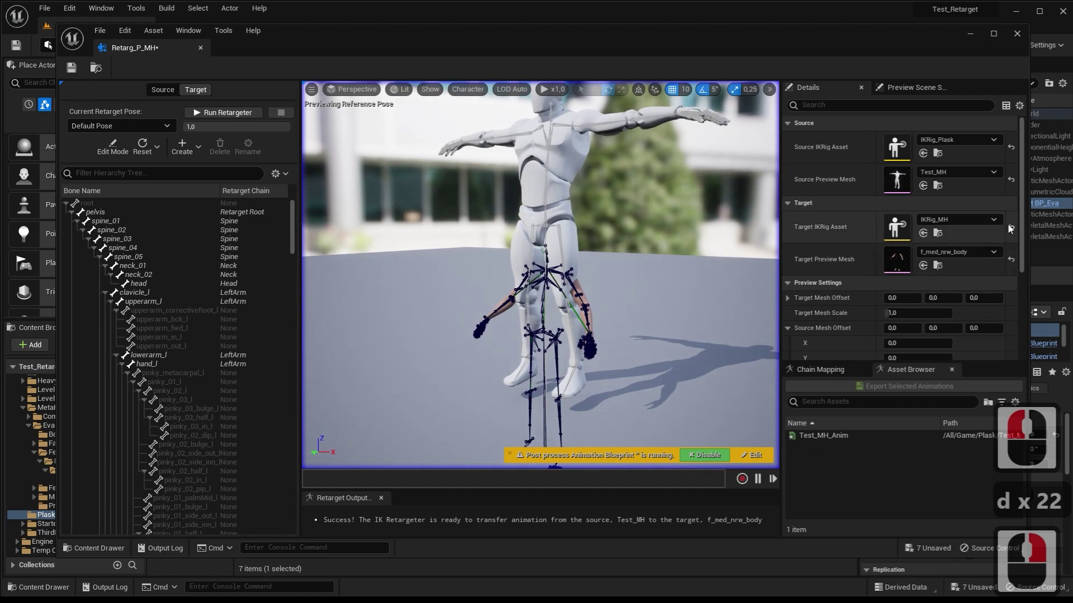
pyautogui.click(1025, 260)
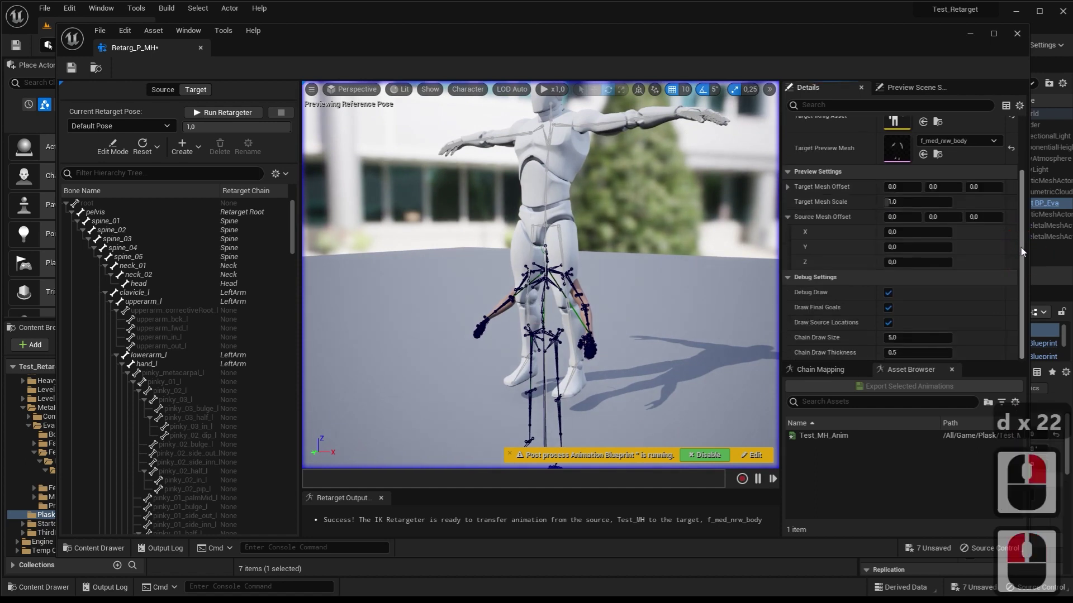
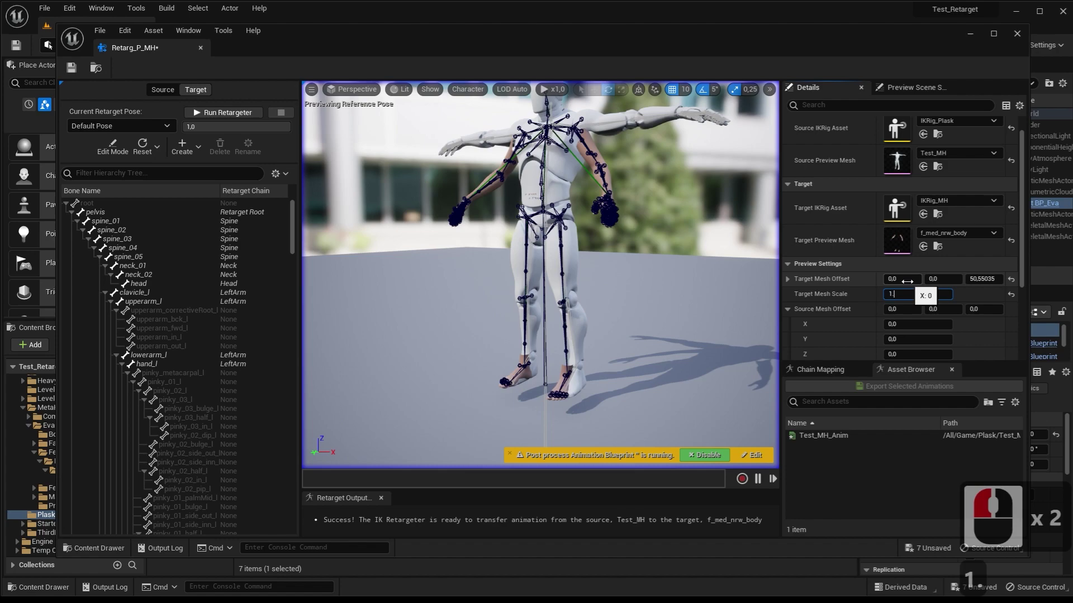
# Adjust the target preview offset/scale (.4) so Eva overlaps the mannequin and frame the shoulders on the Target side
pyautogui.write('.4 ↩')
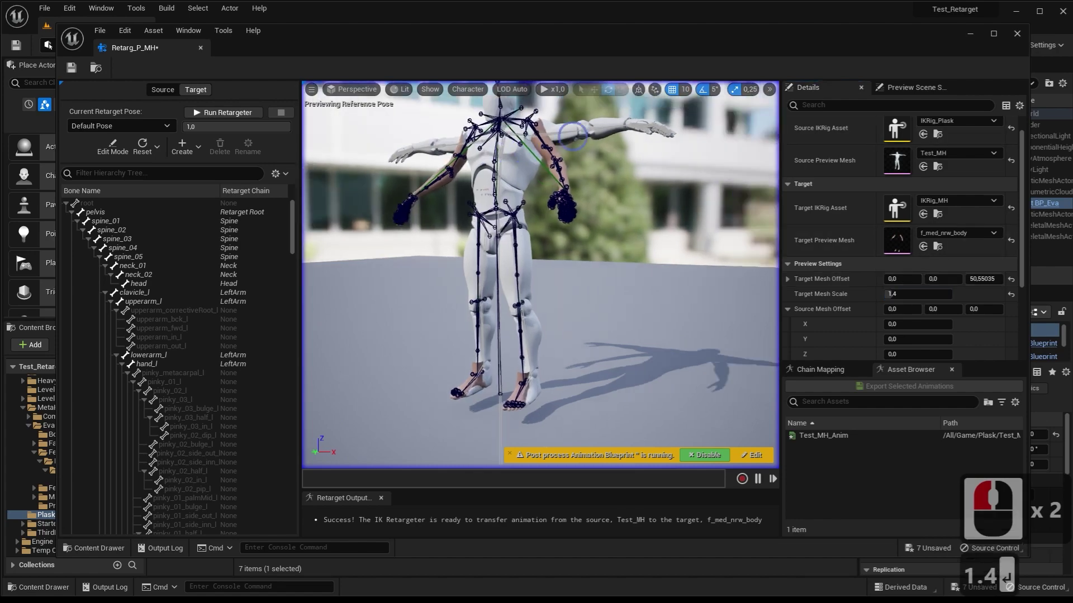
pyautogui.press('w')
pyautogui.press('w')
pyautogui.press('w')
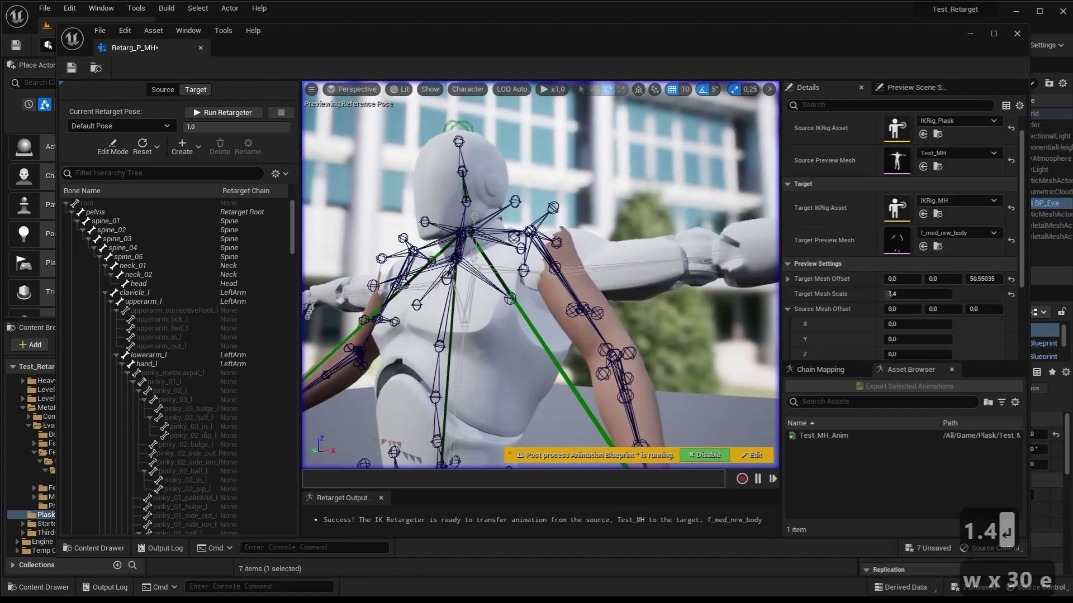
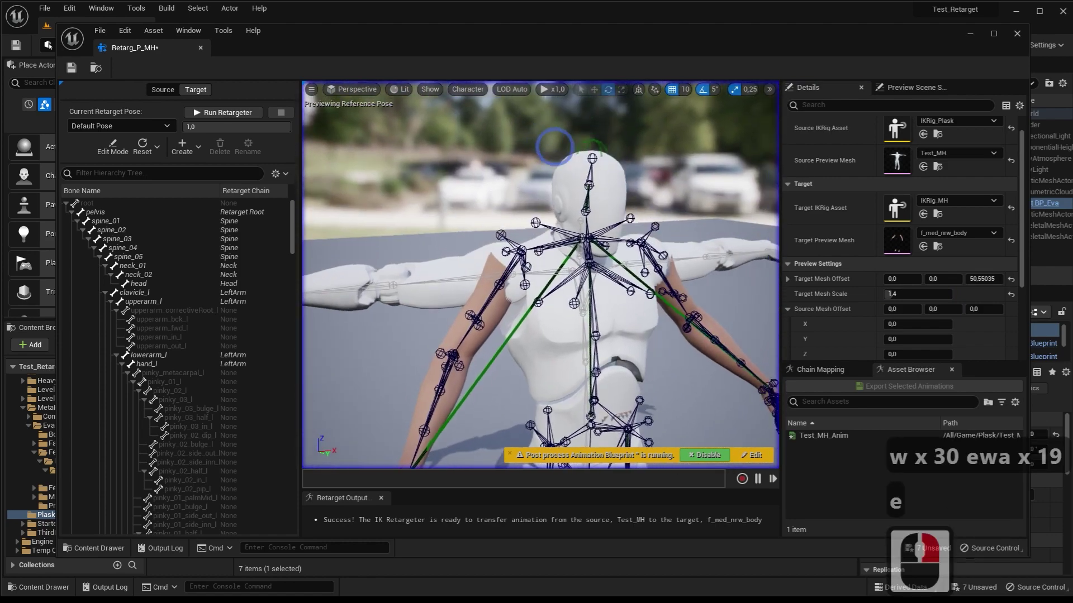
pyautogui.click(550, 146)
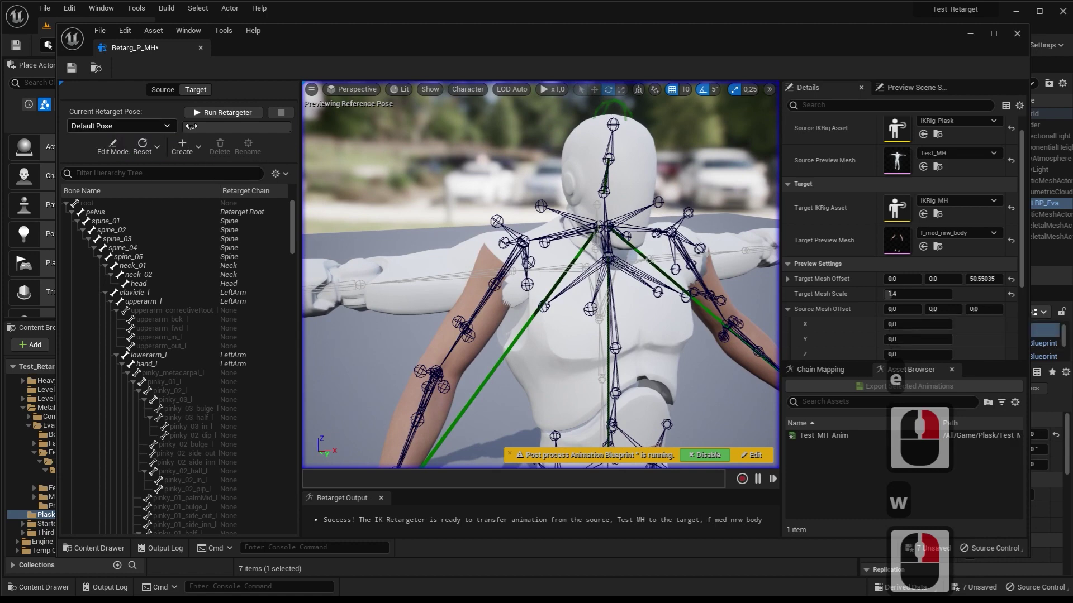
pyautogui.press('w')
pyautogui.rightClick(189, 143)
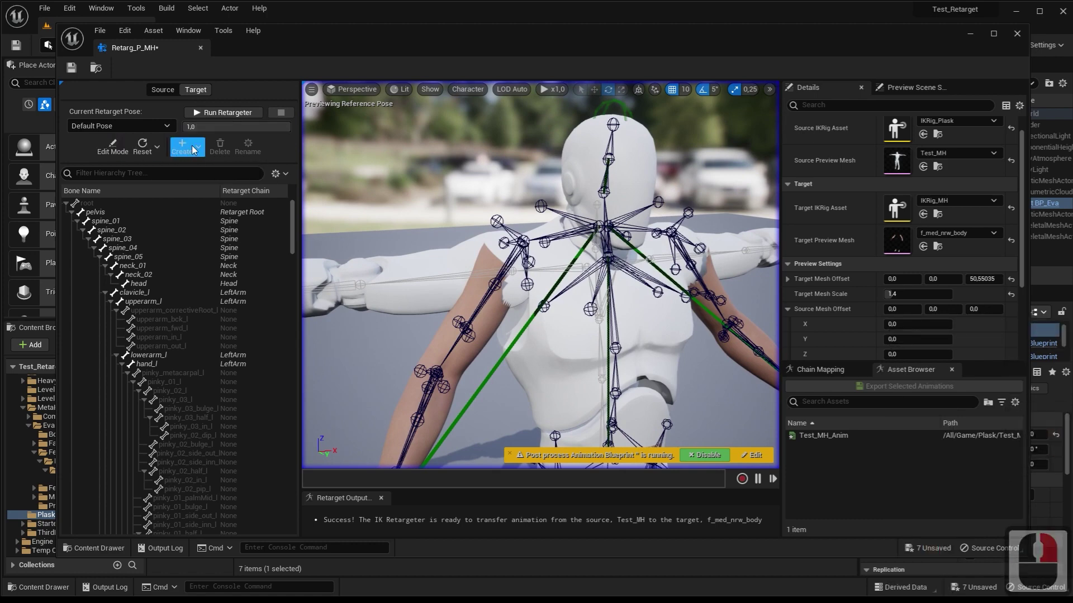
# Duplicate the current retarget pose as RetargetMH and enter pose Edit Mode
pyautogui.click(195, 148)
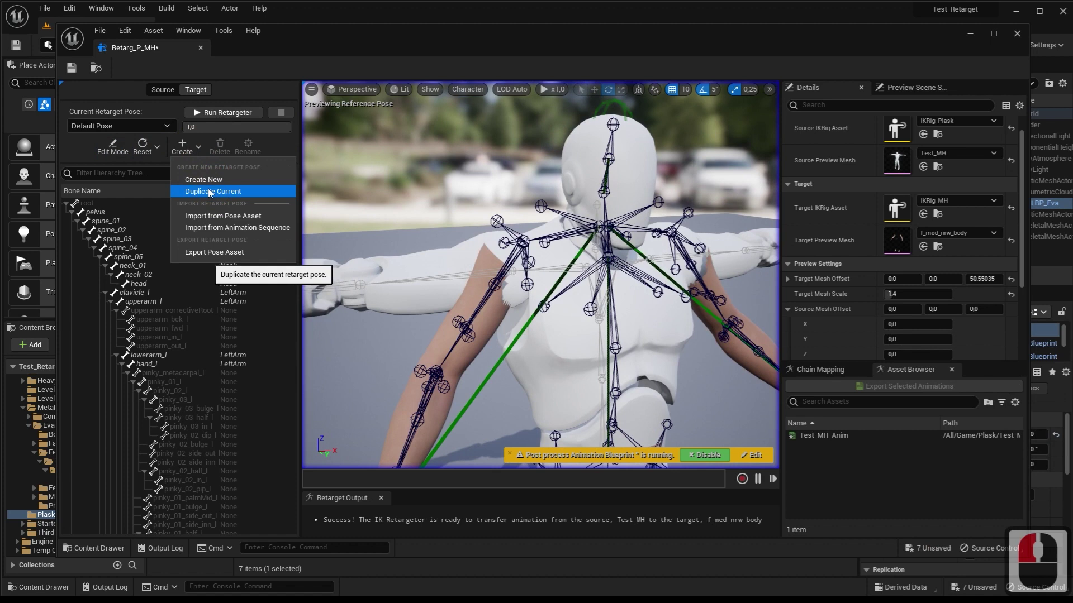
pyautogui.click(212, 182)
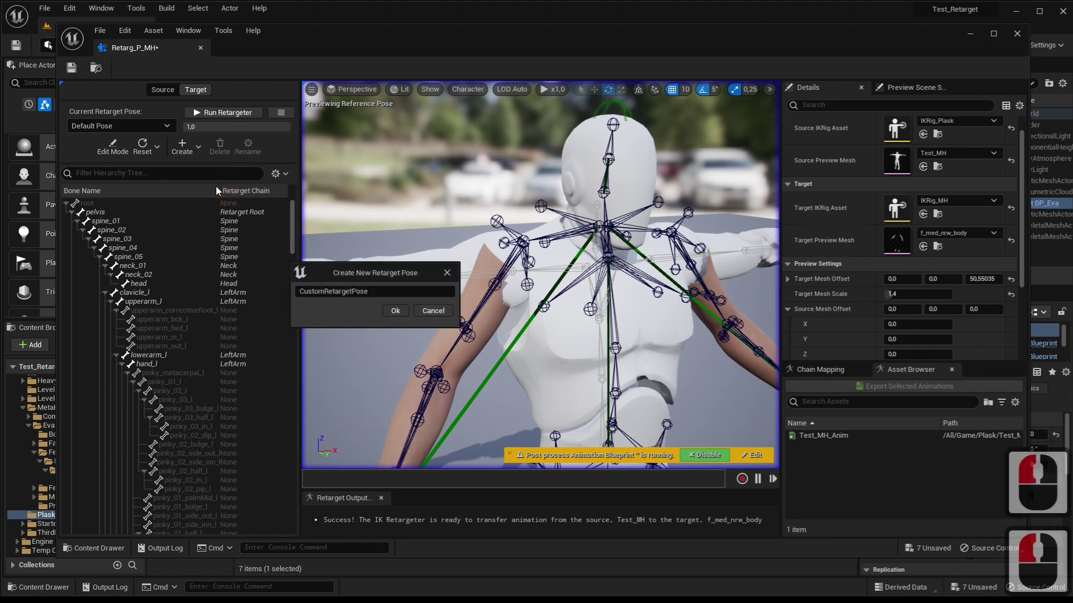
pyautogui.write('re')
pyautogui.click(132, 272)
pyautogui.write('targeth')
pyautogui.press('Return')
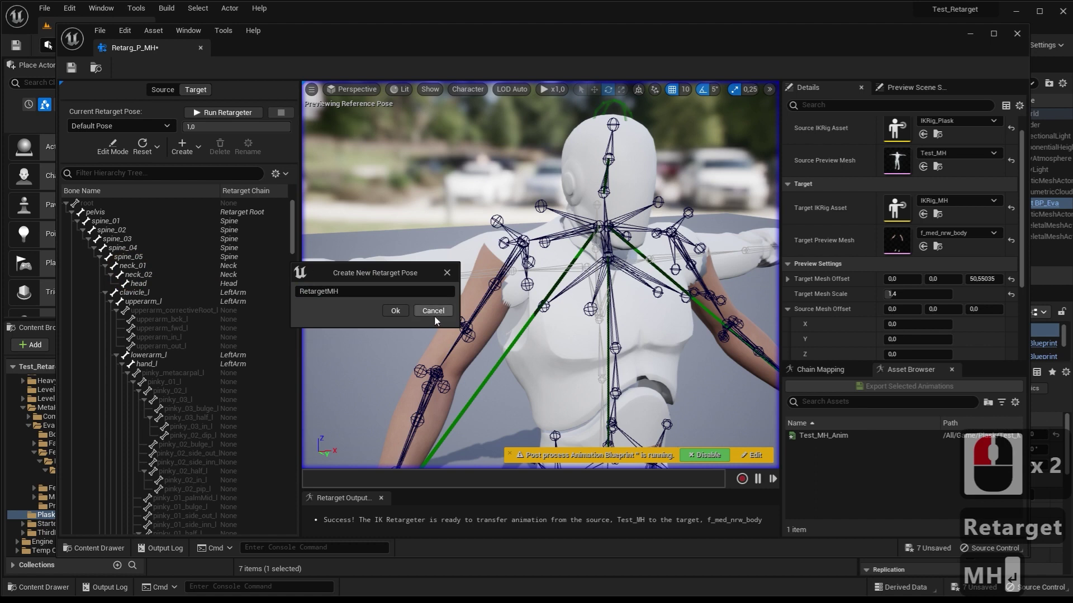
pyautogui.press('Return')
pyautogui.click(404, 315)
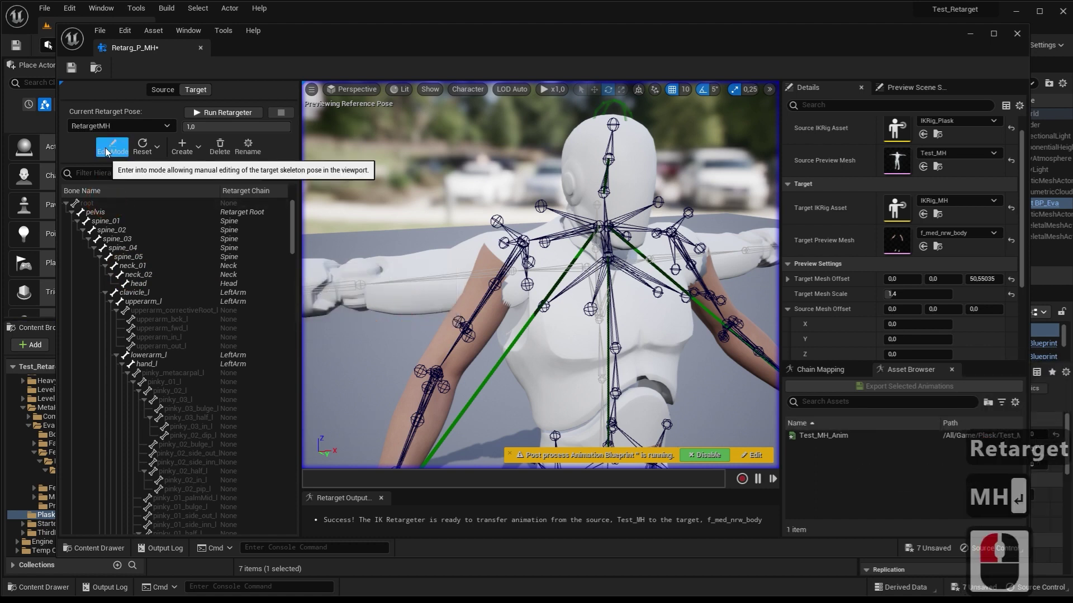
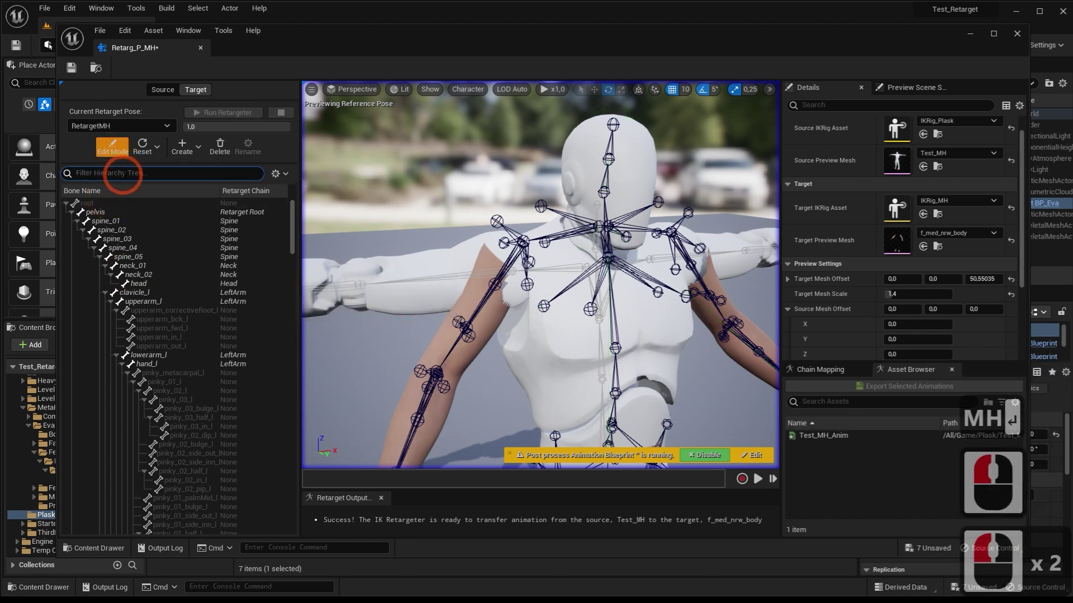
# Filter for upperarm and rotate upperarm_l 55 degrees in Y to level it with the mannequin's arm
pyautogui.write('uppe')
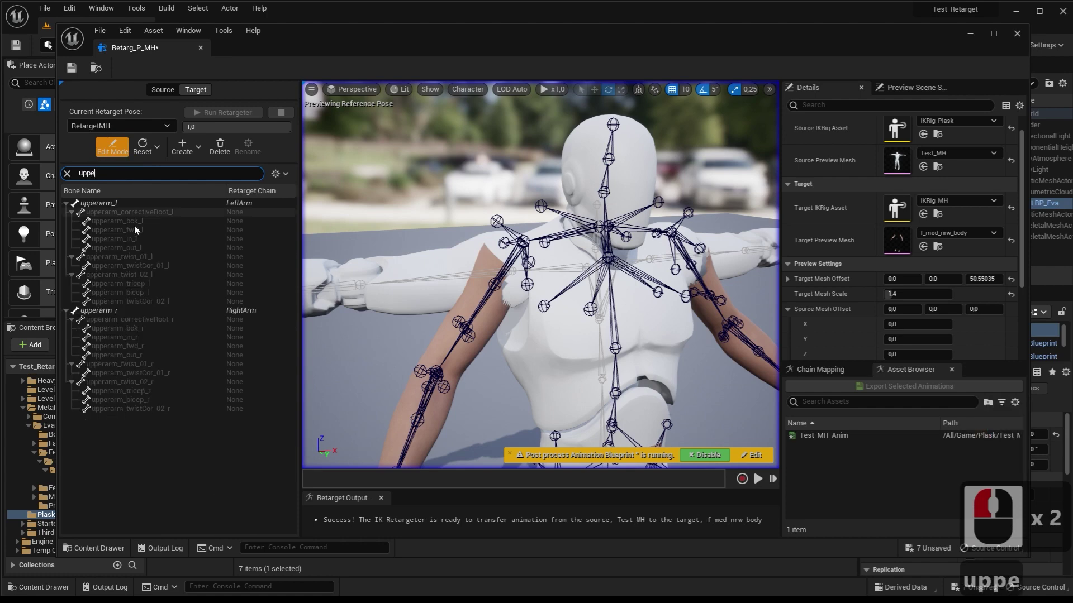
pyautogui.click(108, 208)
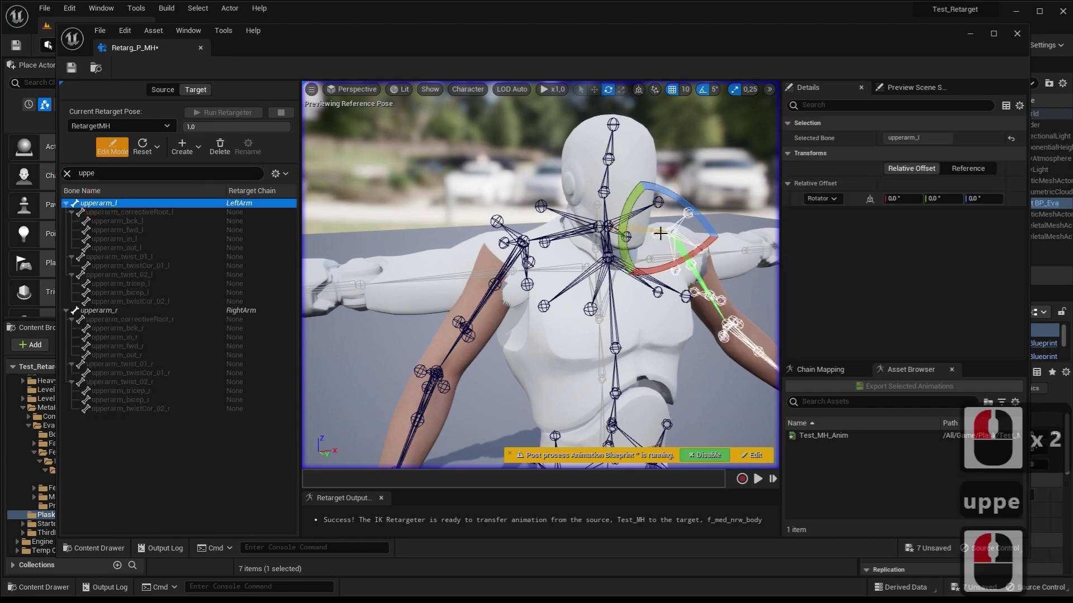
pyautogui.press('d')
pyautogui.press('d')
pyautogui.press('d')
pyautogui.press('d')
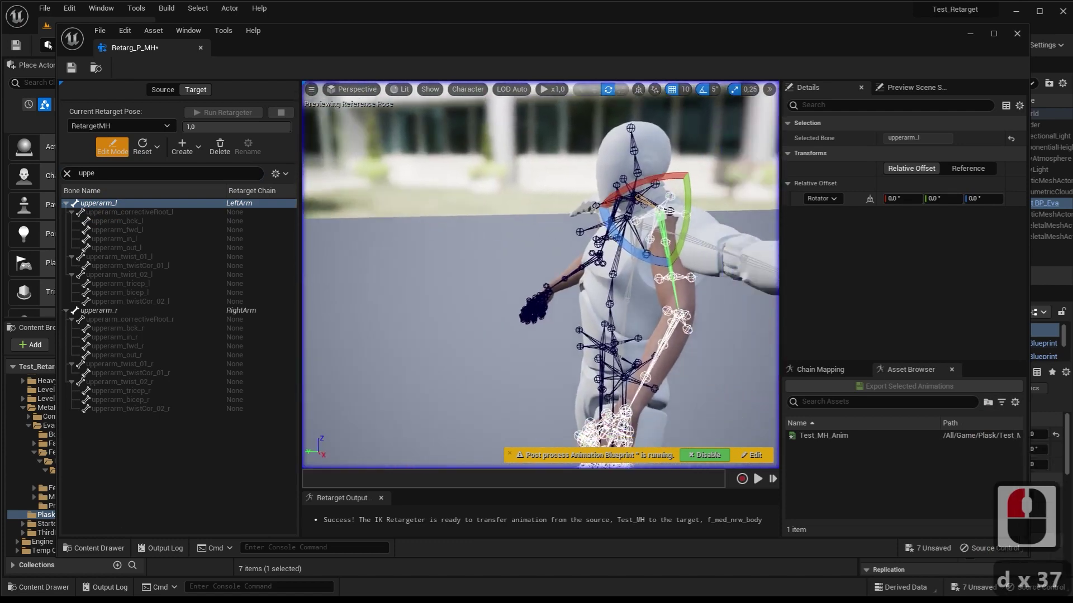
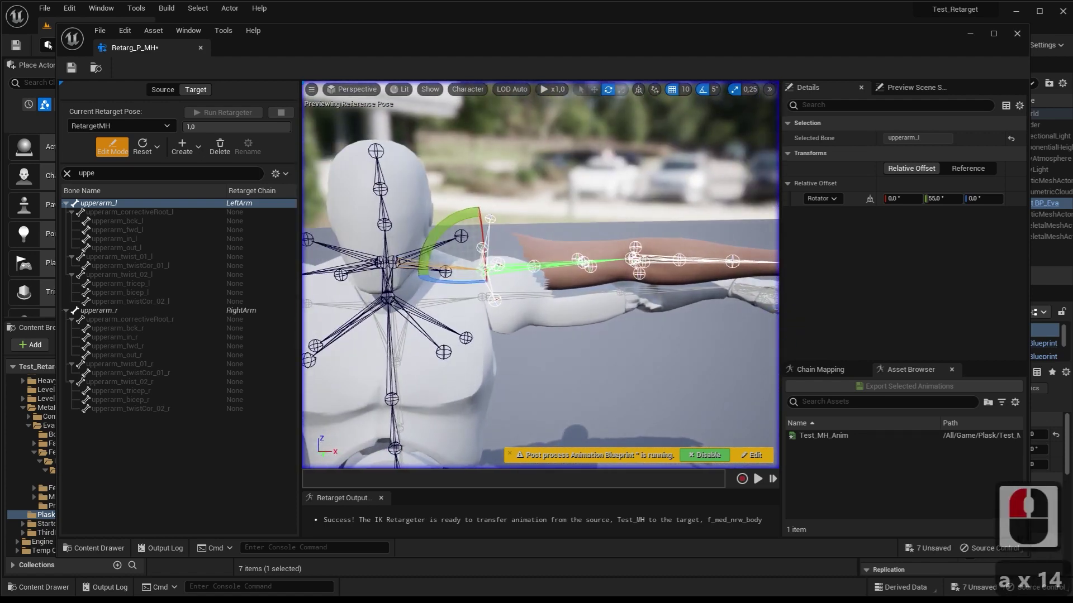
pyautogui.press('a')
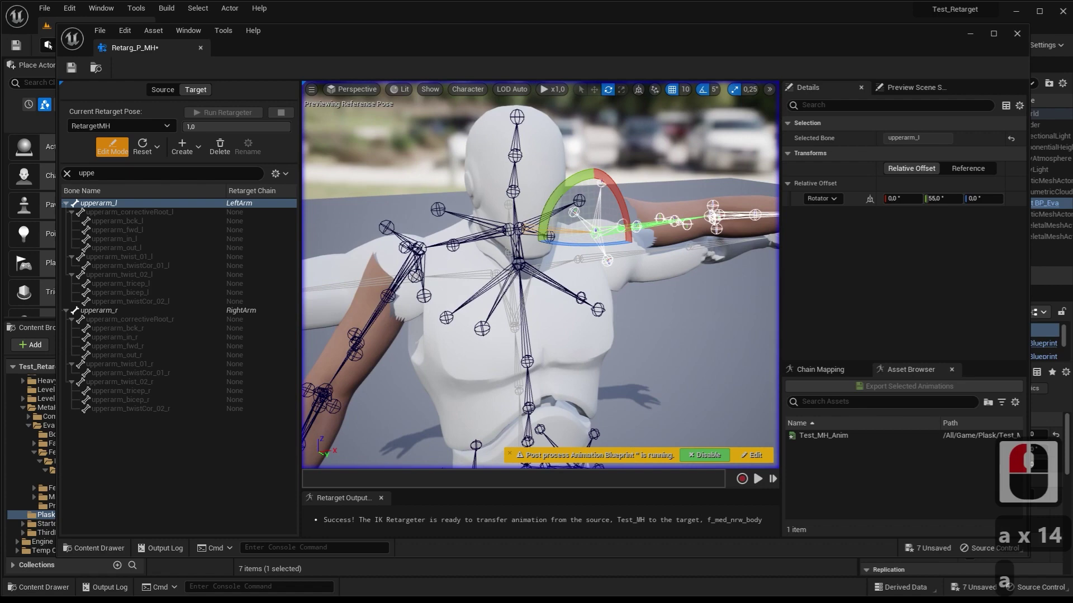
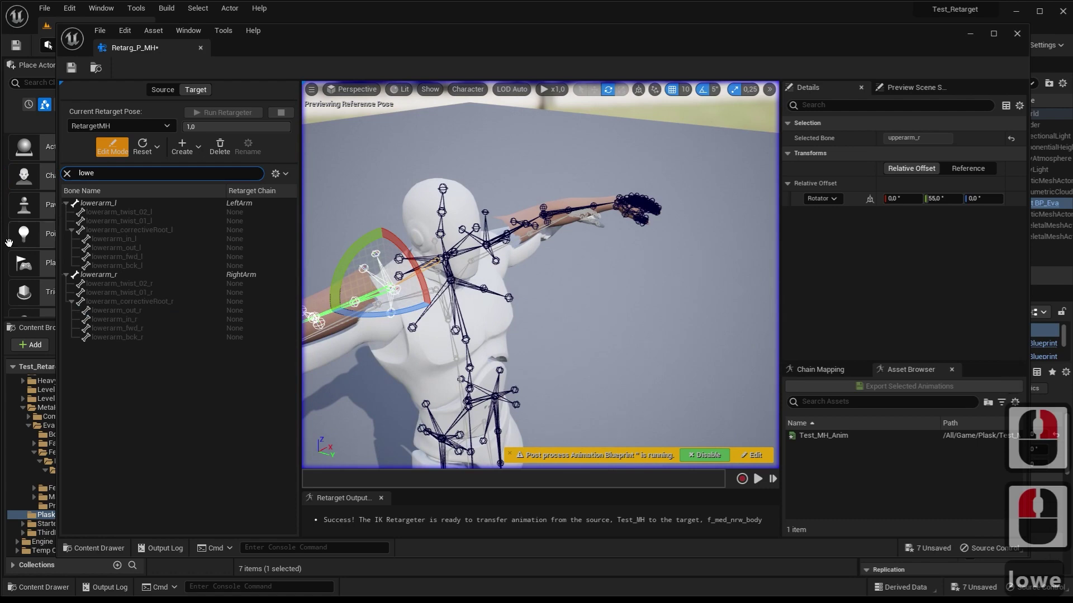
# Rotate upperarm_r to 55 degrees and bend lowerarm_l by -30 degrees in Z to match the forearm
pyautogui.click(106, 205)
pyautogui.press('d')
pyautogui.write('d')
pyautogui.press('d')
pyautogui.press('d')
pyautogui.press('d')
pyautogui.rightClick(641, 316)
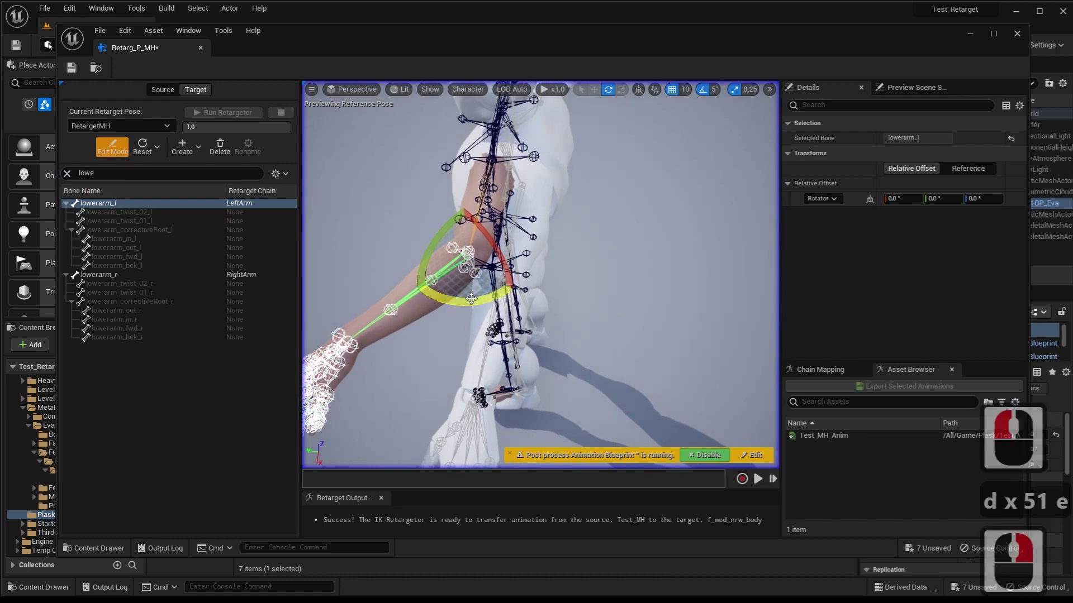
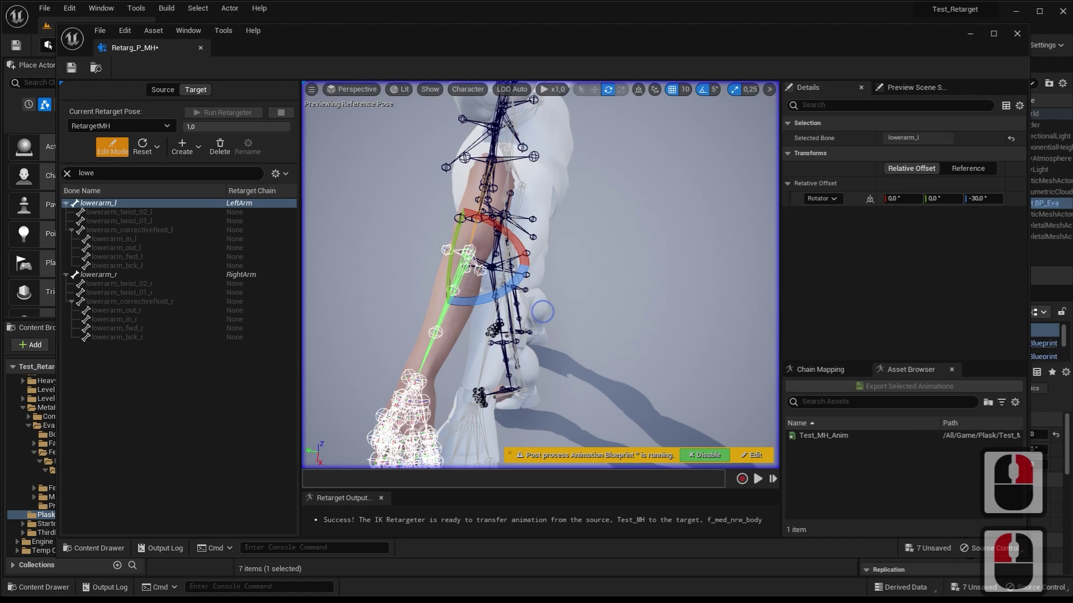
pyautogui.press('a')
pyautogui.press('a')
pyautogui.press('a')
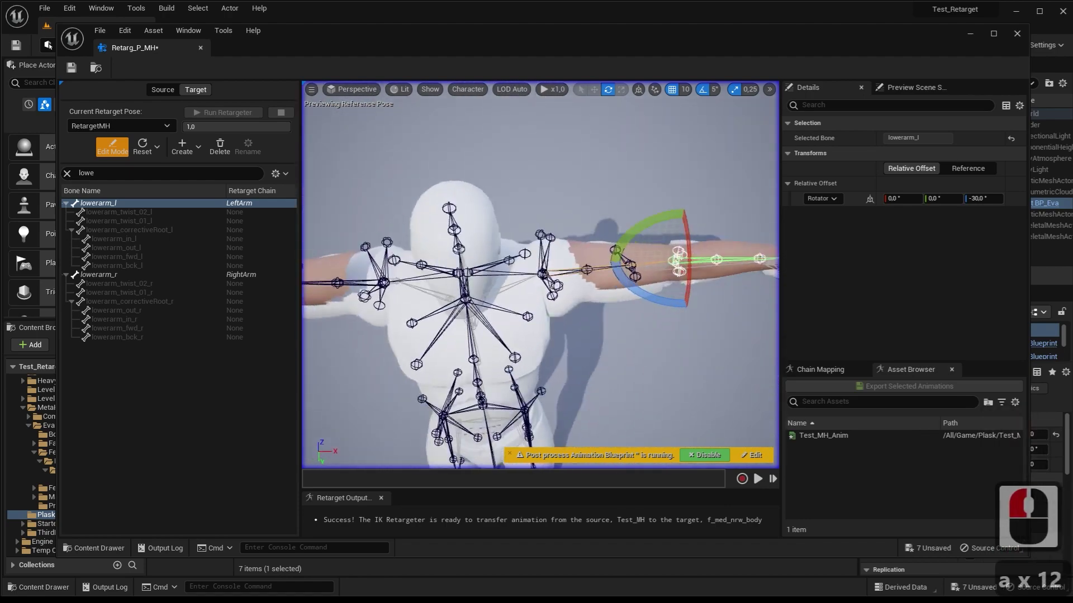
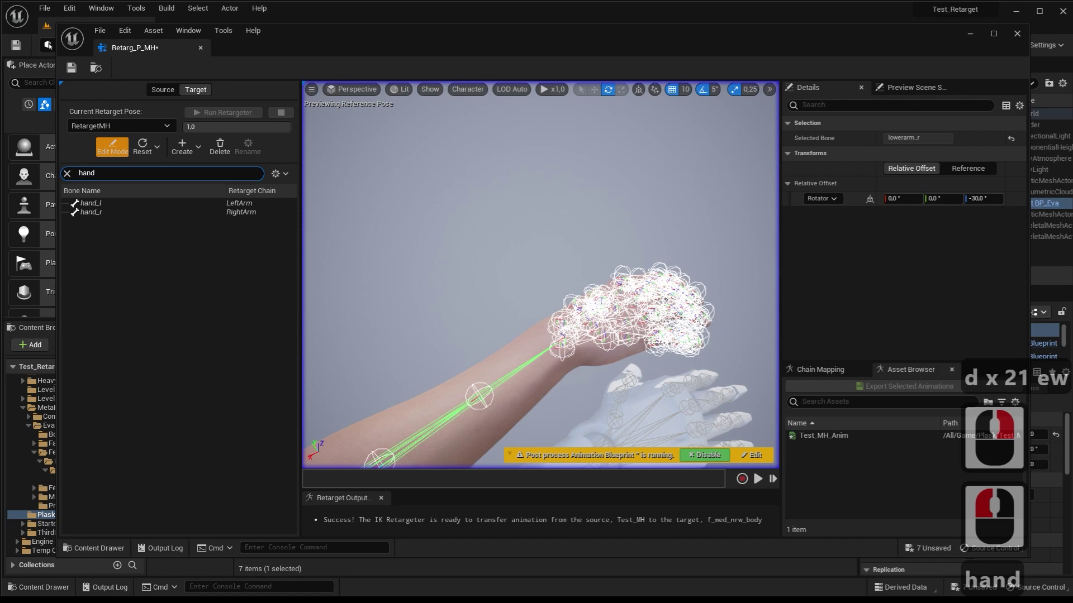
# Rotate hand_l by -10 degrees on Y, leave Edit Mode and save the retargeter
pyautogui.click(97, 211)
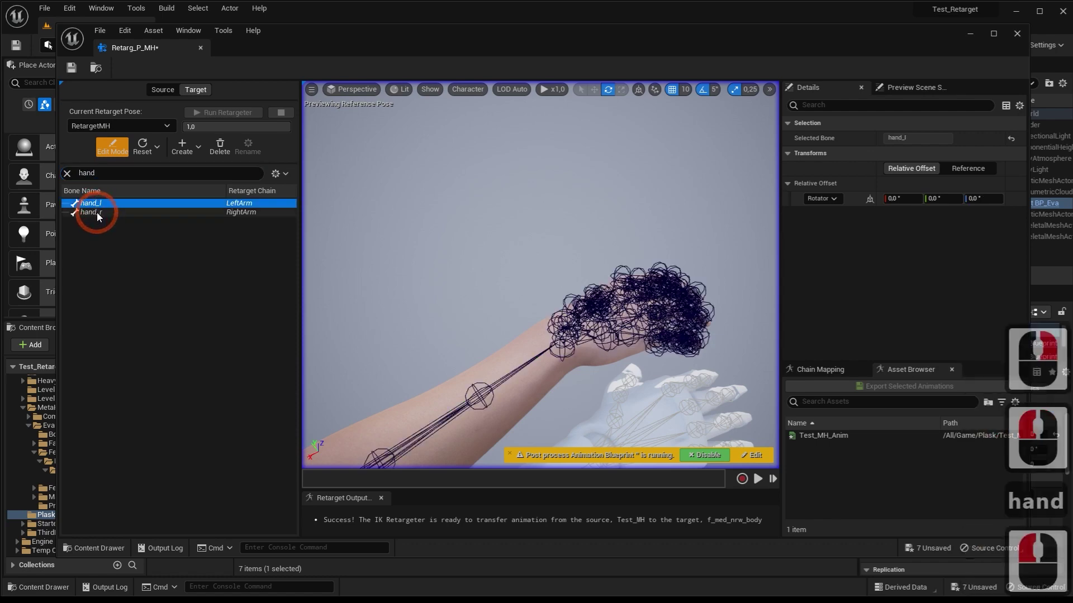
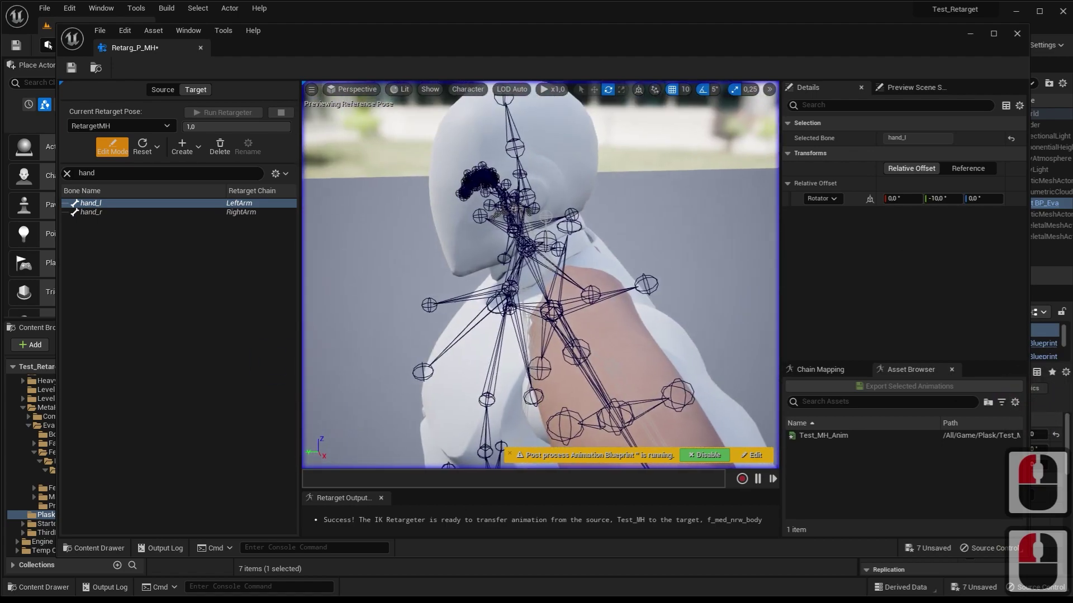
pyautogui.write('qaa')
pyautogui.write('sa')
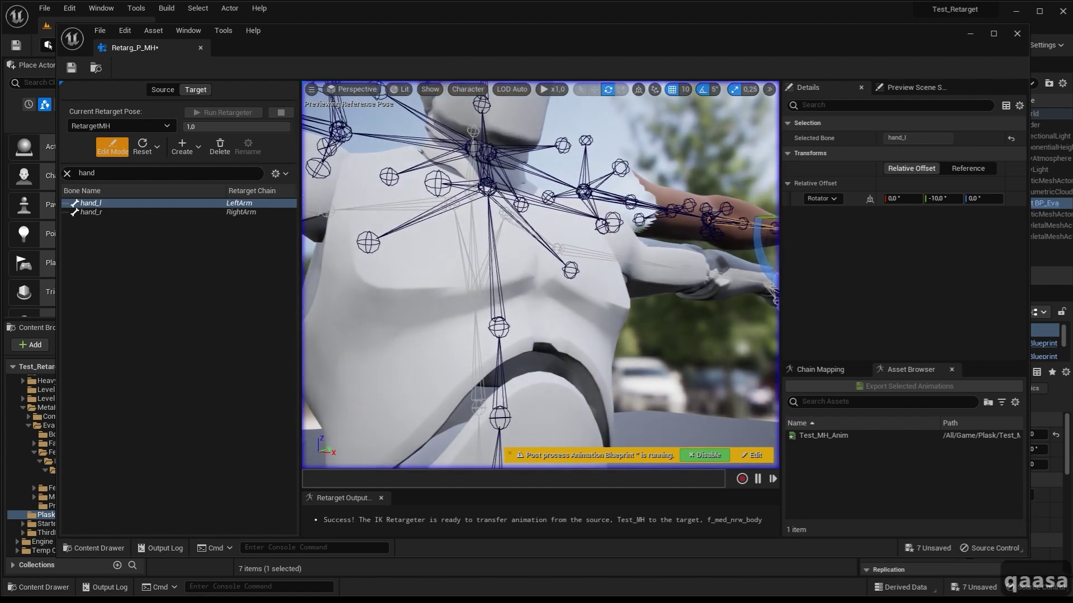
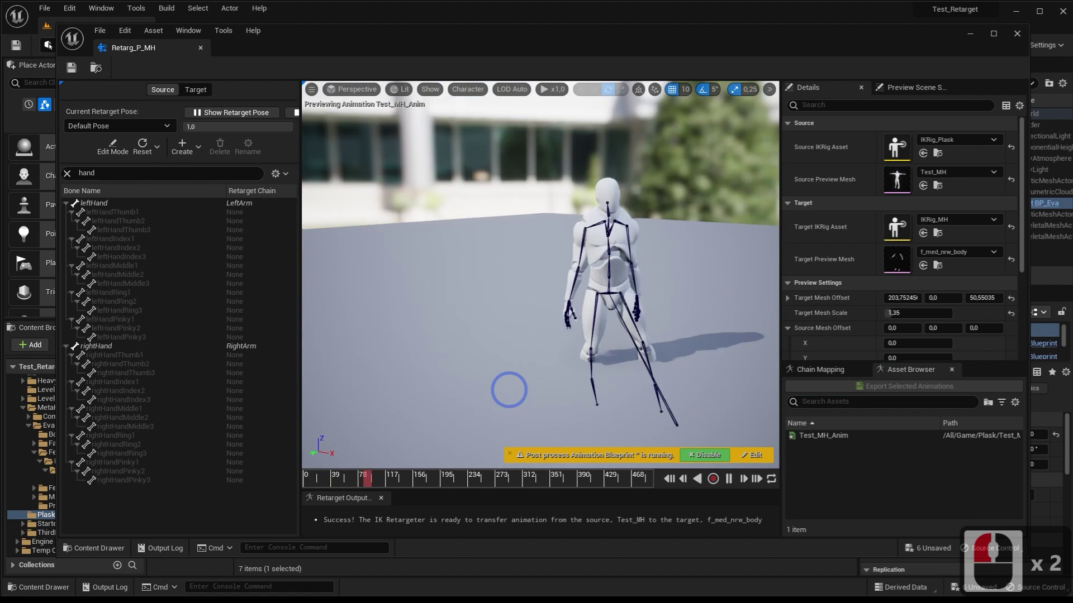
# Reframe the preview on both skeletons and pick Test_MH_Anim in the Asset Browser for export
pyautogui.write('ass')
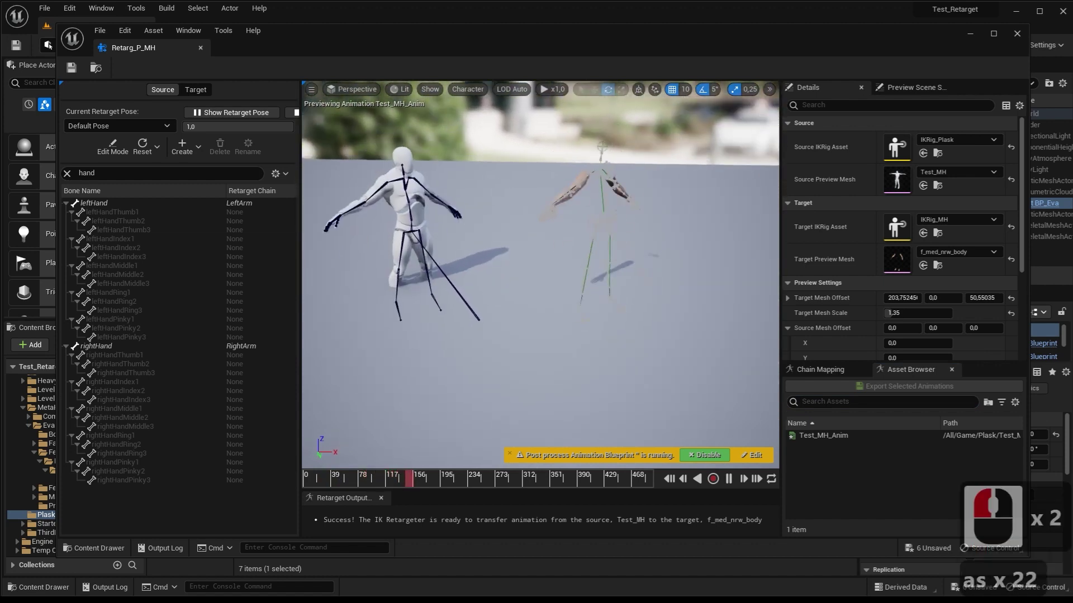
pyautogui.rightClick(597, 386)
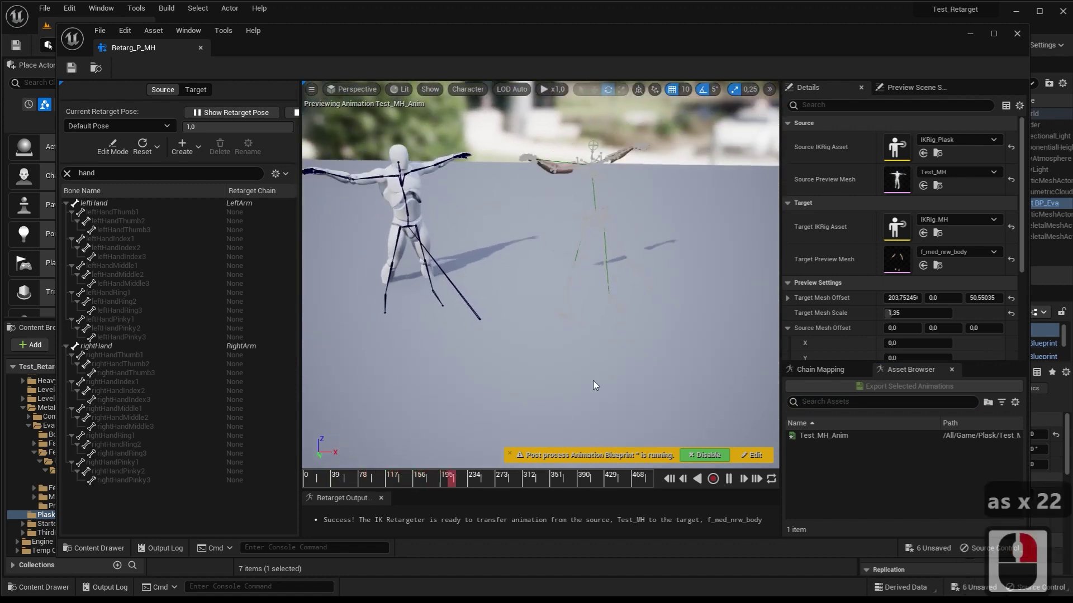
pyautogui.press('q')
pyautogui.rightClick(590, 355)
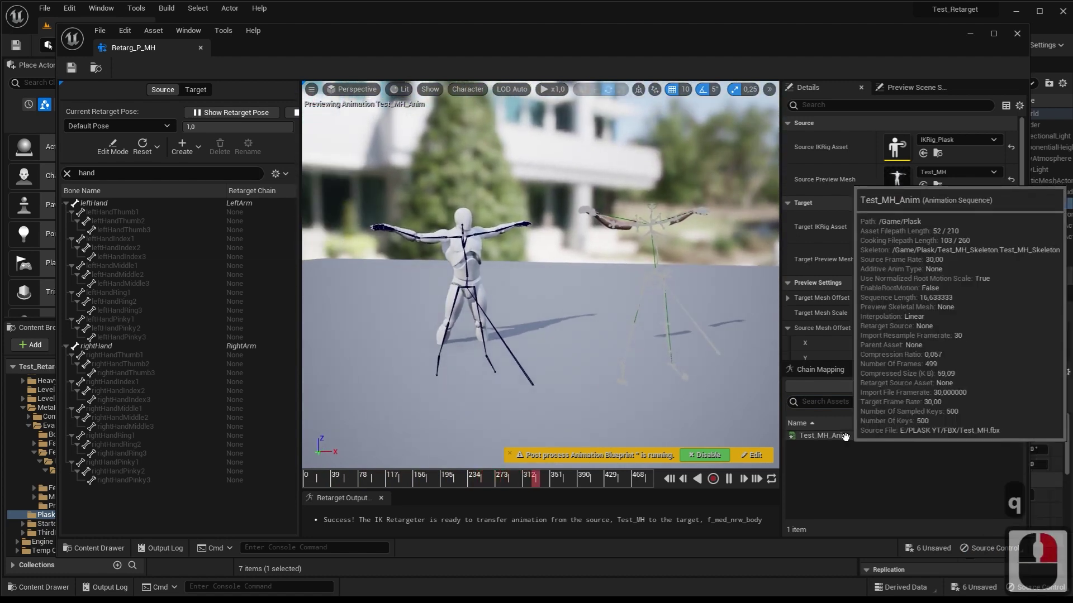
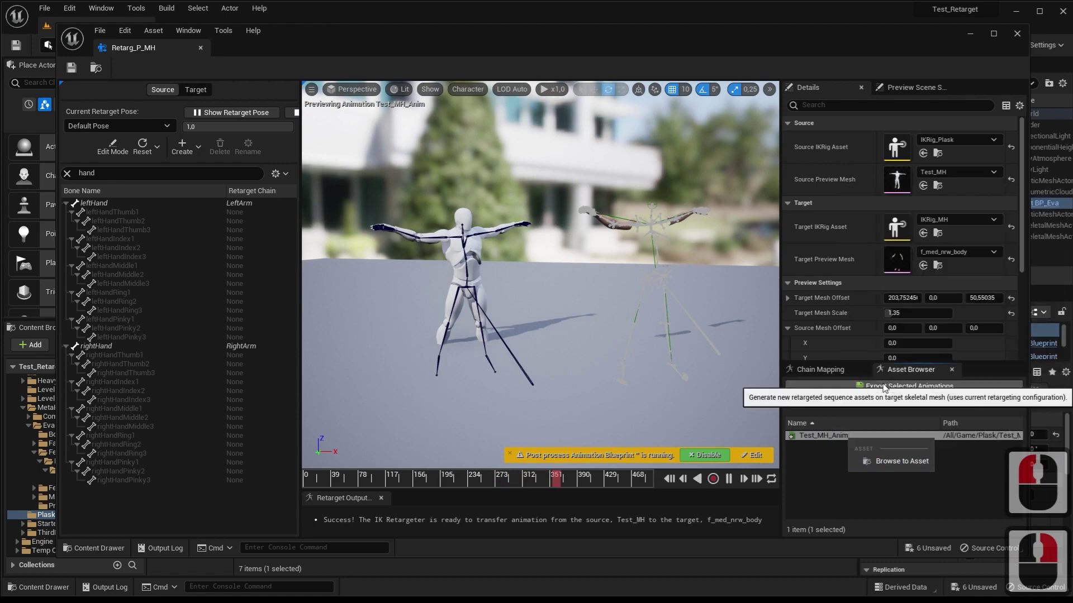
# Start Export Selected Animations and create a new folder named Anim inside MetaHumans
pyautogui.click(887, 388)
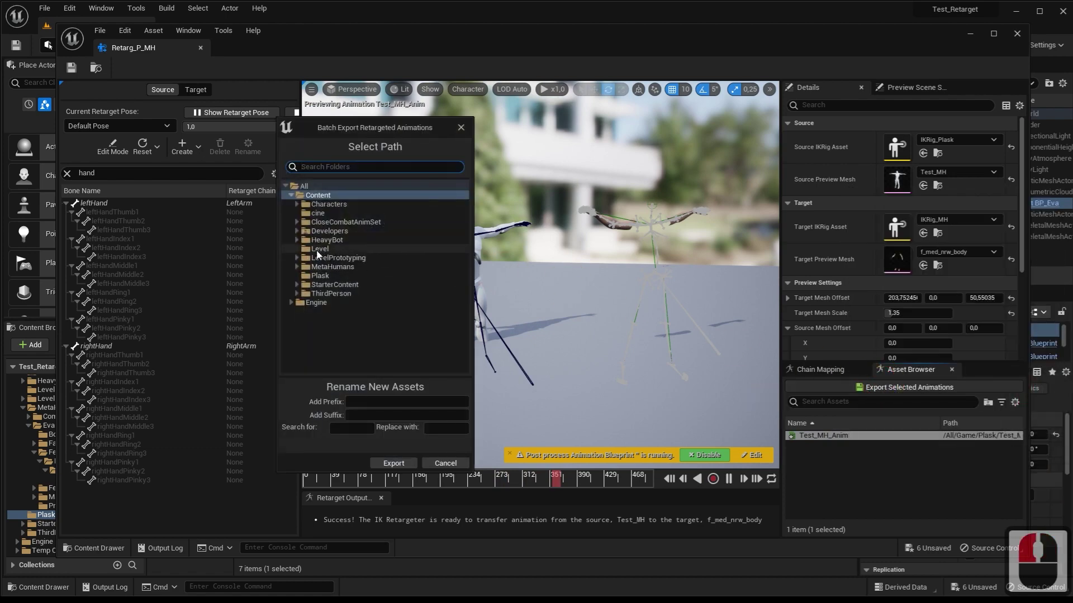
pyautogui.click(299, 271)
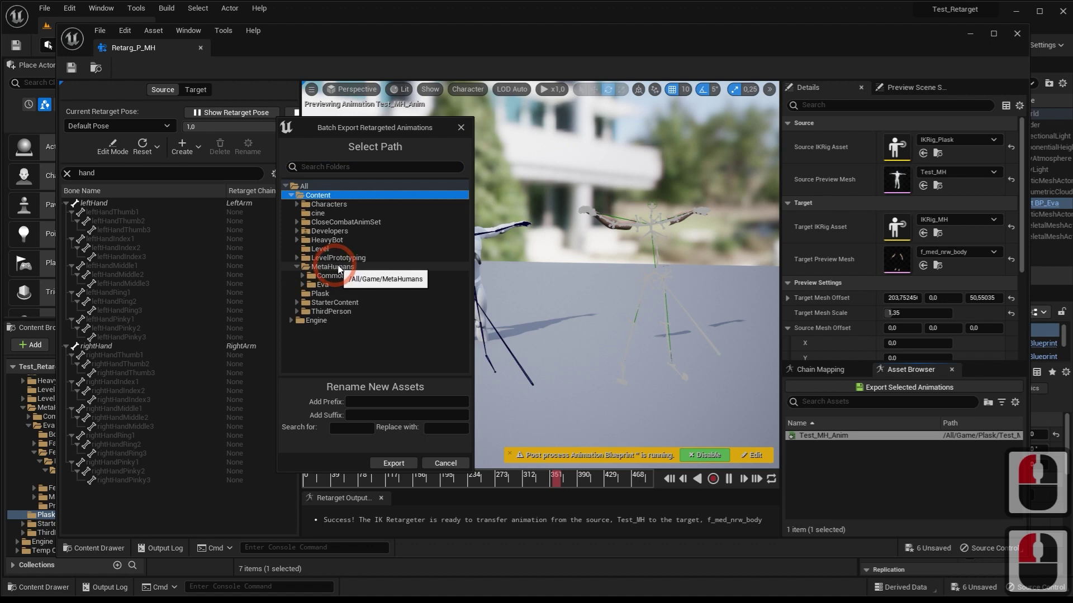
pyautogui.rightClick(341, 270)
pyautogui.click(376, 275)
pyautogui.write('anim_i')
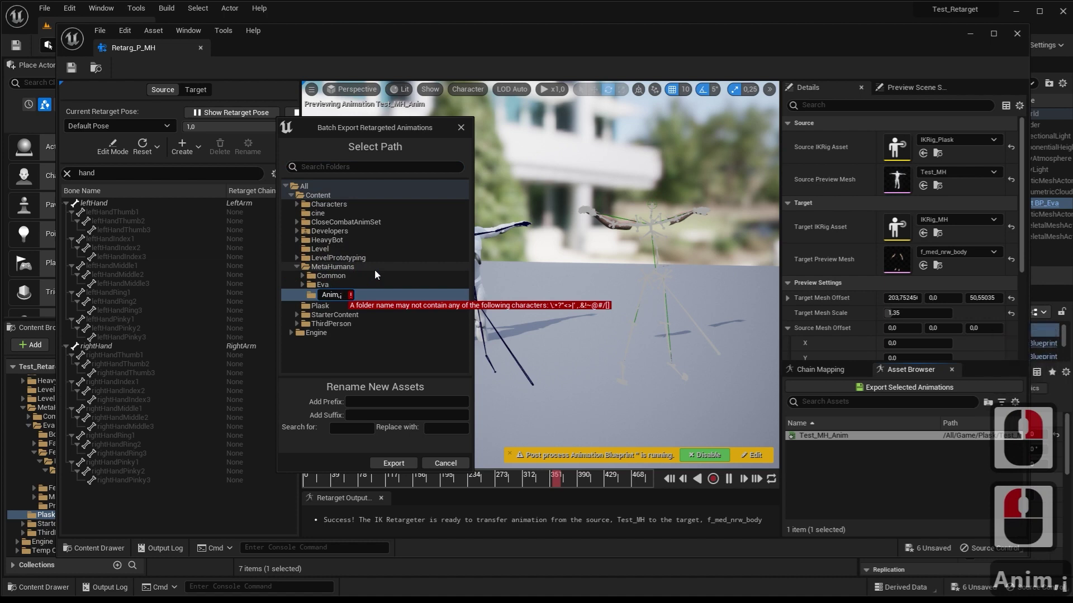
pyautogui.press('BackSpace')
pyautogui.press('BackSpace')
pyautogui.press('Return')
# Export the retargeted Test_MH_Anim into the MetaHumans/Anim folder
pyautogui.click(405, 467)
pyautogui.click(72, 72)
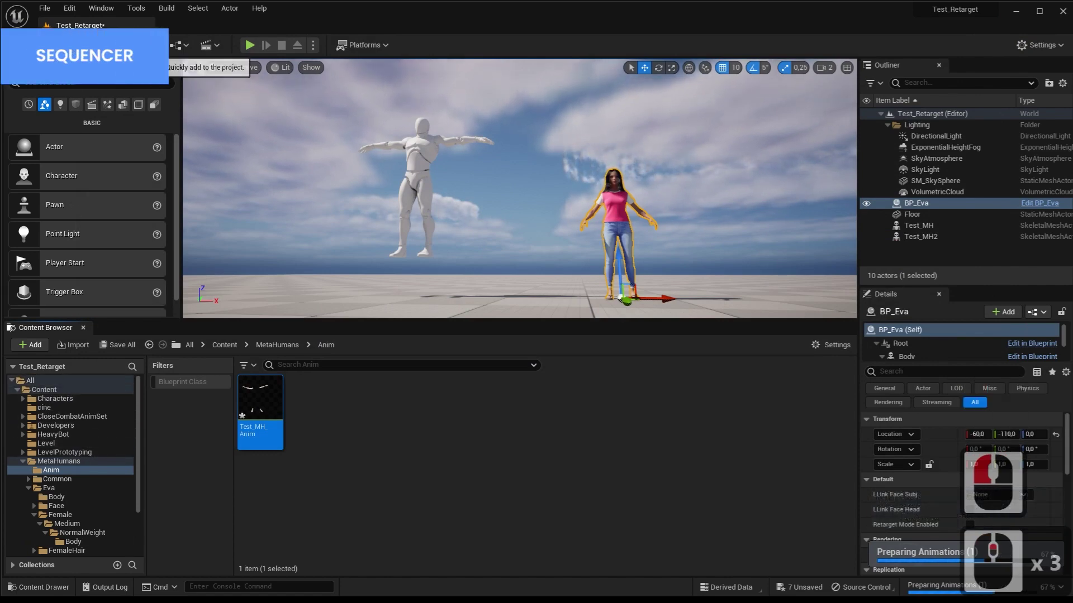
# Add a Level Sequence saved as Test in the cine folder and add the Test_MH2 and BP_Eva tracks
pyautogui.click(213, 51)
pyautogui.click(247, 84)
pyautogui.click(92, 183)
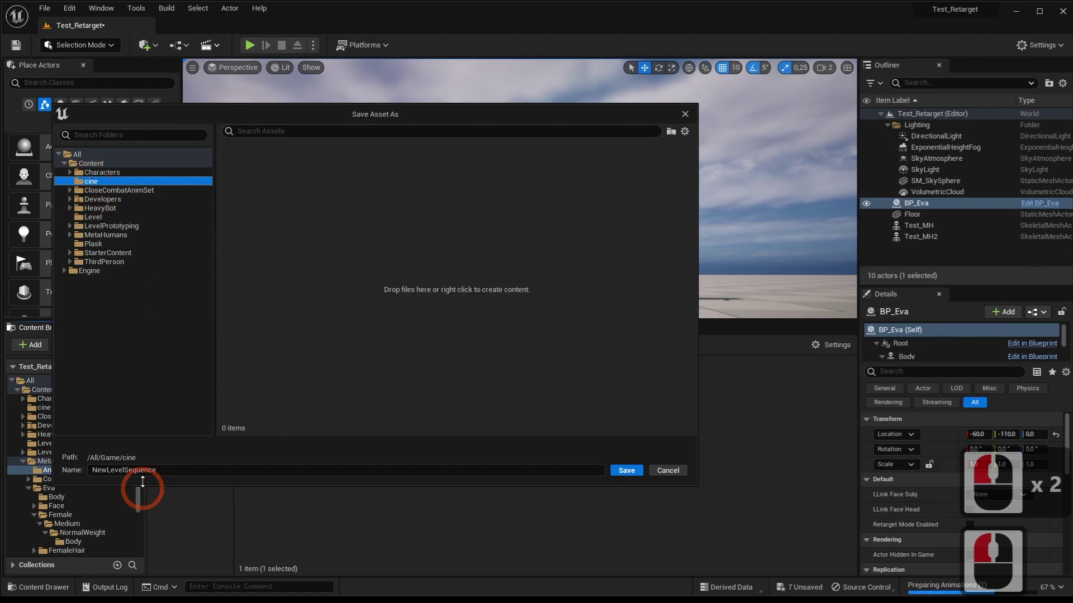
pyautogui.click(20, 458)
pyautogui.write('test')
pyautogui.press('Return')
pyautogui.write('Test ↩Test ↩')
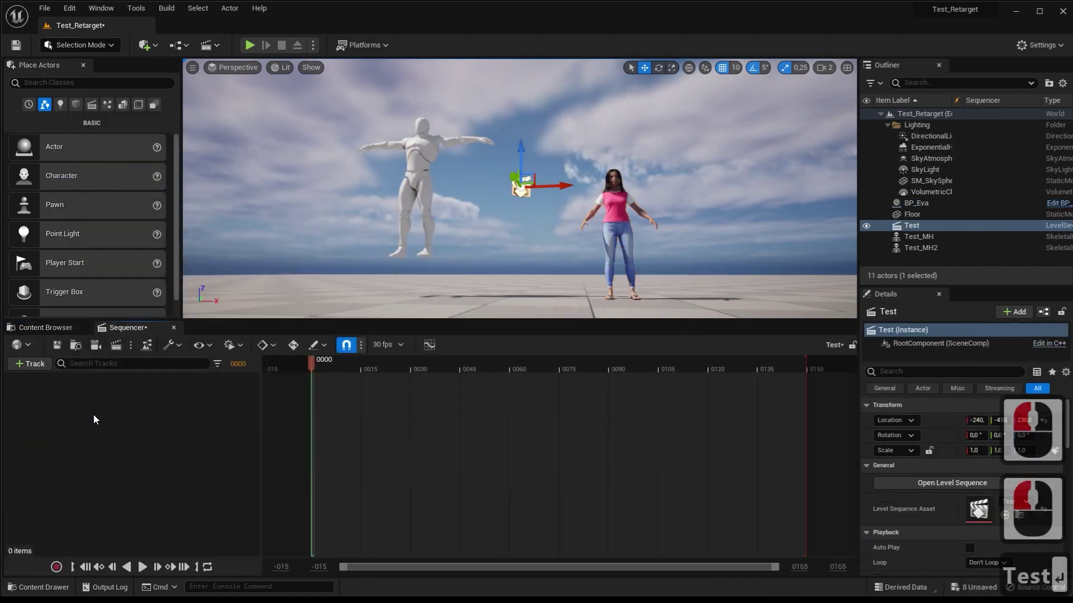
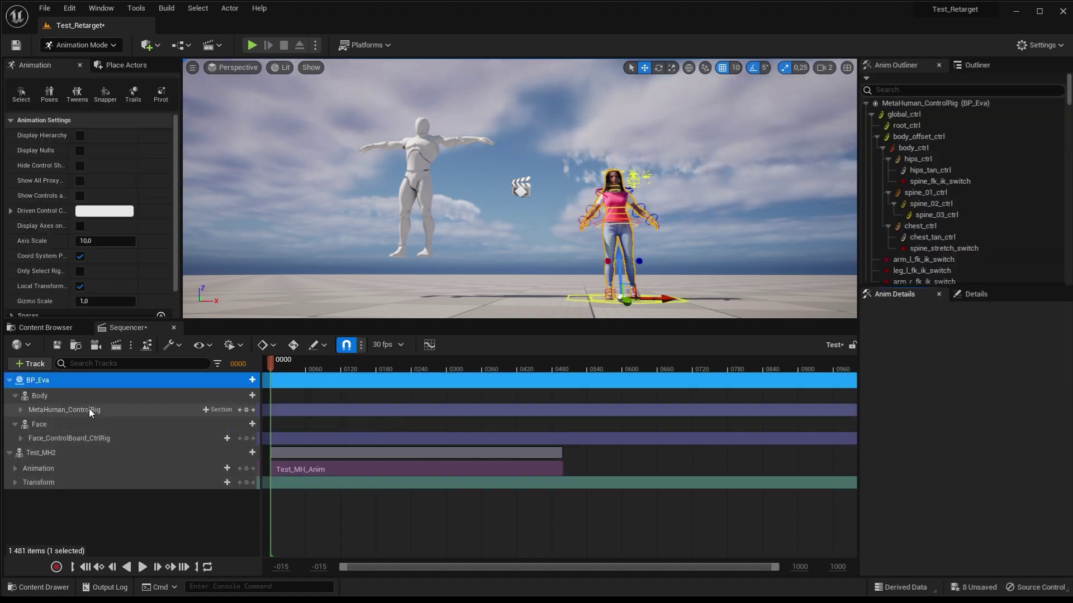
# Delete Eva's MetaHuman_ControlRig and Face tracks and add a track on her Body for Test_MH_Anim
pyautogui.click(93, 413)
pyautogui.press('Delete')
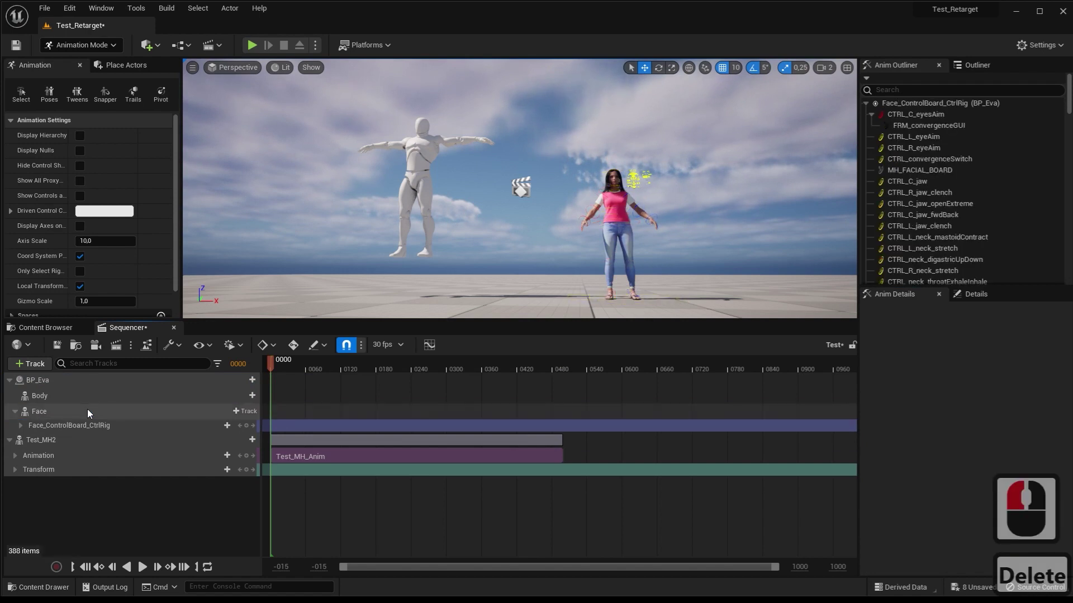
pyautogui.click(51, 417)
pyautogui.press('Delete')
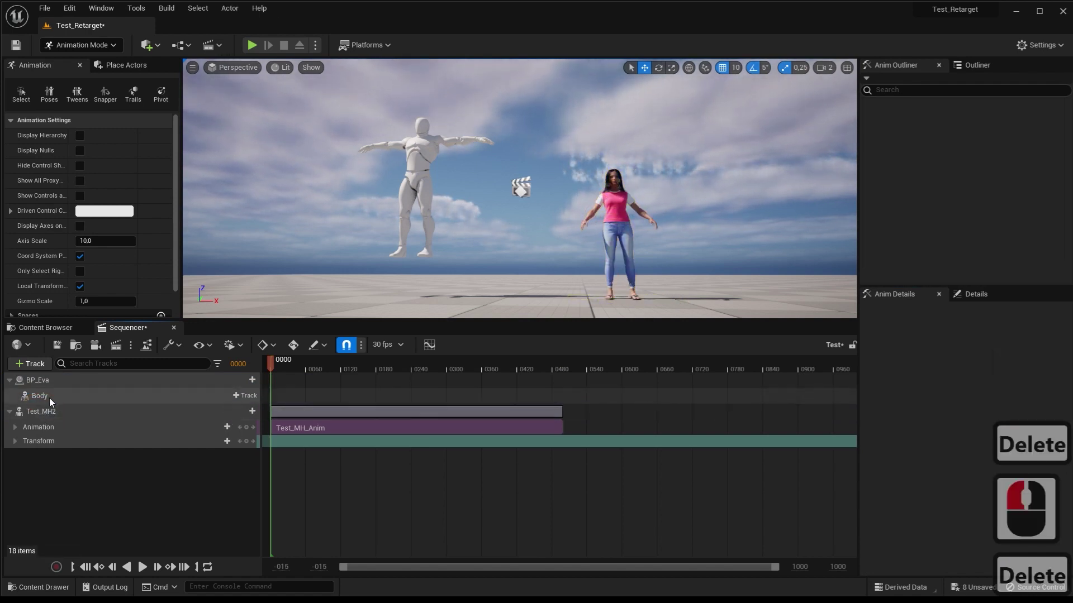
pyautogui.click(55, 403)
pyautogui.click(249, 400)
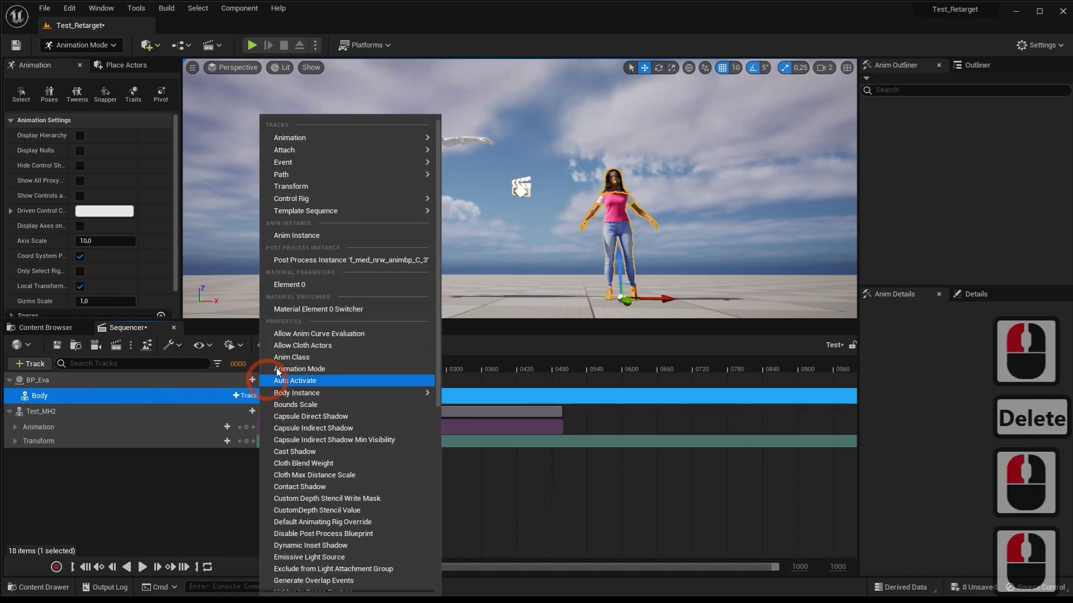
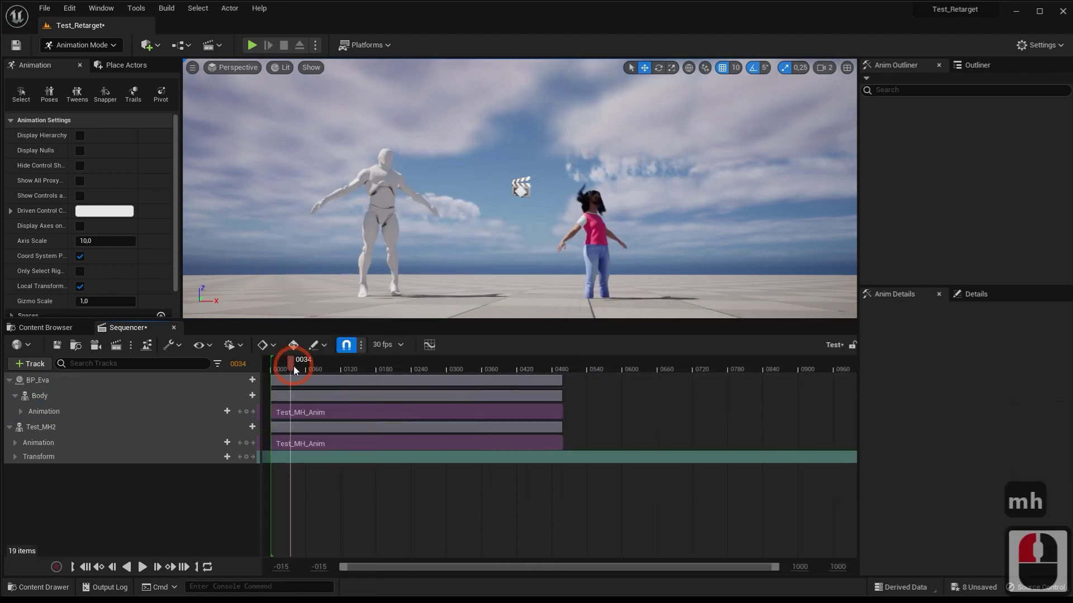
# Play the Test sequence and fly the viewport camera to frame Eva and the mannequin dancing in sync
pyautogui.click(521, 257)
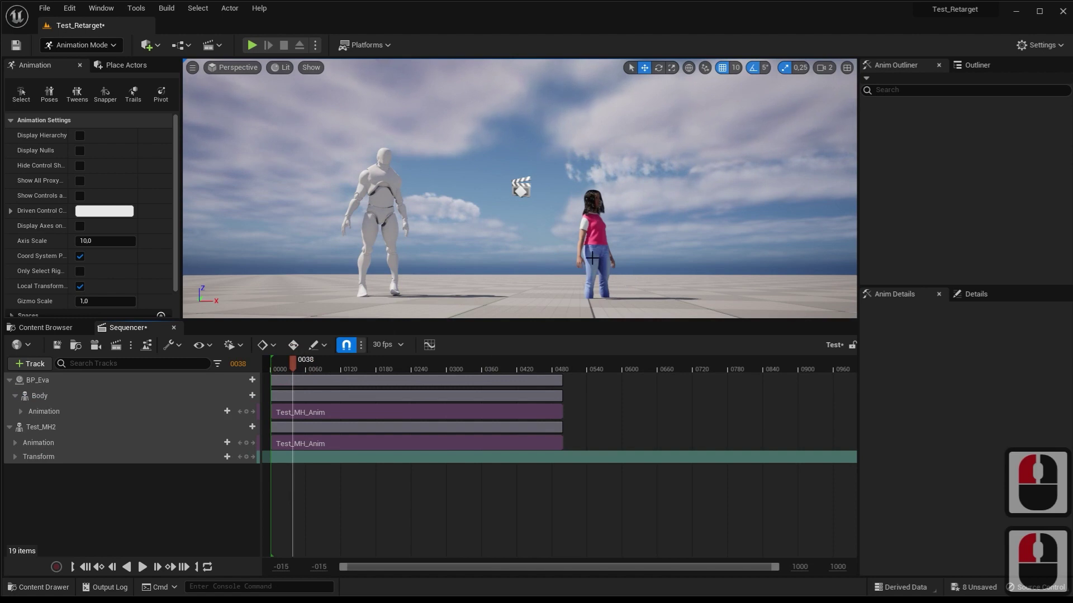
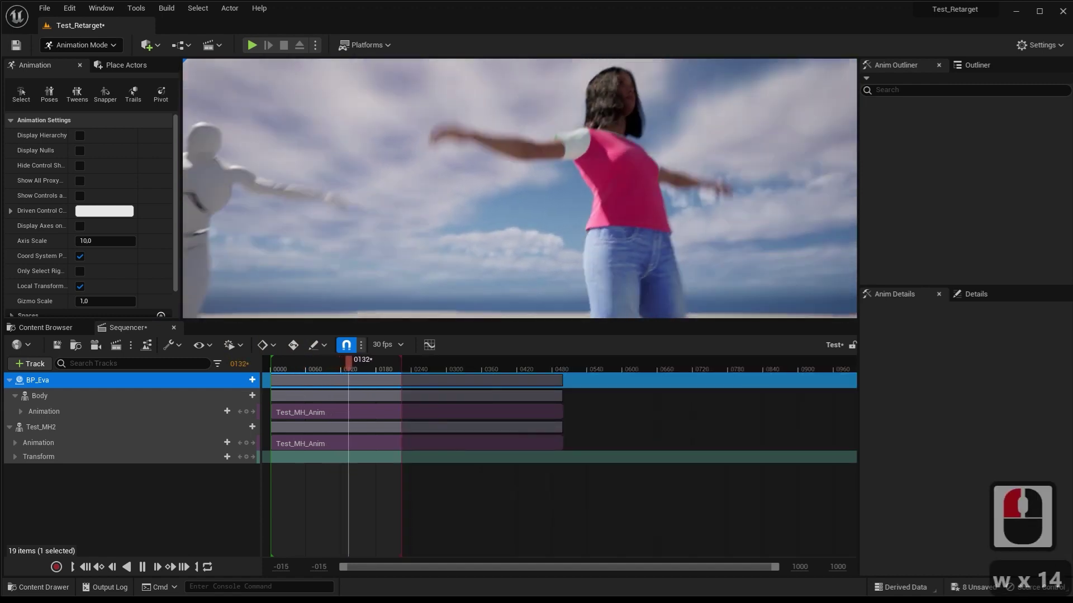
pyautogui.press('s')
pyautogui.press('s')
pyautogui.press('s')
pyautogui.press('s')
pyautogui.press('a')
pyautogui.press('a')
pyautogui.press('a')
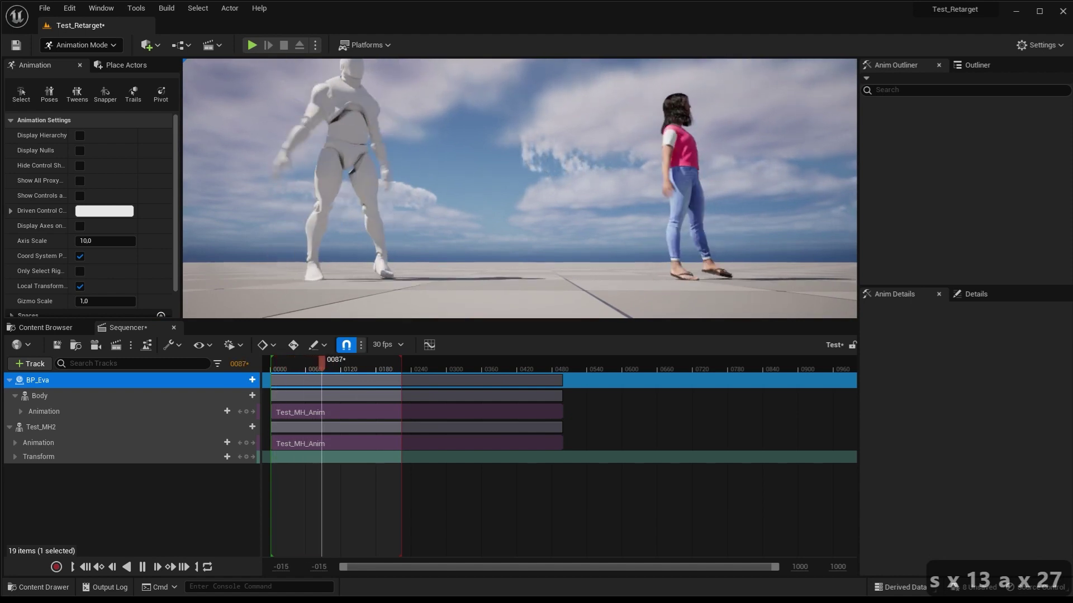
# Open Test_MH_Anim from the Anim folder and pause its preview for editing the feet
pyautogui.doubleClick(45, 329)
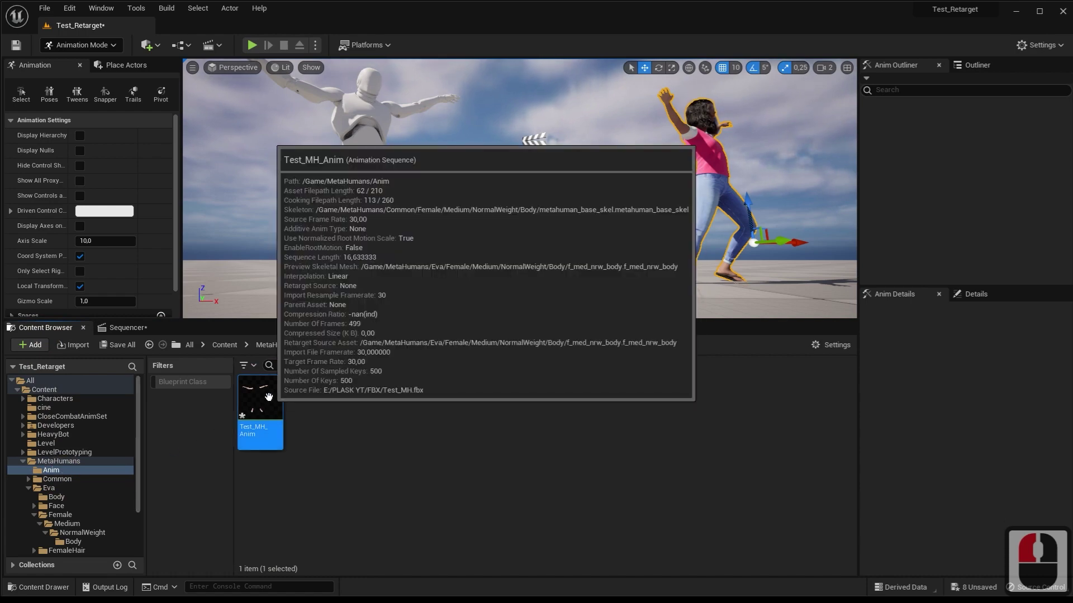
pyautogui.doubleClick(271, 400)
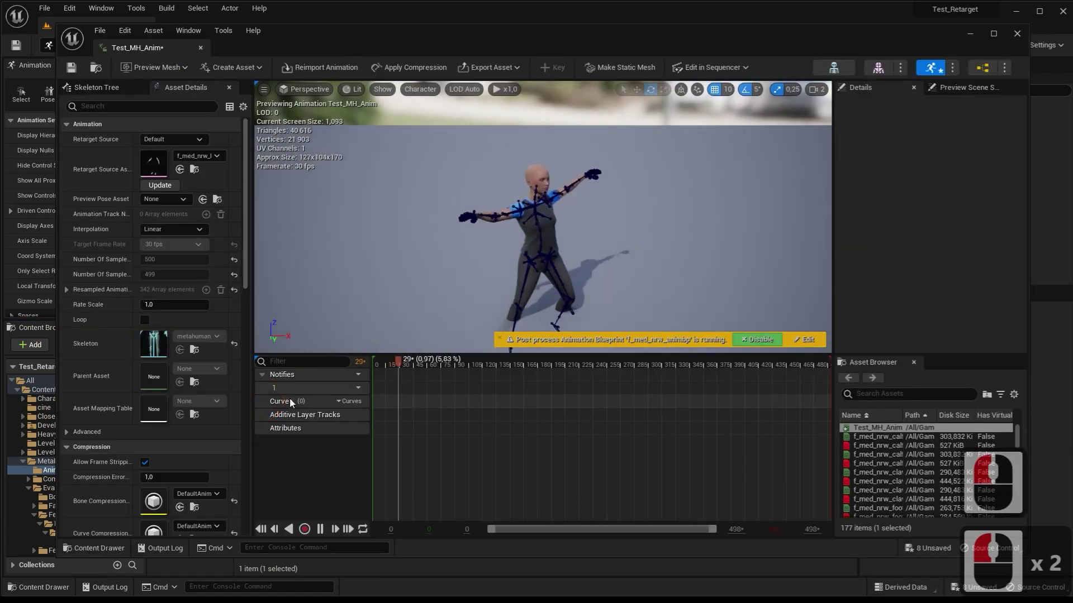
pyautogui.click(324, 538)
pyautogui.press('q')
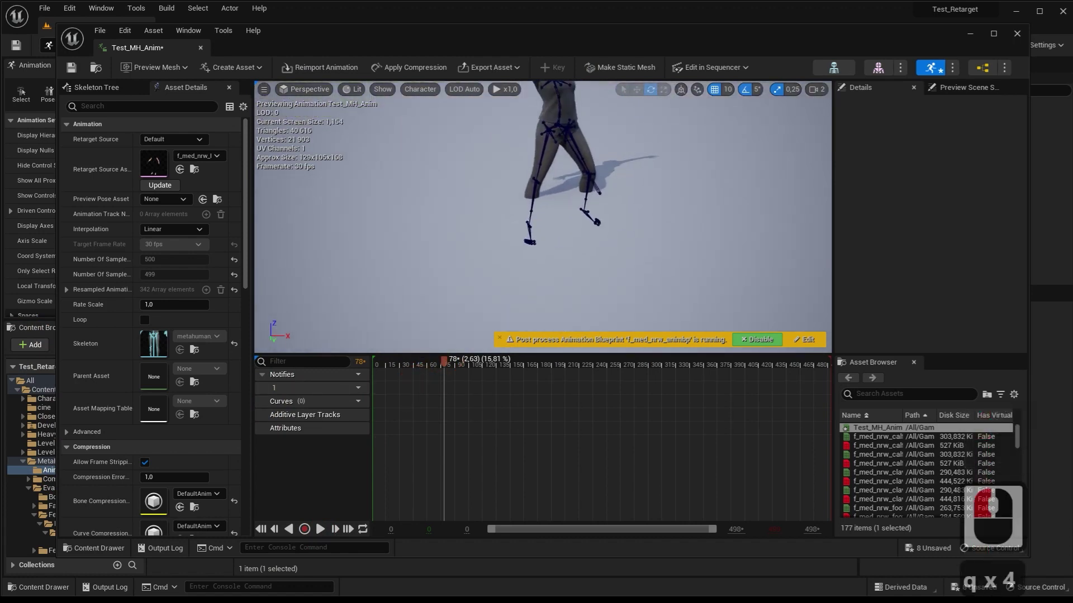
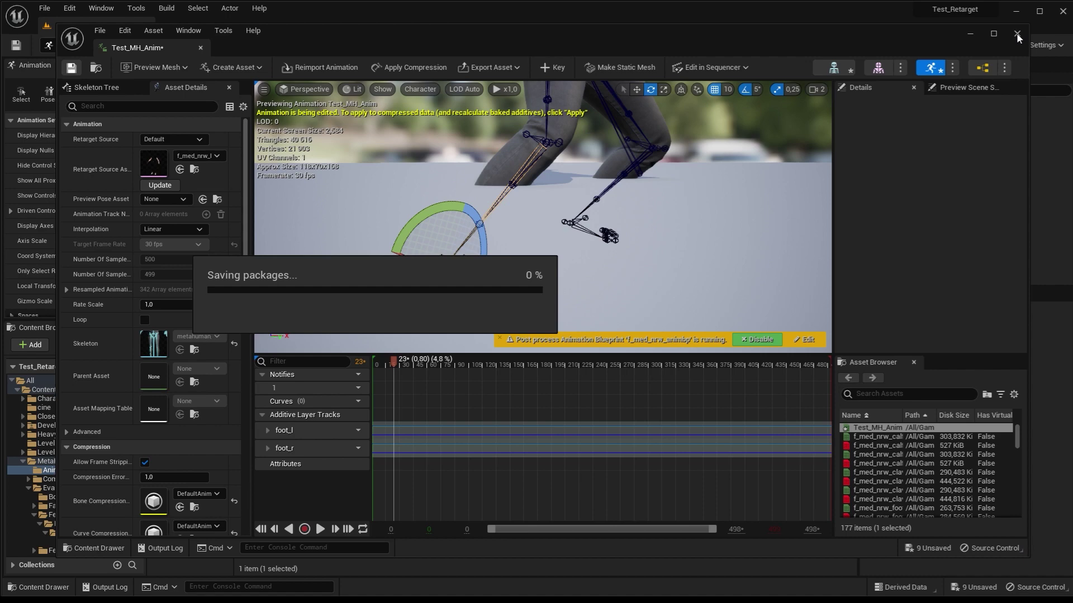
# Save Test_MH_Anim with the foot_l and foot_r additive keys and close its editor
pyautogui.press('w')
pyautogui.write('waa')
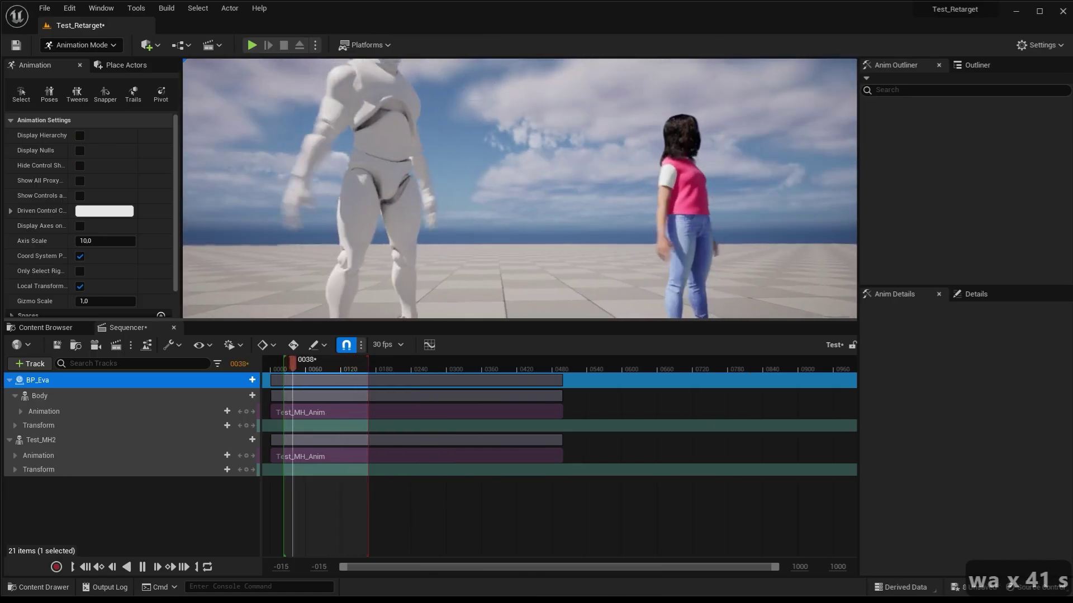
pyautogui.press('d')
pyautogui.press('d')
pyautogui.press('d')
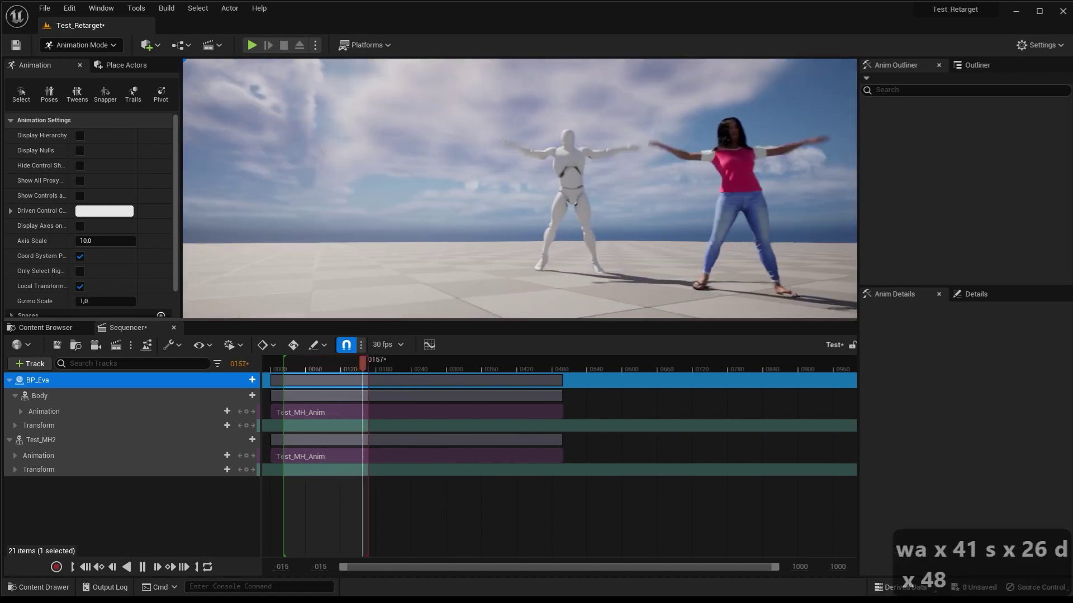
pyautogui.press('s')
pyautogui.press('w')
pyautogui.press('w')
pyautogui.press('w')
pyautogui.press('w')
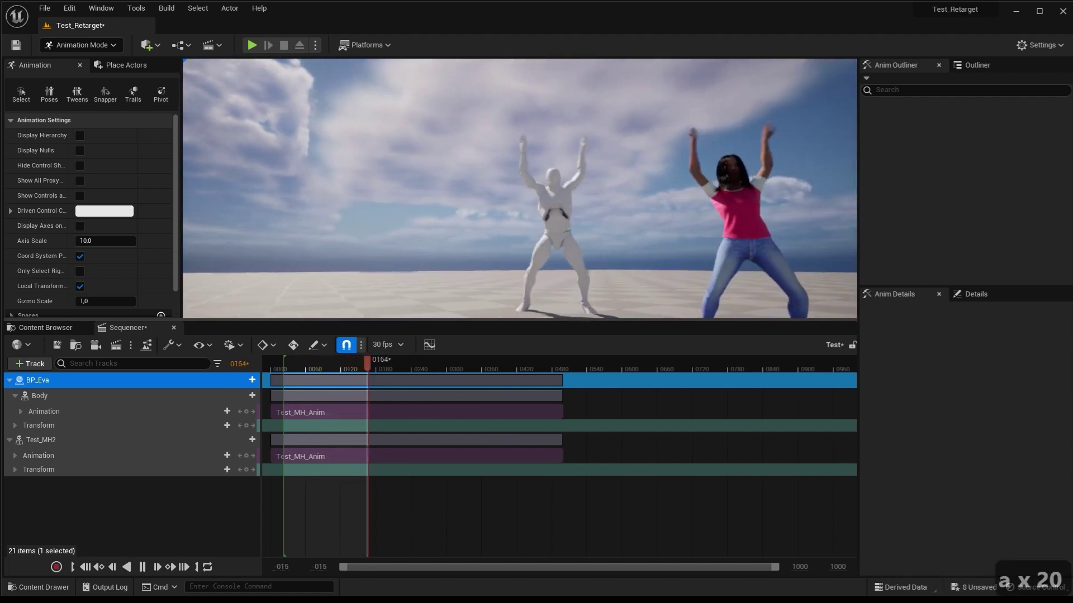
pyautogui.write('qqqww')
pyautogui.press('w')
pyautogui.press('d')
pyautogui.press('d')
pyautogui.press('d')
pyautogui.write('qqqw x 22 d x 11 ee')
pyautogui.press('a')
pyautogui.write('qqqw x 22 d x 11 eea')
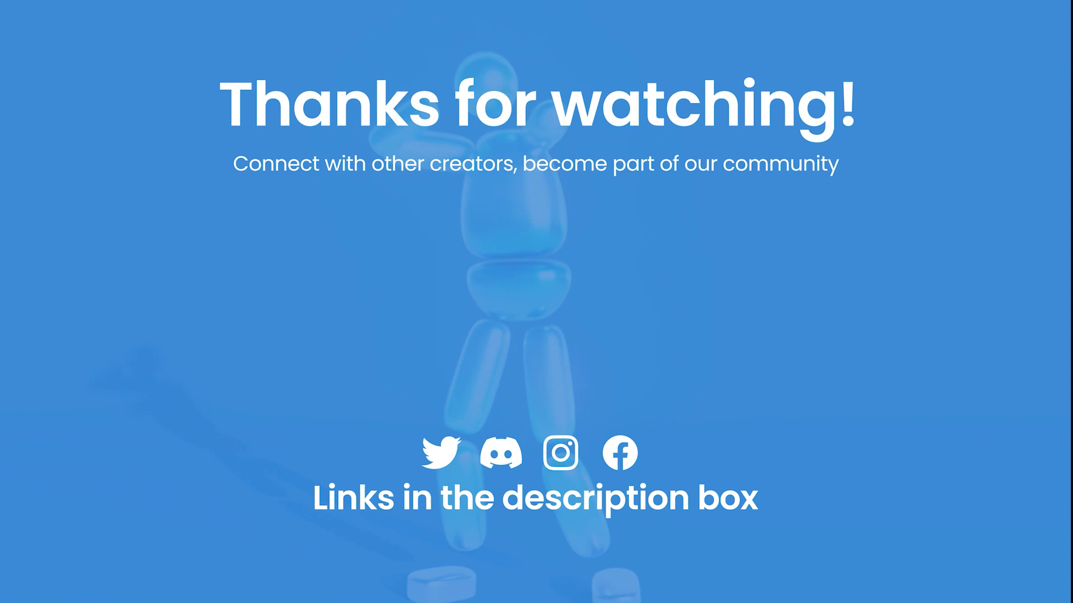